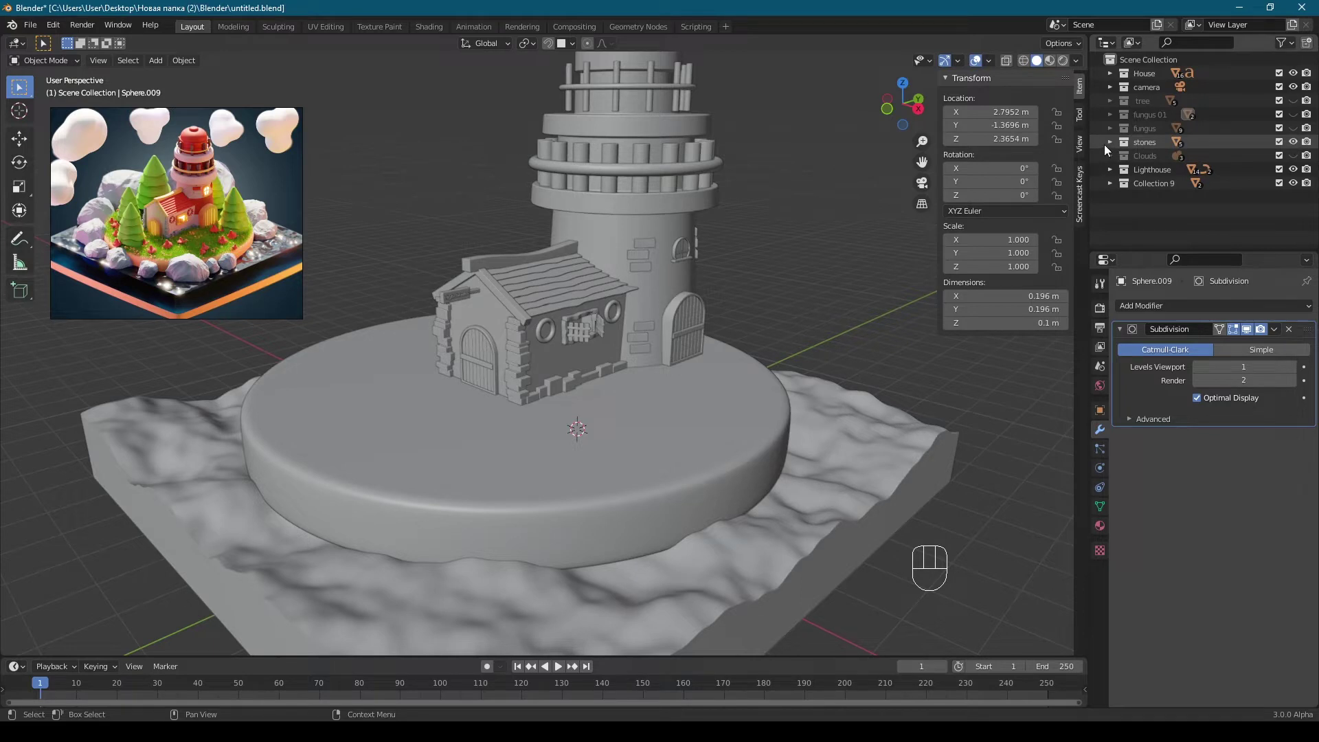
Step: Move the selected rock onto the lighthouse base from top view and lower it to sit on the surface
middle_click(694, 371)
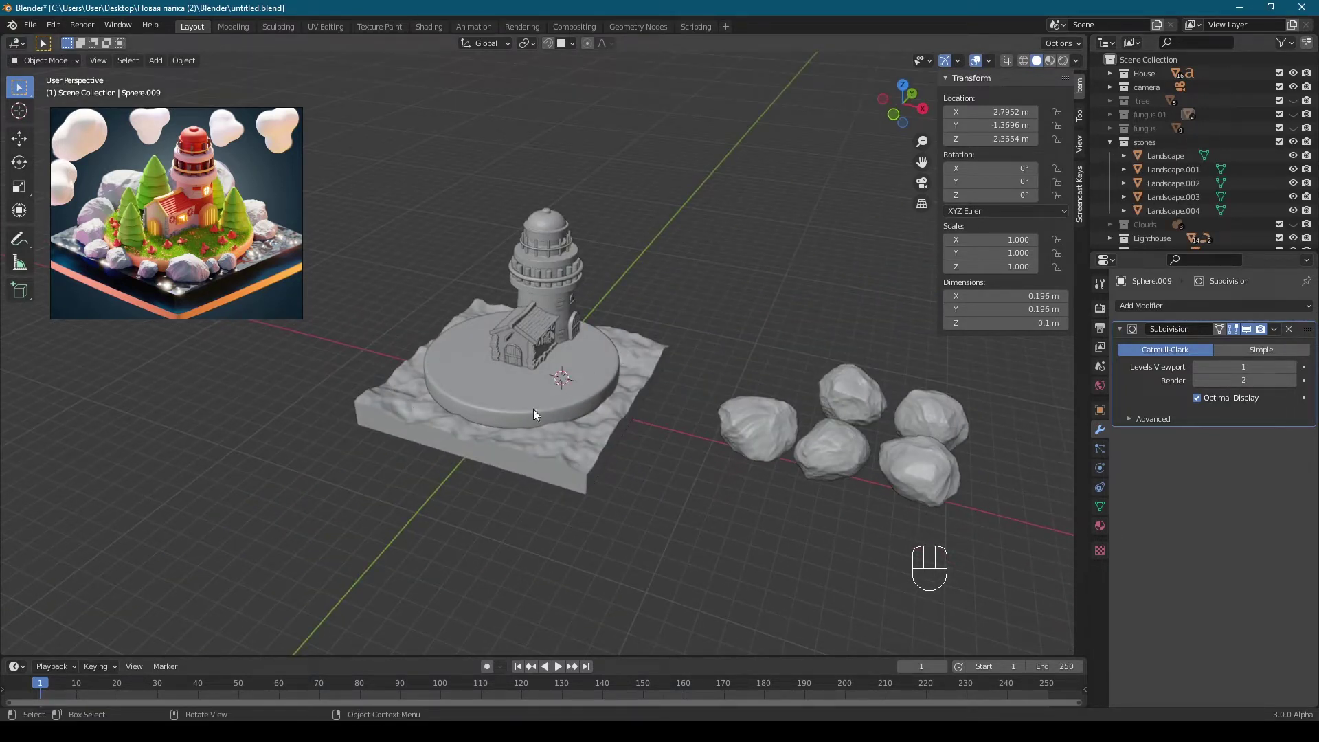
key(KP_7)
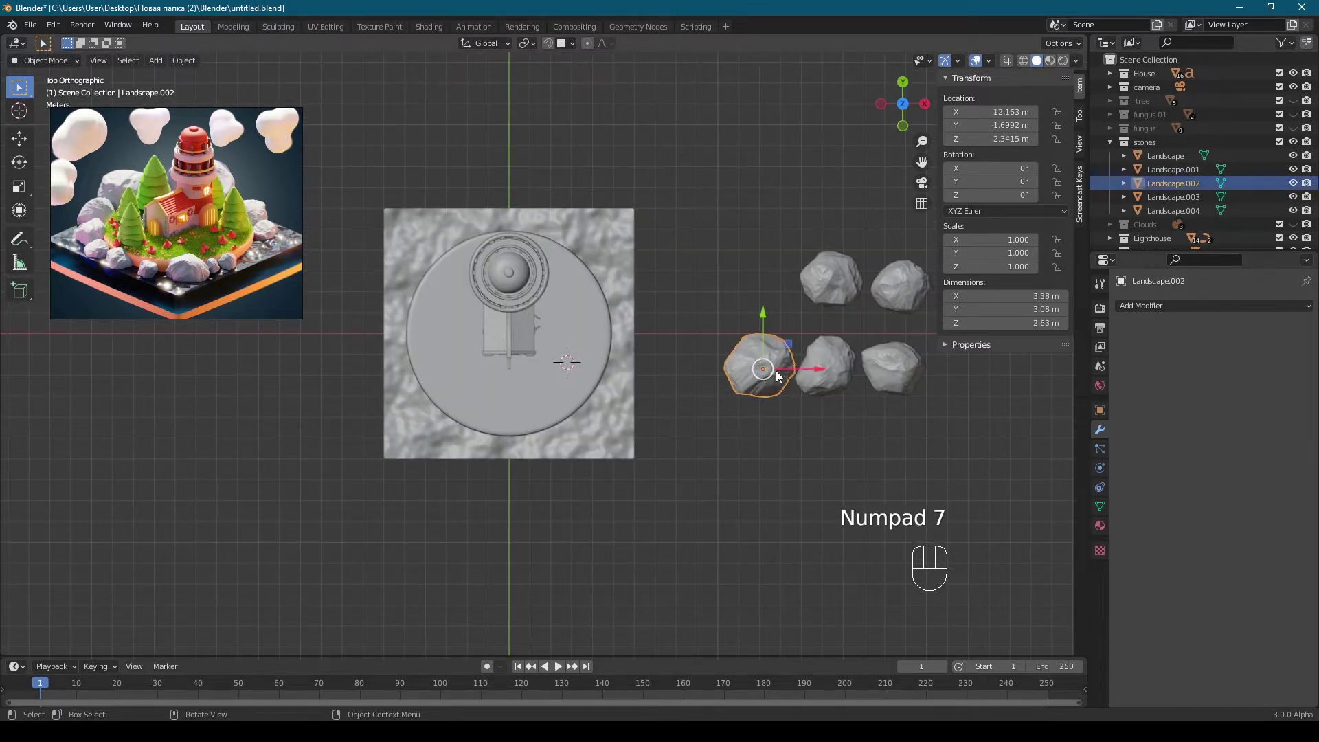
key(g)
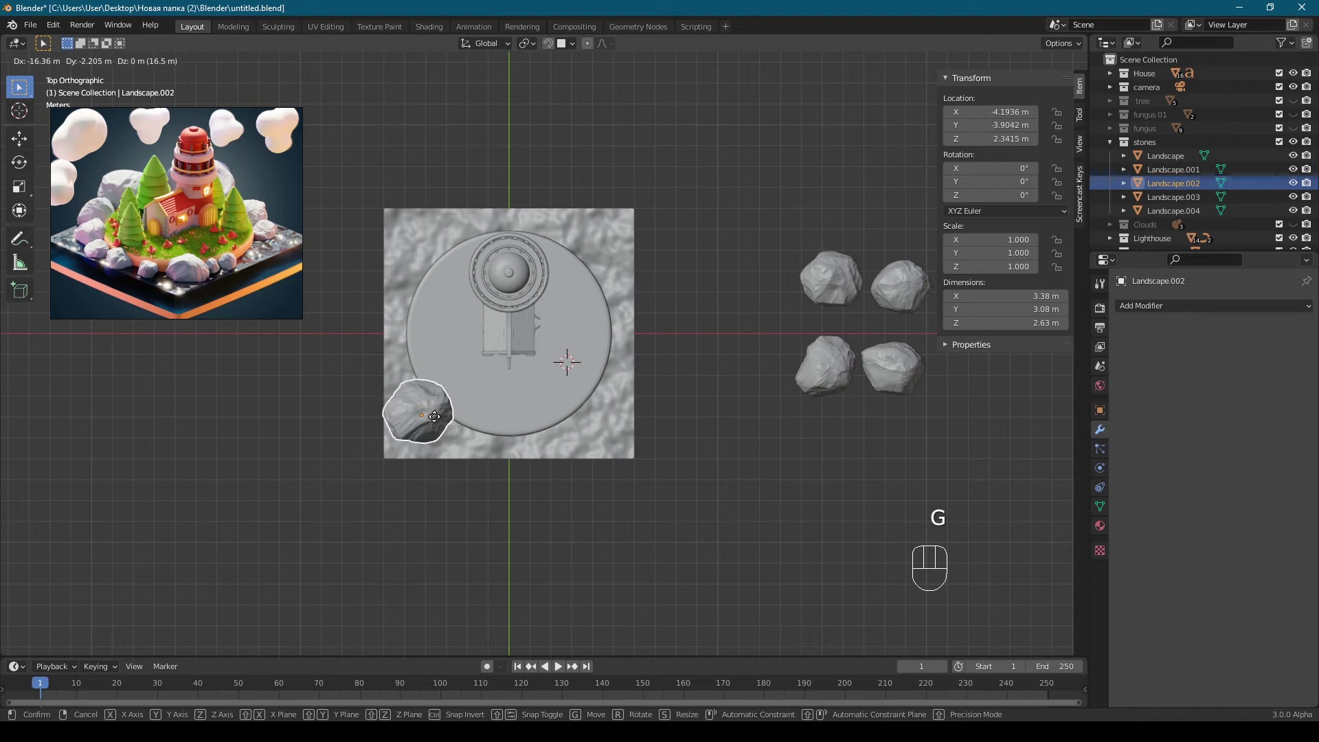
middle_click(442, 245)
key(g)
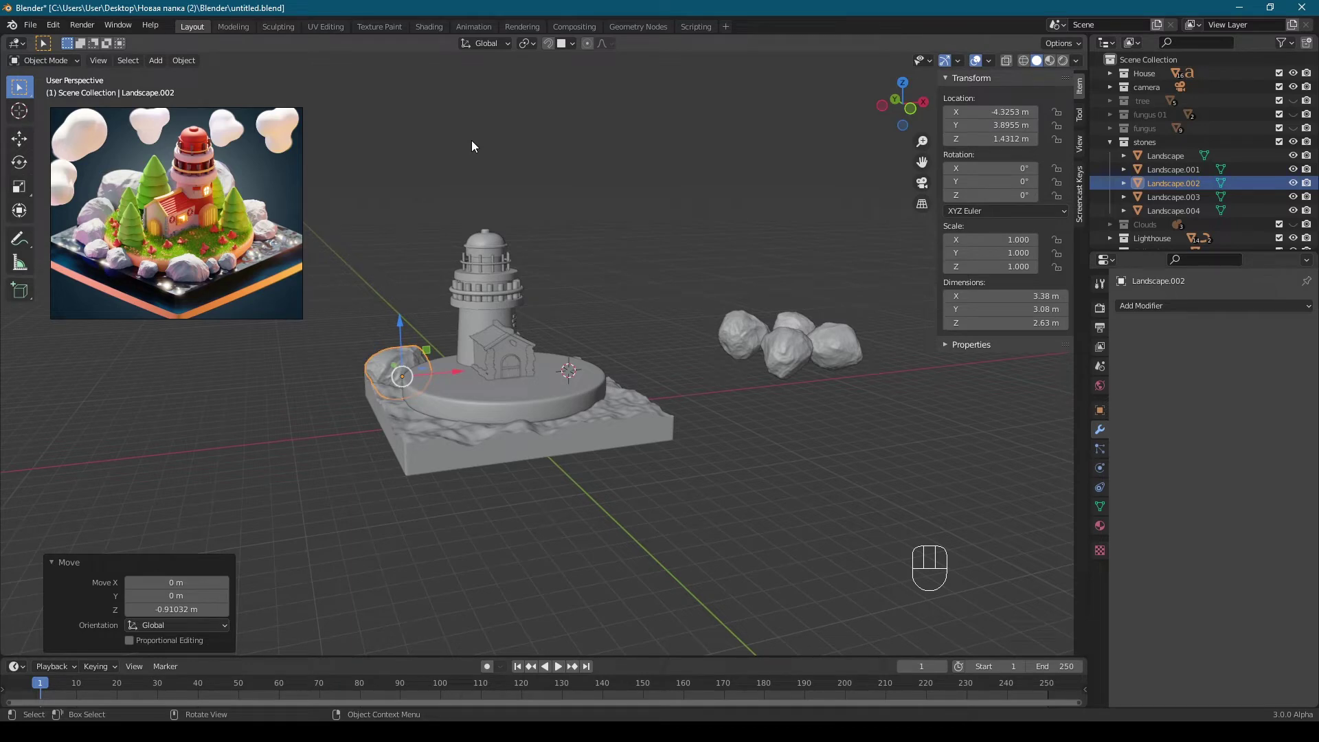
key(KP_7)
Step: Tumble, enlarge and tilt the rock, shifting it along the back-left edge while checking through the camera
key(r)
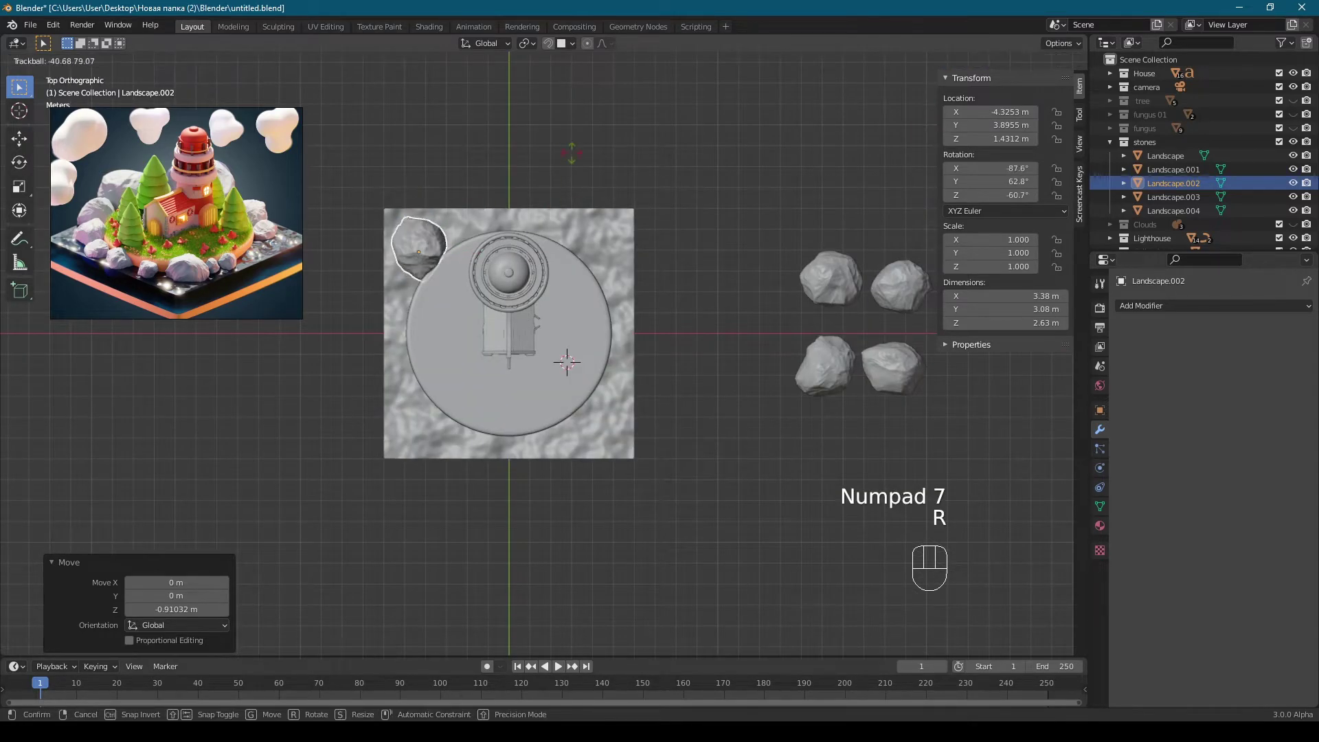
middle_click(473, 173)
key(KP_0)
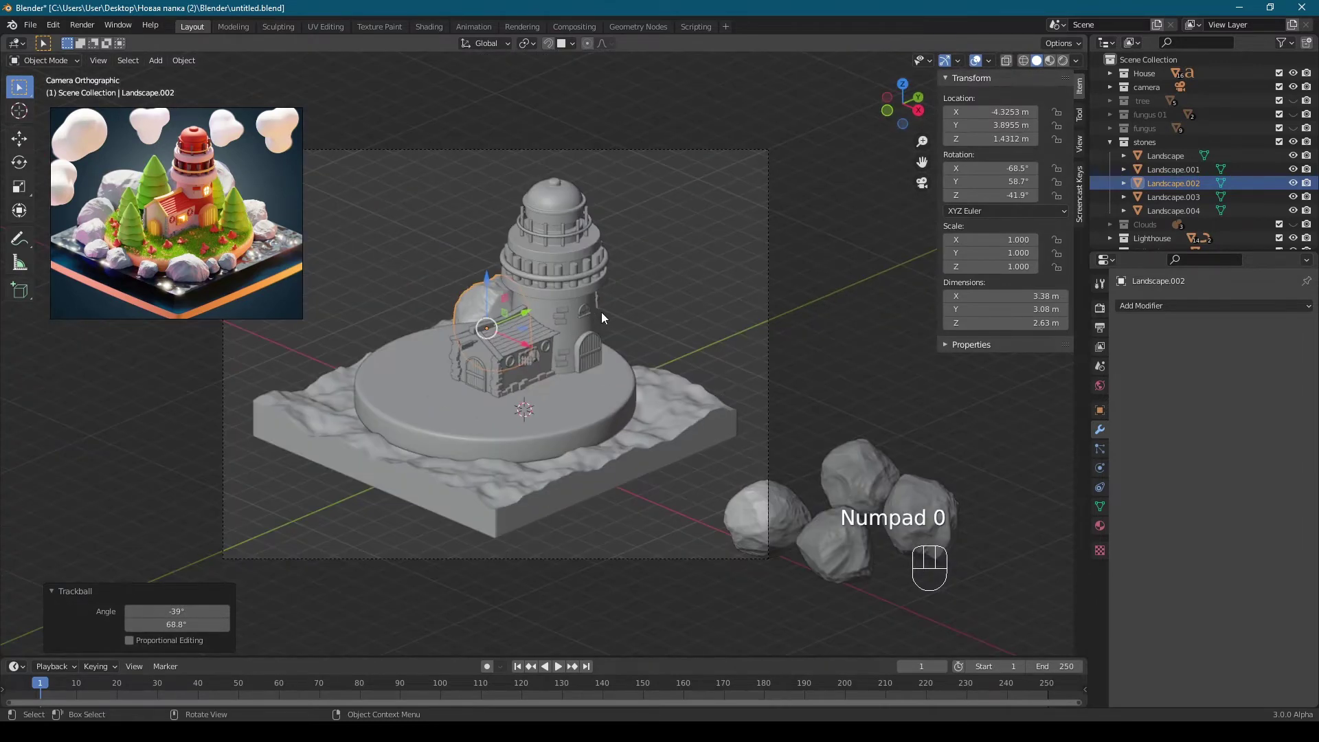
key(s)
key(KP_7)
key(g)
key(KP_0)
key(r)
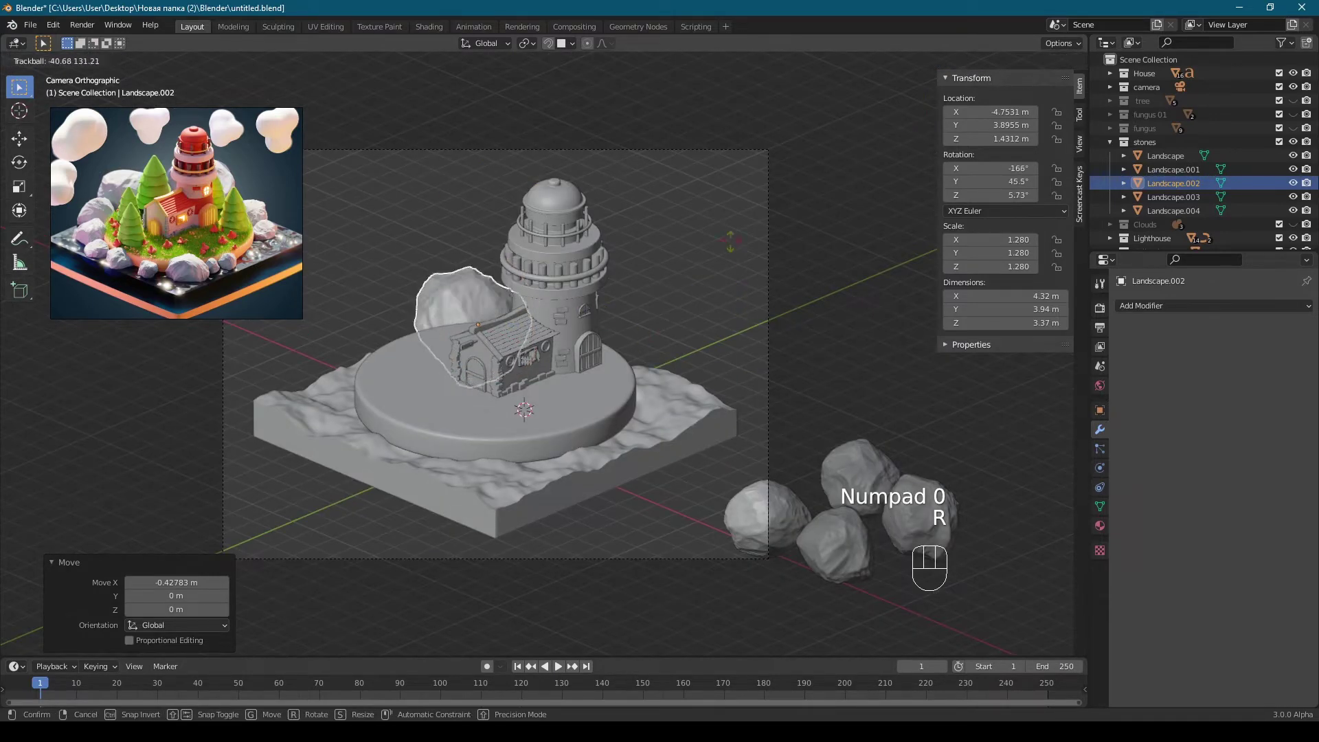
key(r)
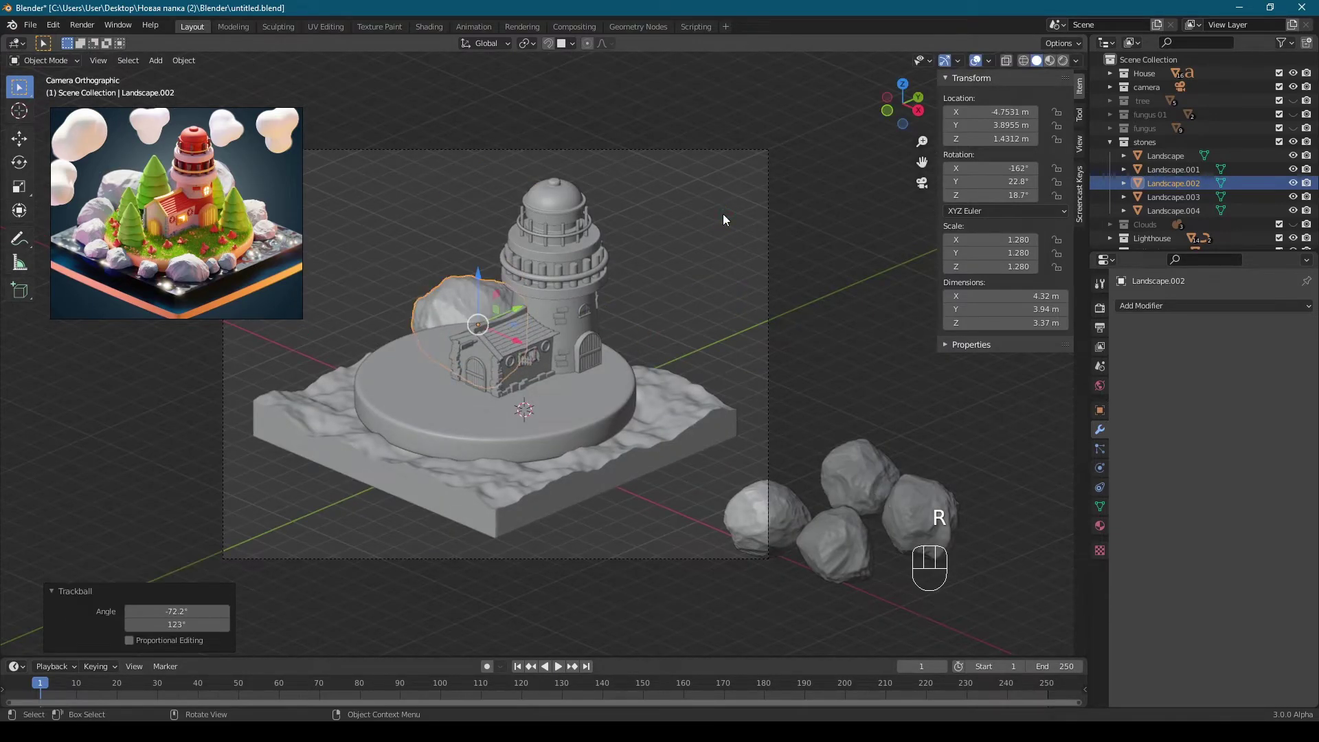
key(KP_7)
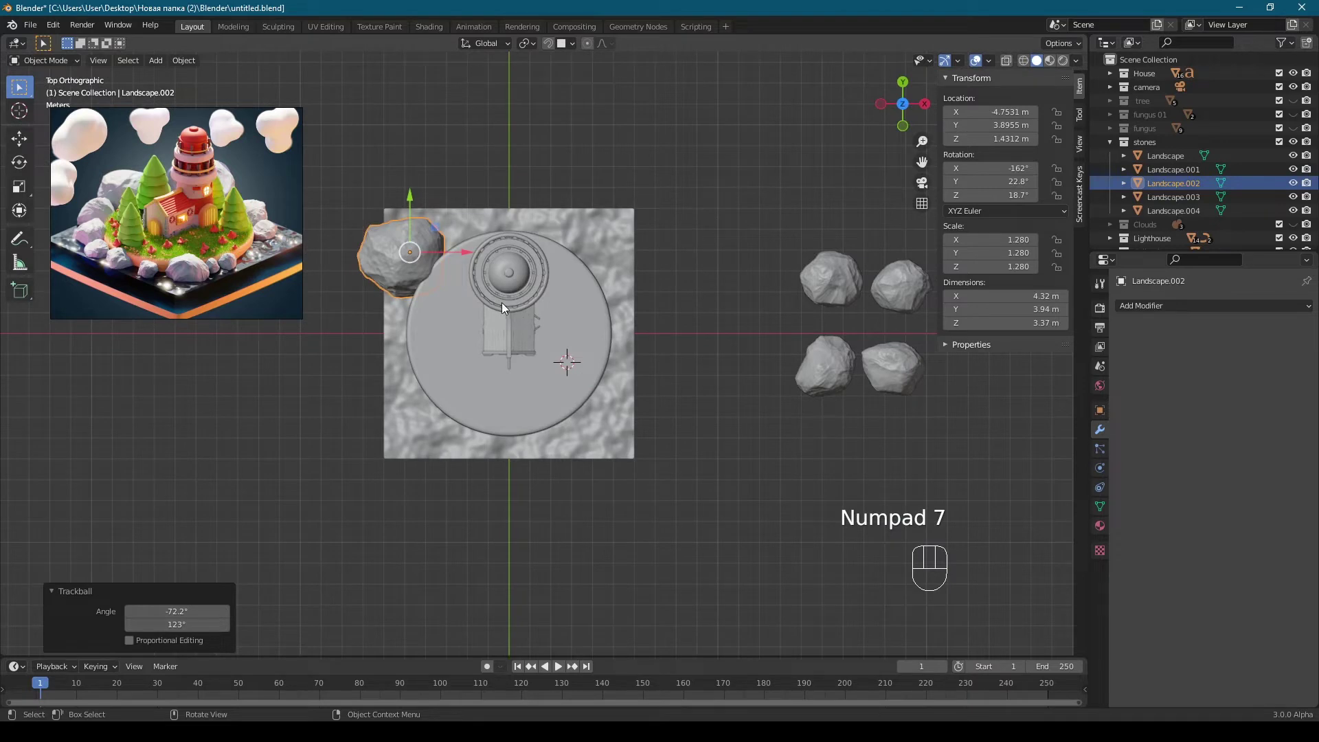
Step: Duplicate the rock to the front-right edge of the base, tumble it and shrink it into a small tilted rock
key(shift+d)
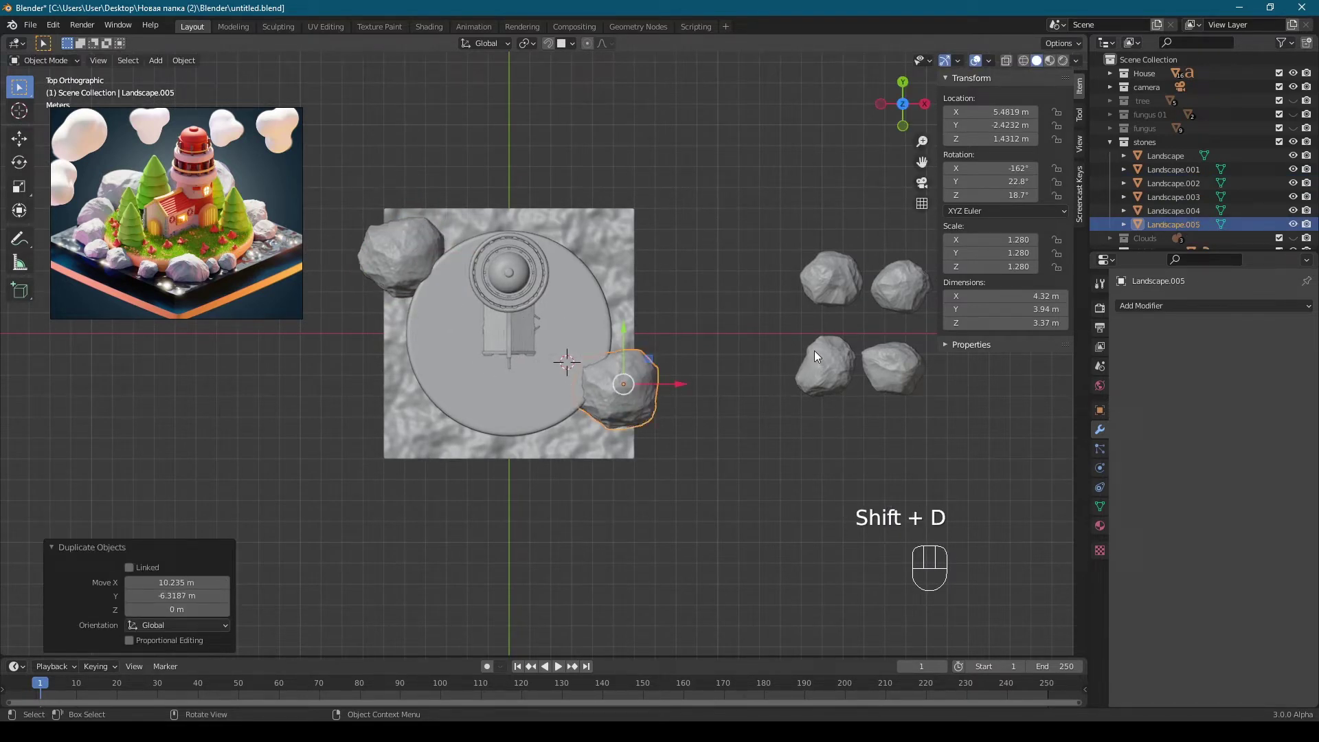
key(g)
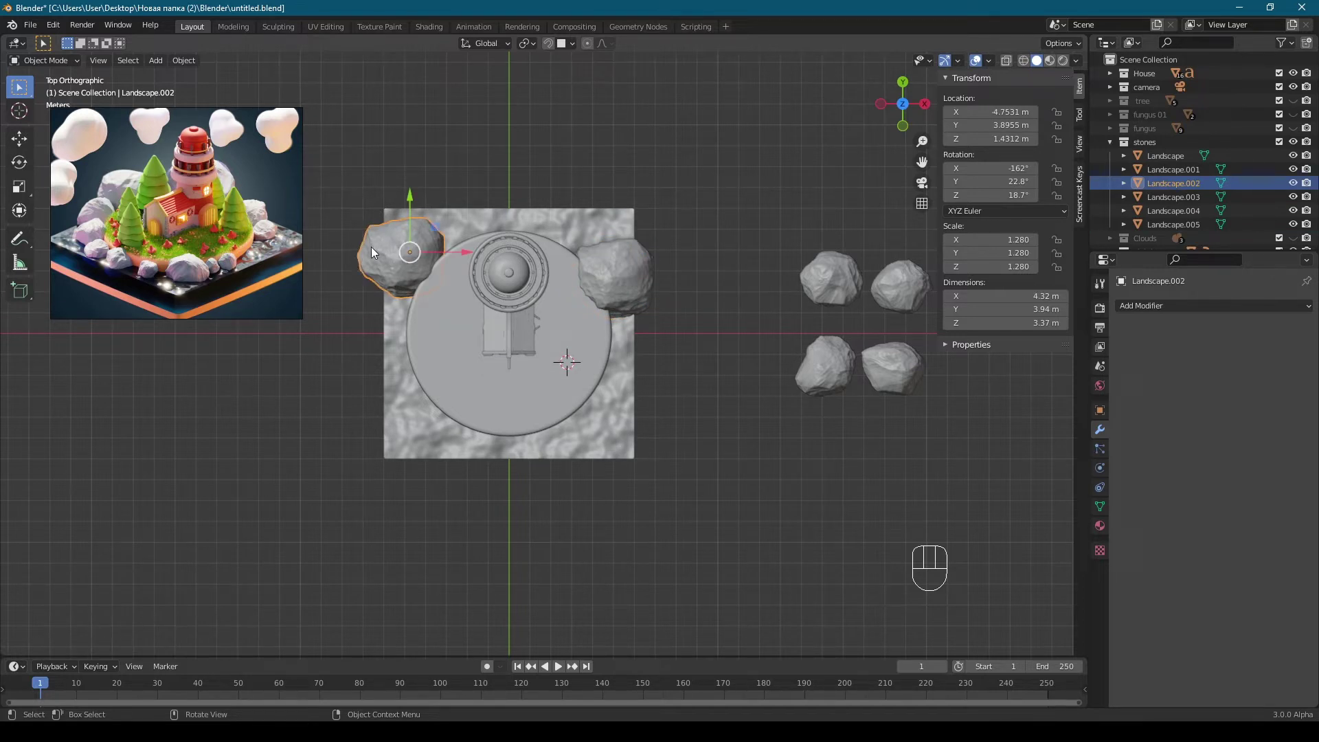
key(r)
key(ctrl+z)
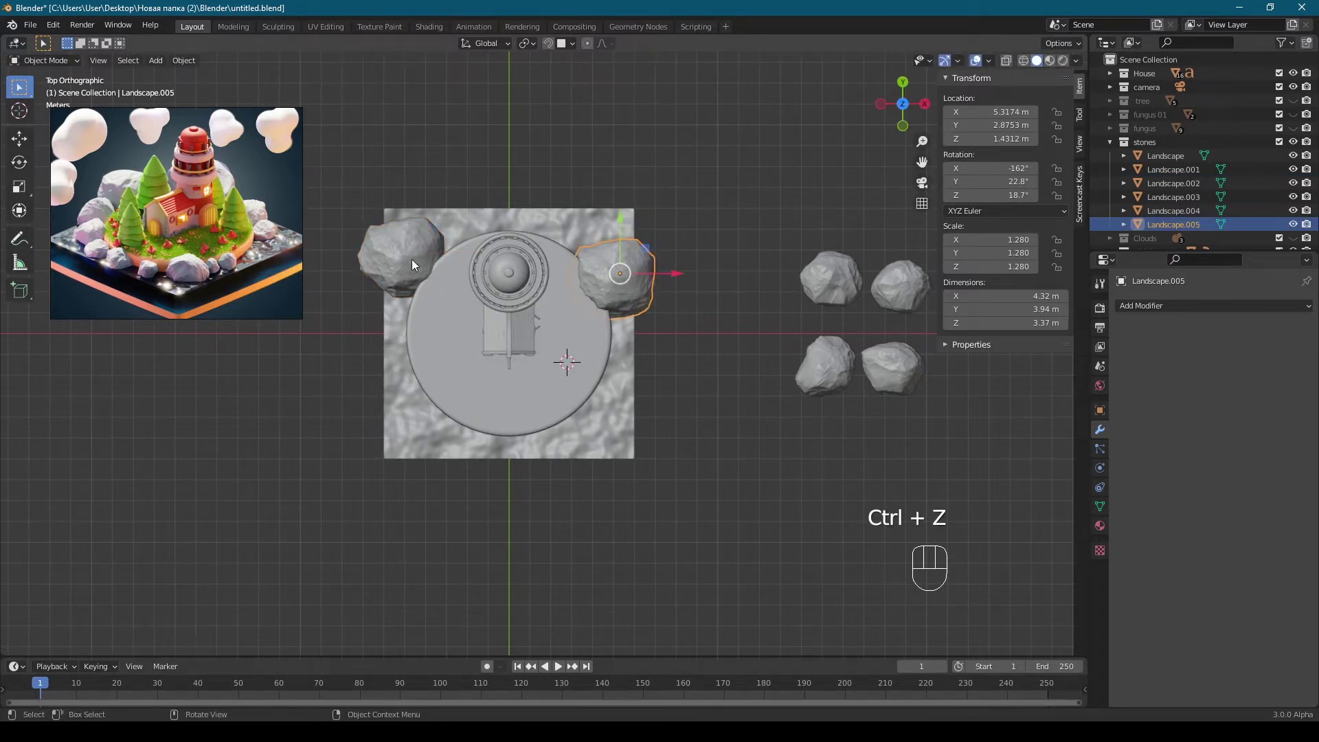
key(g)
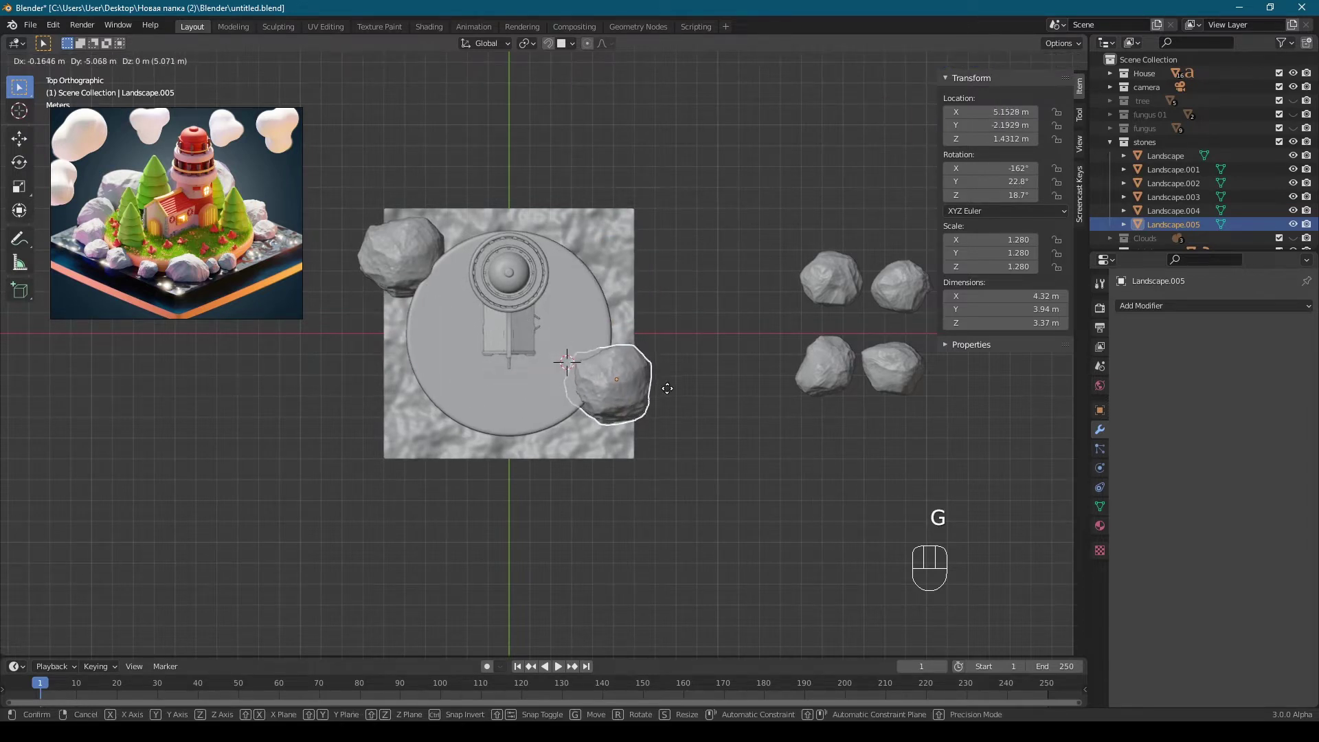
key(x)
key(shift+d)
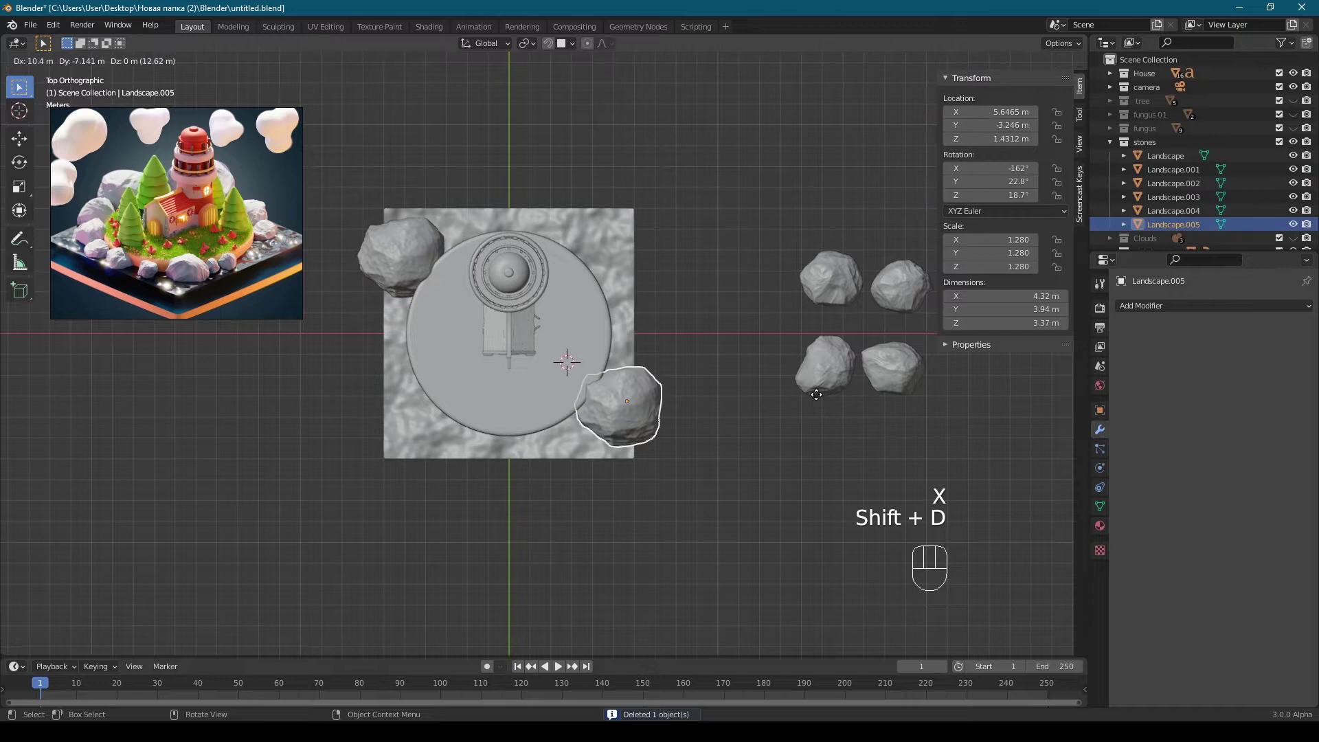
key(r)
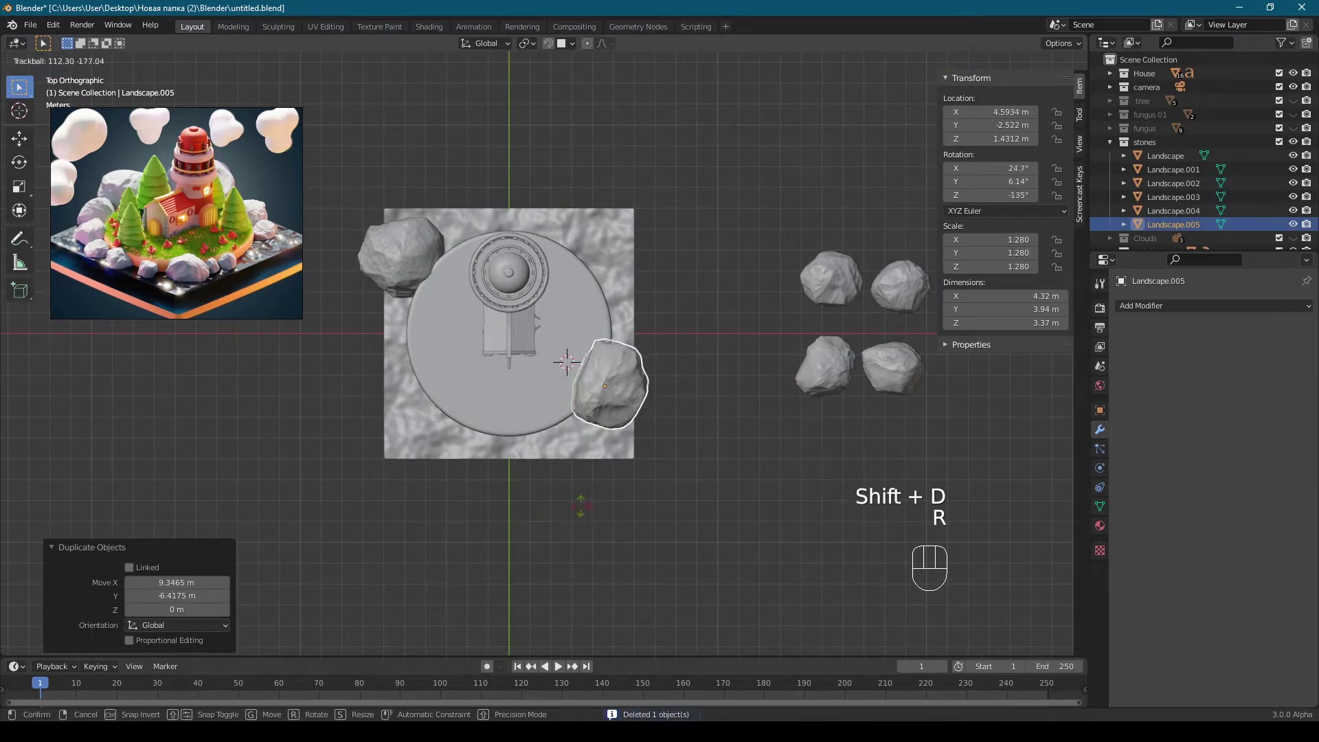
key(s)
key(g)
middle_click(685, 366)
key(g)
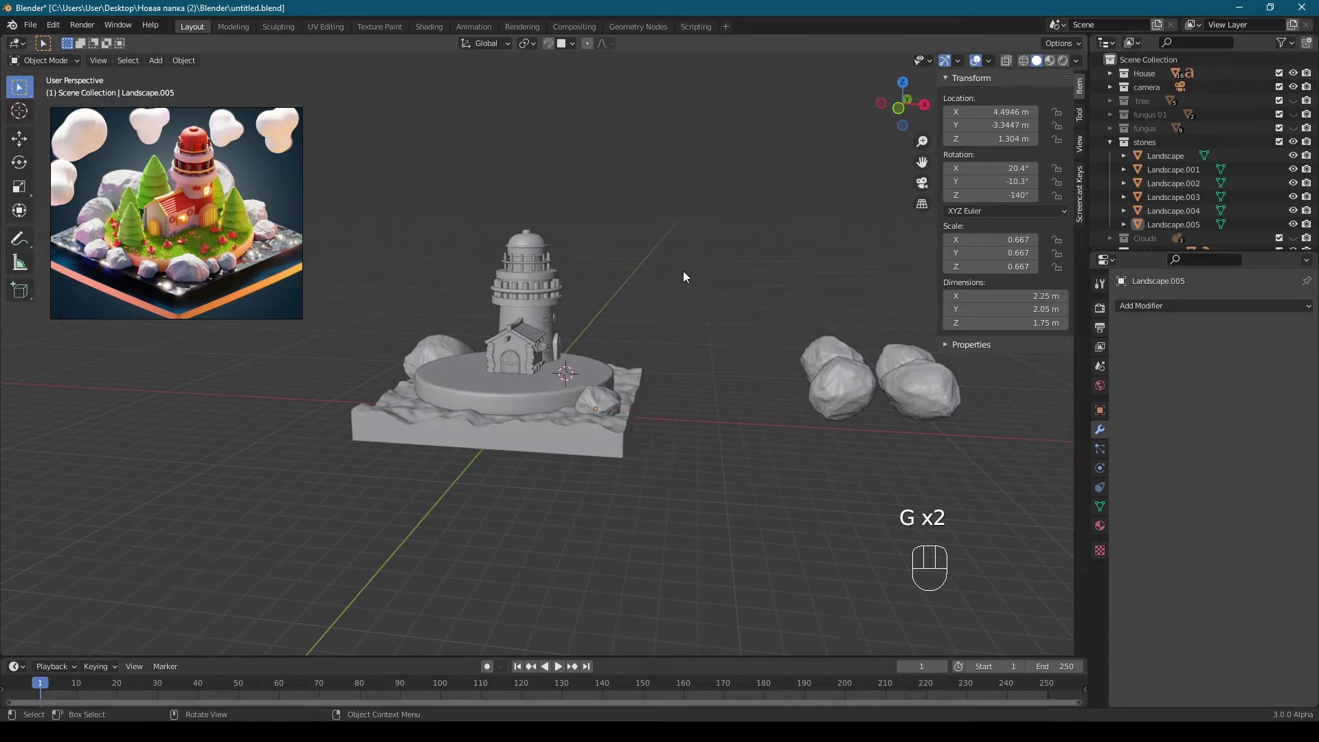
key(KP_7)
Step: Copy a spare rock behind the lighthouse, enlarge it and lower it onto the base
key(shift+d)
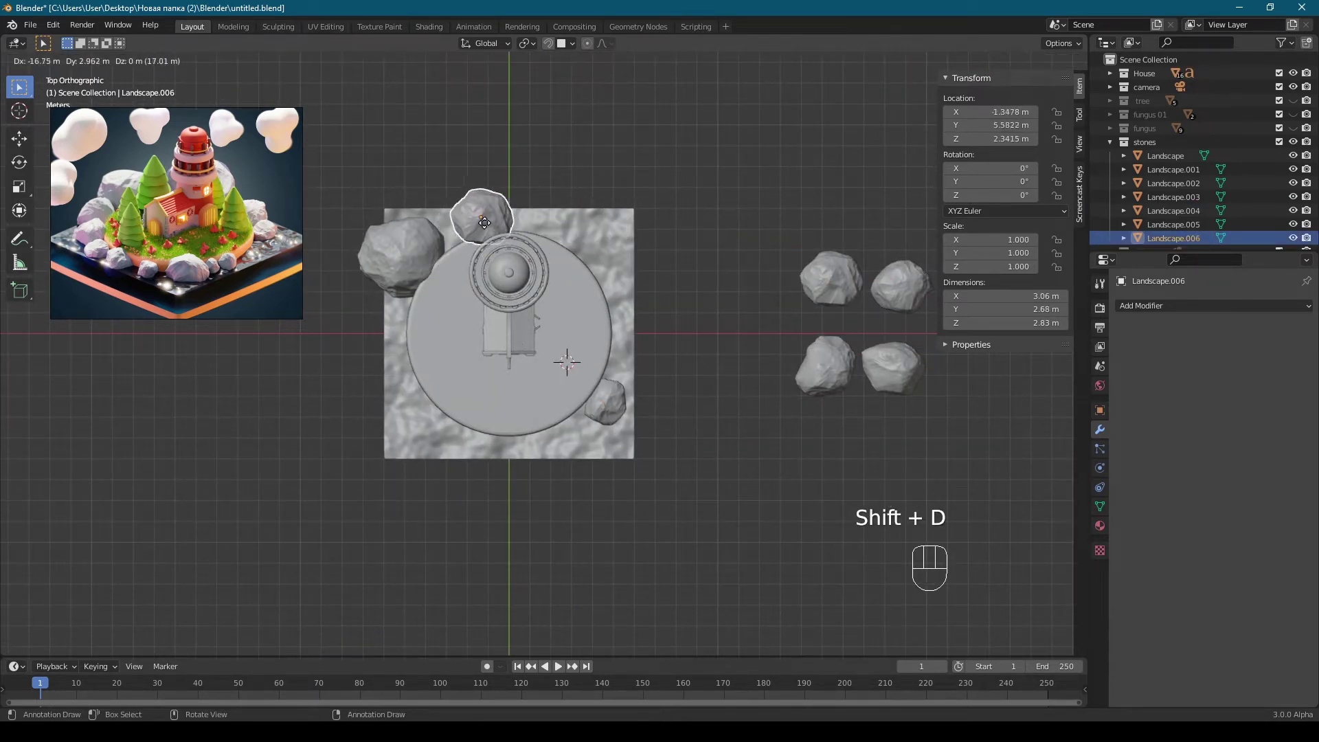
key(KP_0)
key(s)
key(g)
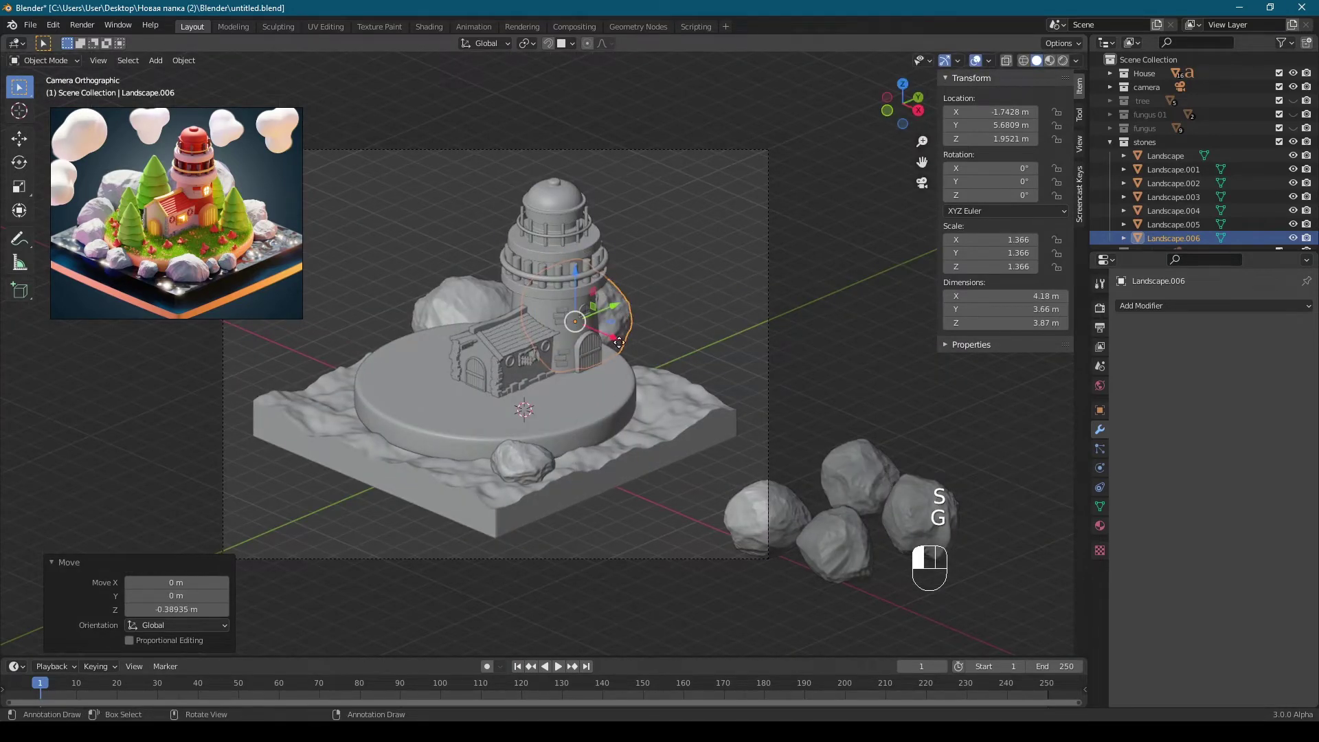
middle_click(643, 296)
drag(549, 277, 732, 381)
middle_click(702, 381)
key(KP_7)
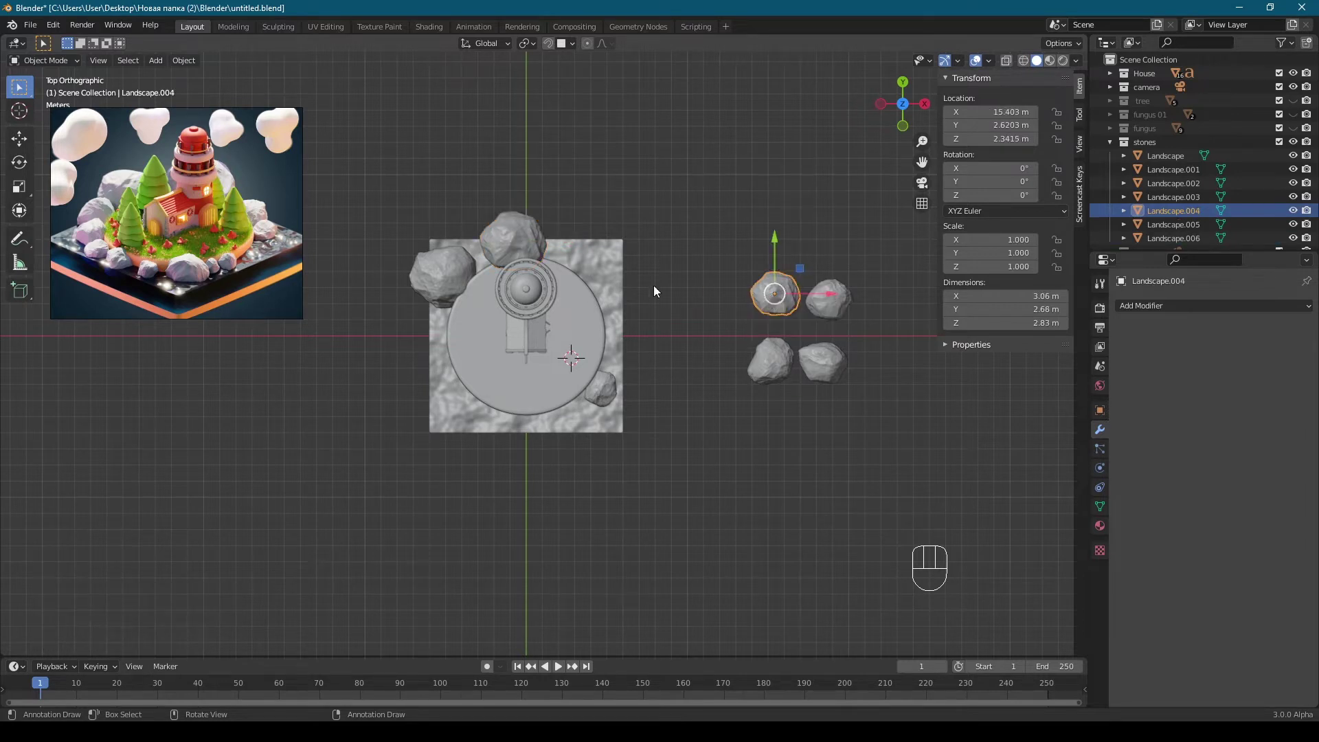
Step: Duplicate a rock to the front-left corner of the base, shrink it slightly and turn it about its vertical axis
key(shift+d)
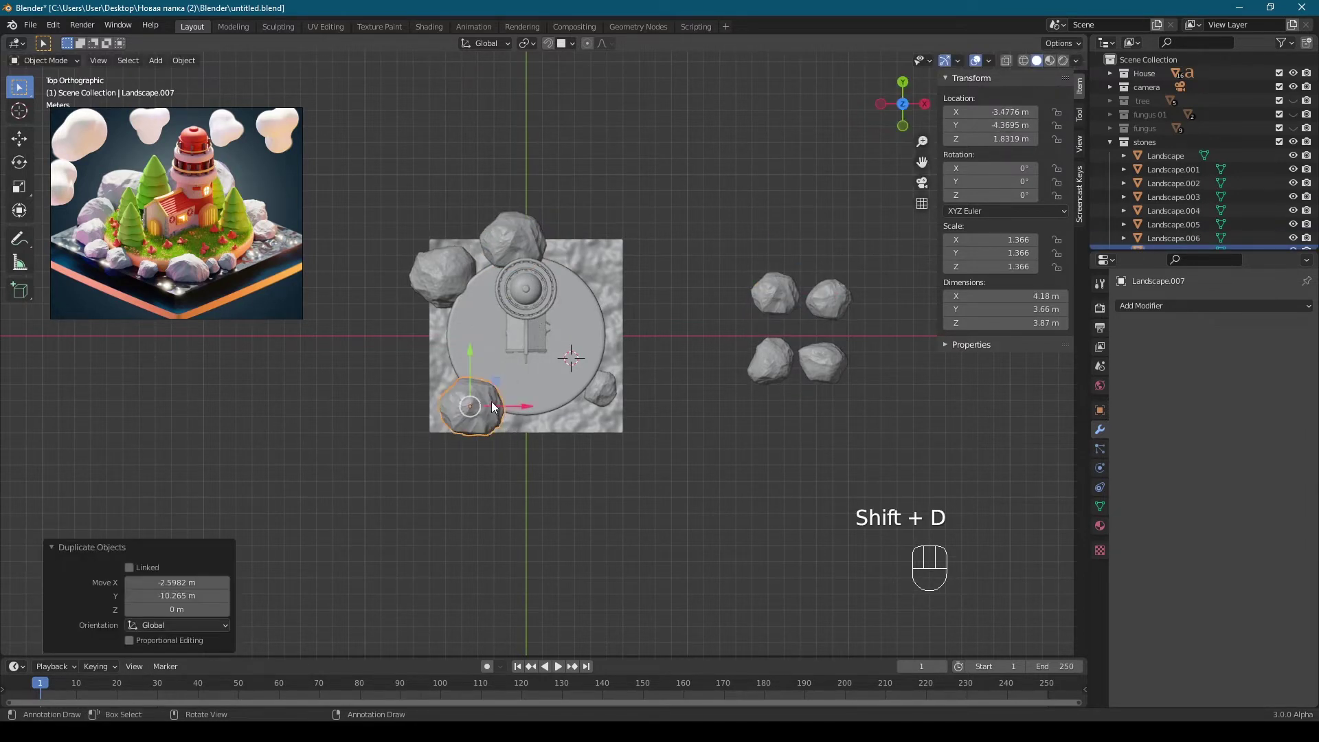
key(r)
key(r)
key(KP_0)
key(s)
right_click(361, 380)
key(r)
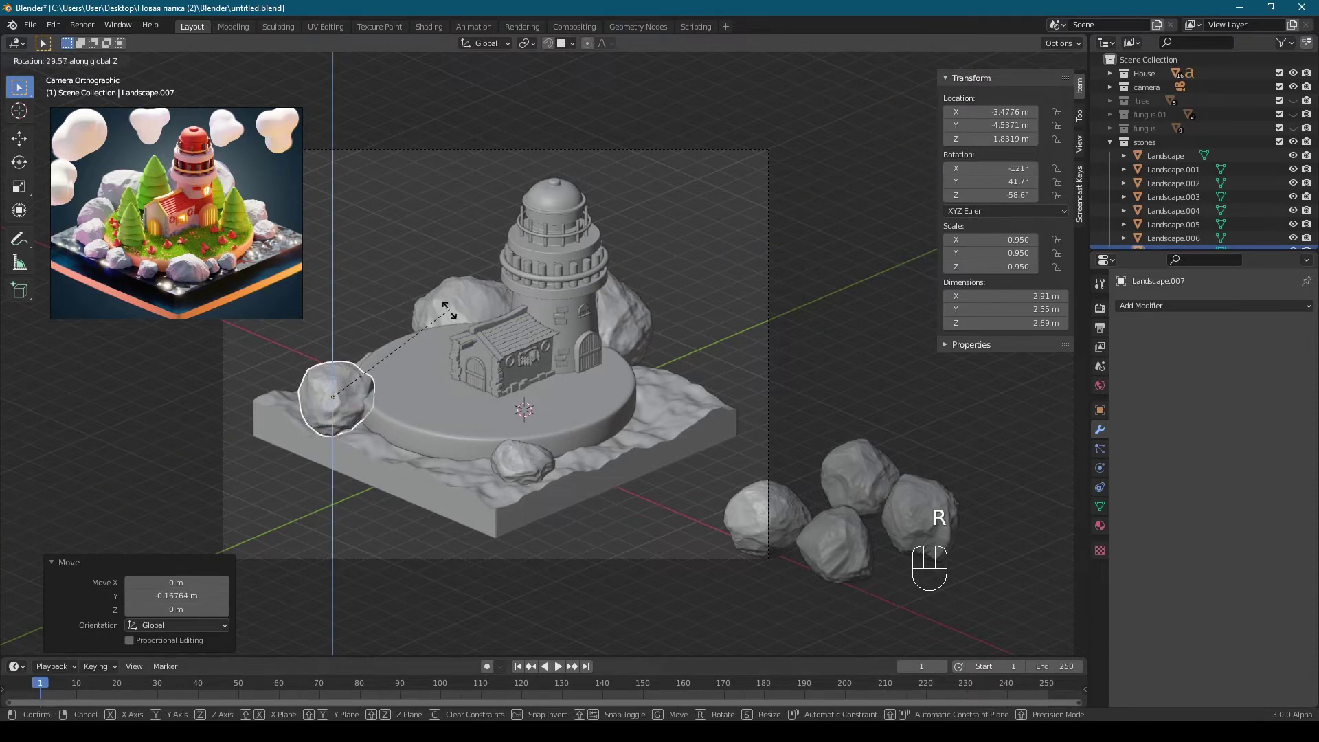
key(shift+KP_7)
Step: Duplicate another rock to the left edge, lower it onto the base, spin it and enlarge it slightly
key(shift+d)
key(r)
key(KP_0)
key(r)
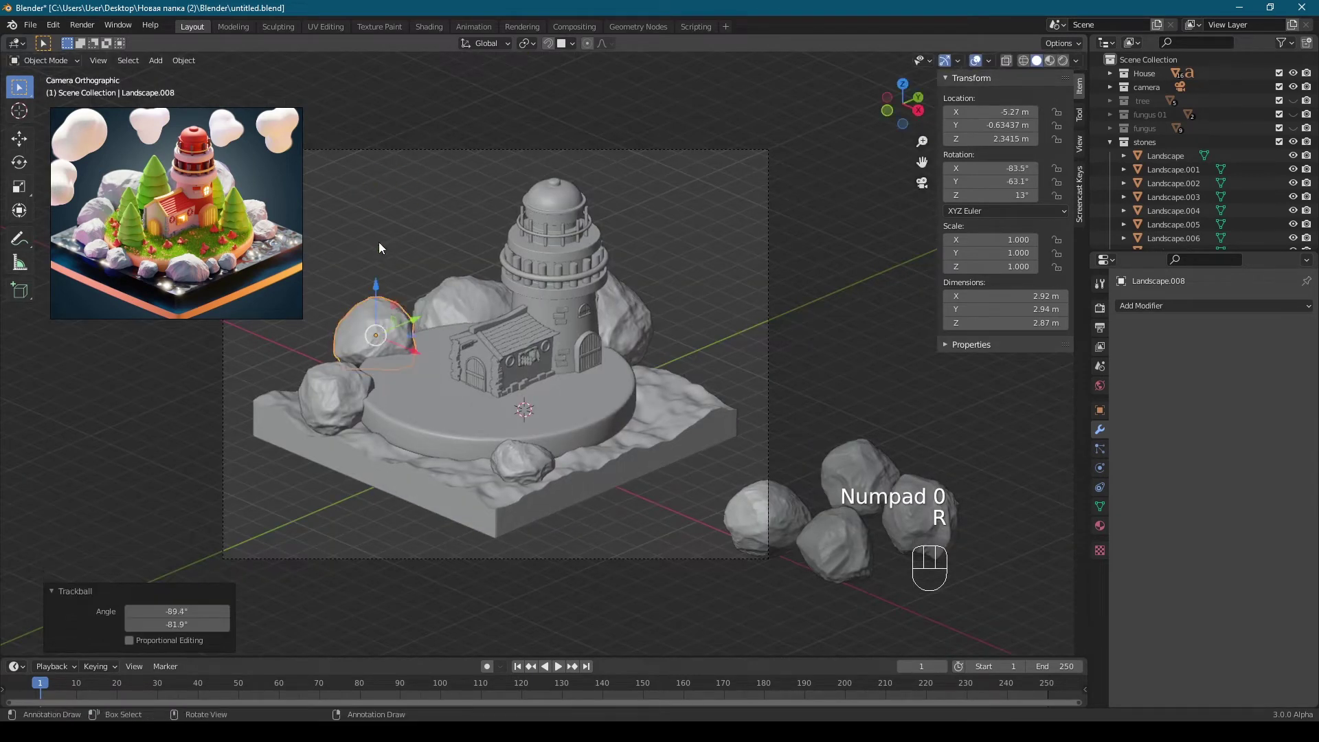
drag(391, 318, 417, 369)
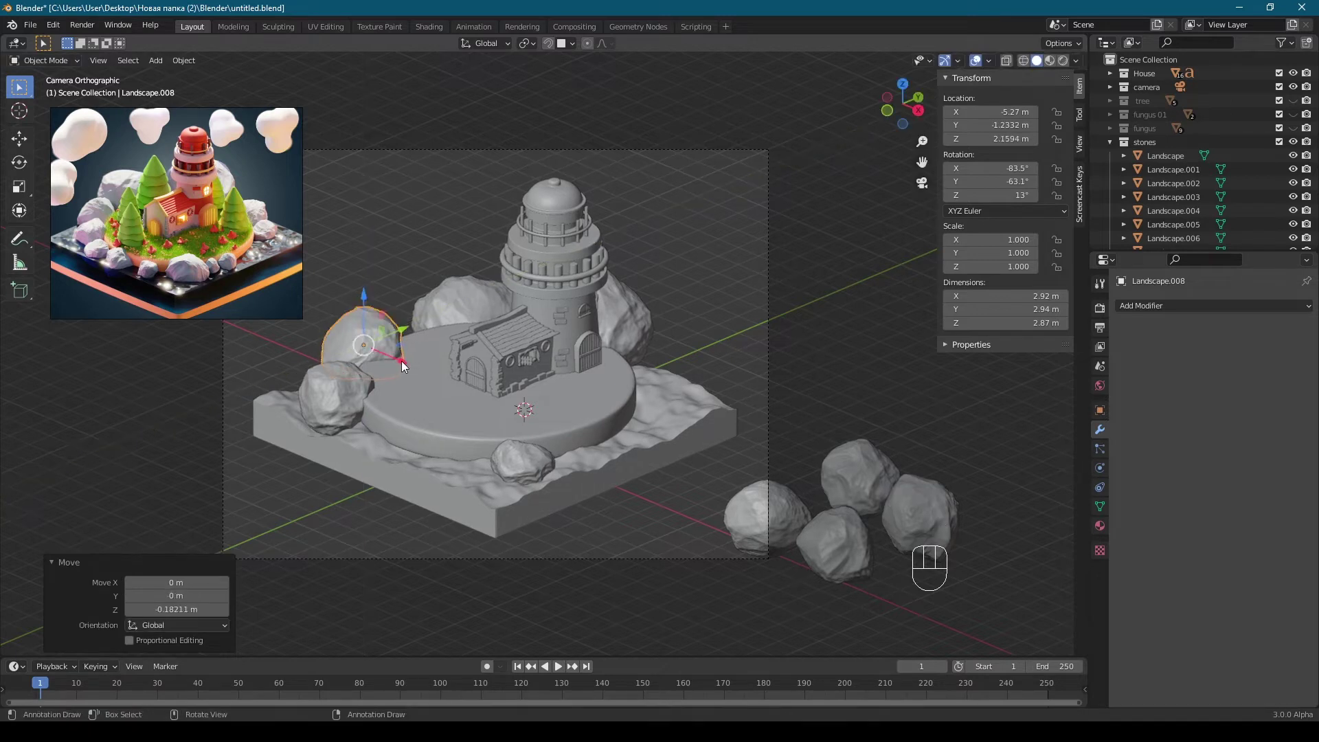
click(390, 349)
key(r)
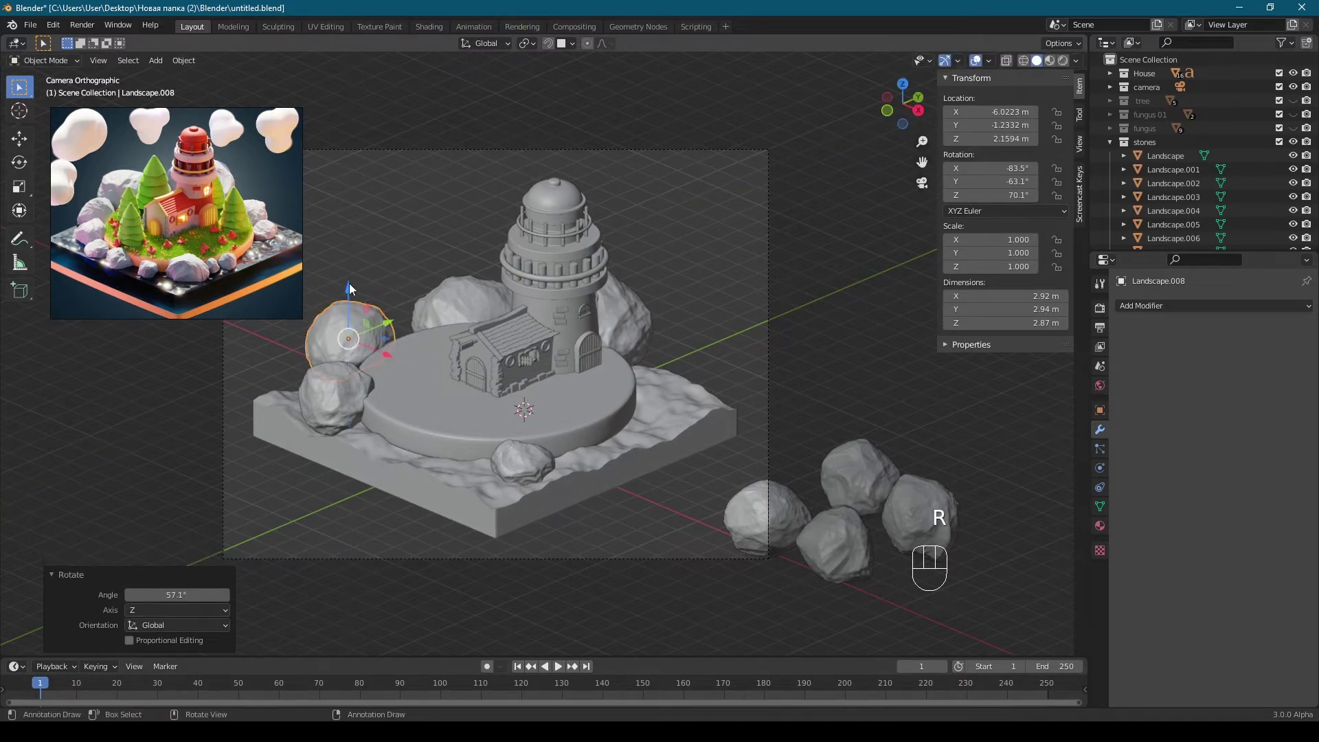
key(s)
key(KP_7)
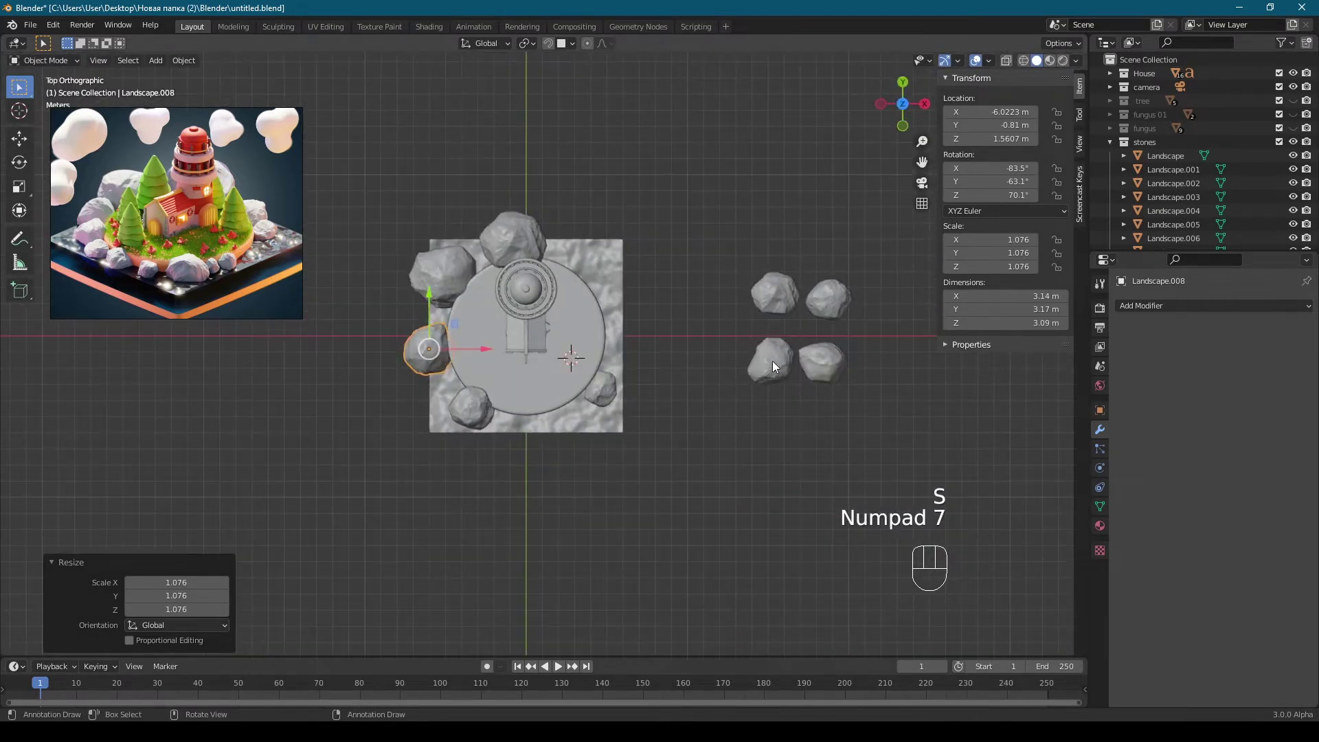
Step: Bring a spare rock onto the base, resize it and set it at the platform's front-right edge, checking through the camera
drag(776, 365, 822, 360)
key(7)
click(824, 360)
key(g)
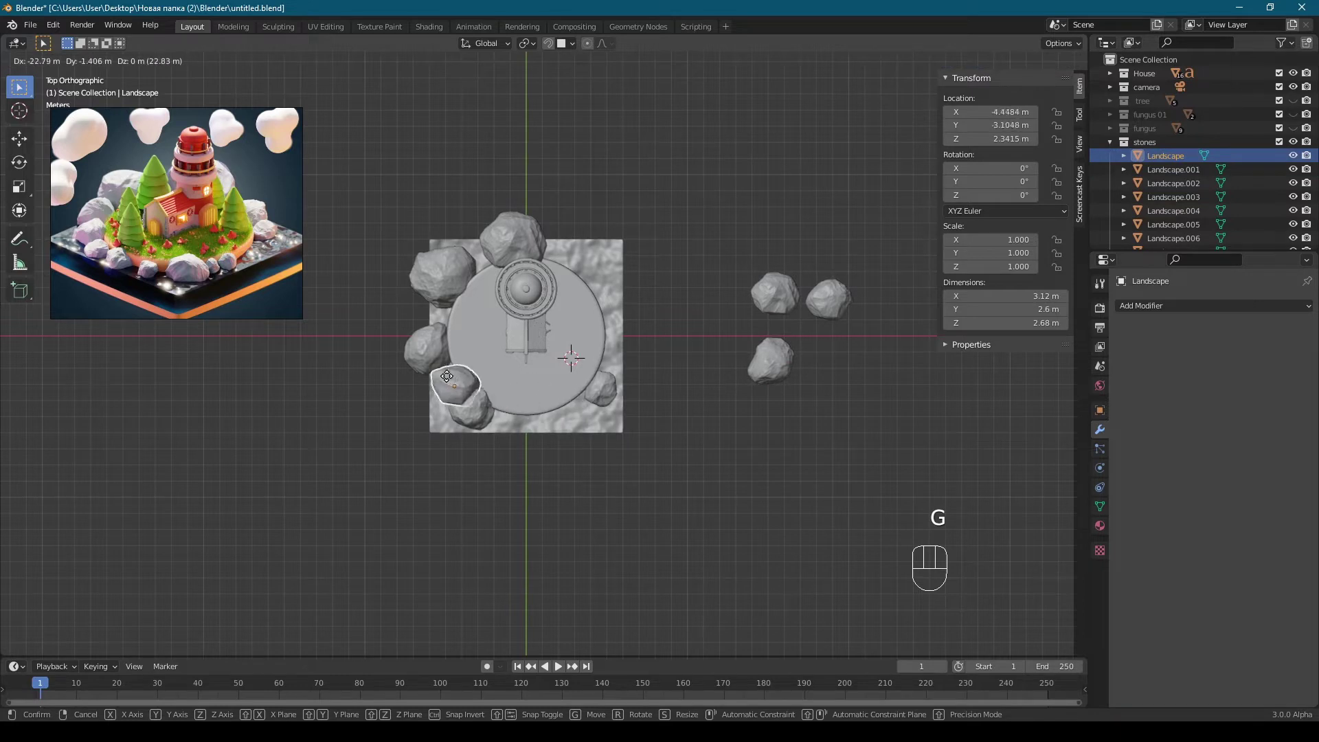
key(s)
middle_click(637, 376)
key(g)
middle_click(636, 403)
middle_click(621, 446)
key(KP_7)
key(g)
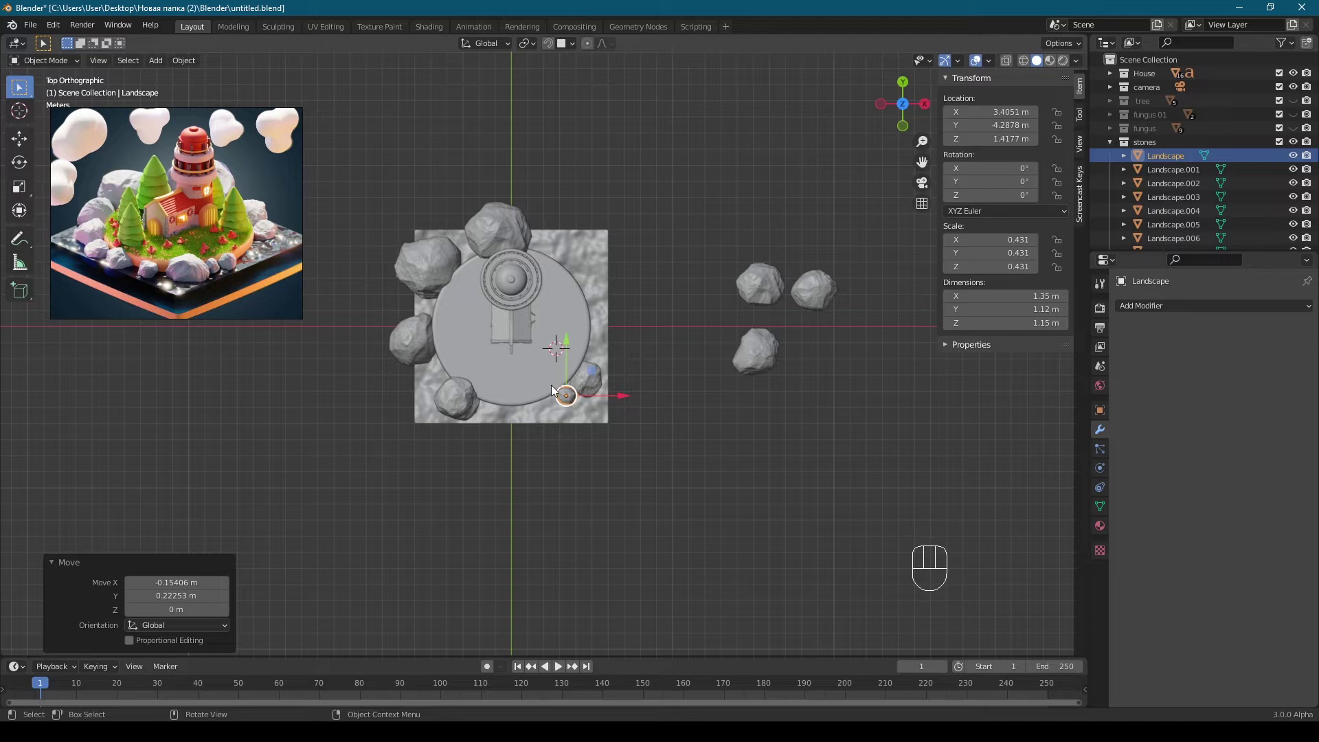
key(KP_0)
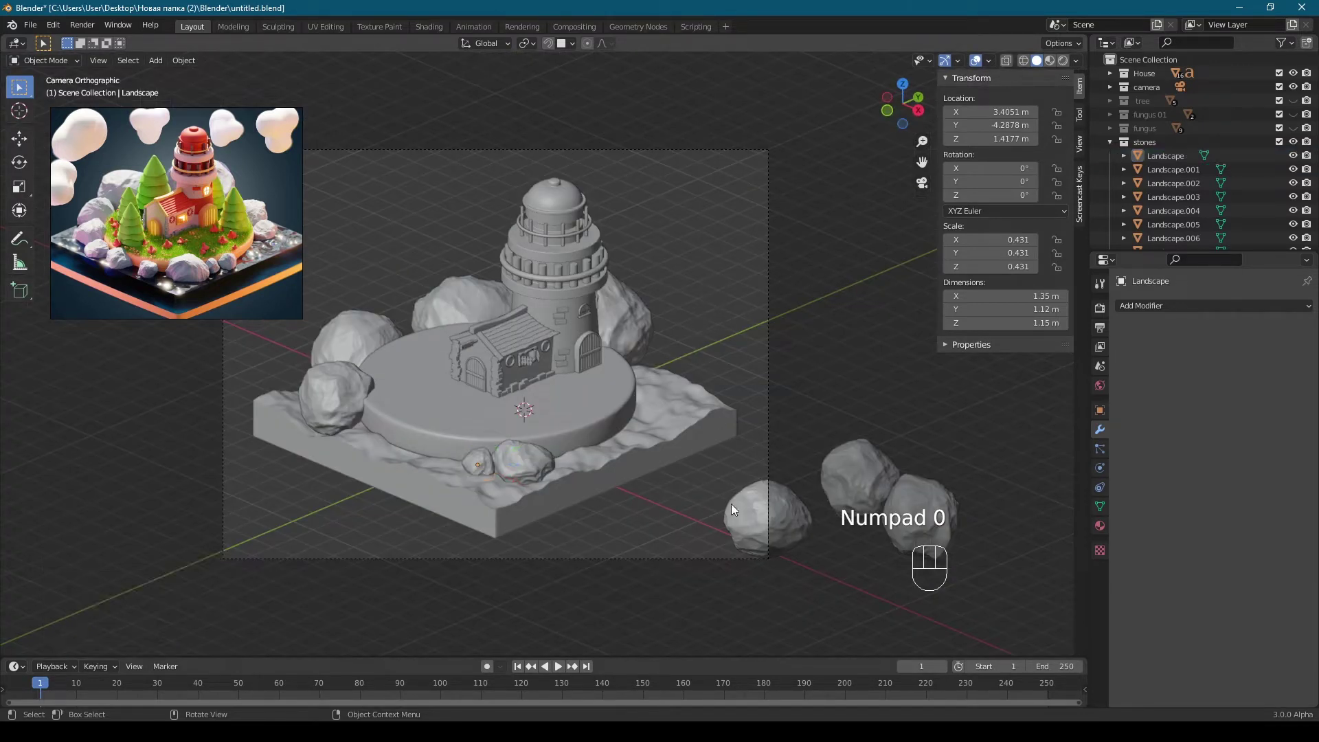
key(KP_7)
Step: Duplicate a rock, rotate and slightly shrink it, and place it at the base's left front
key(g)
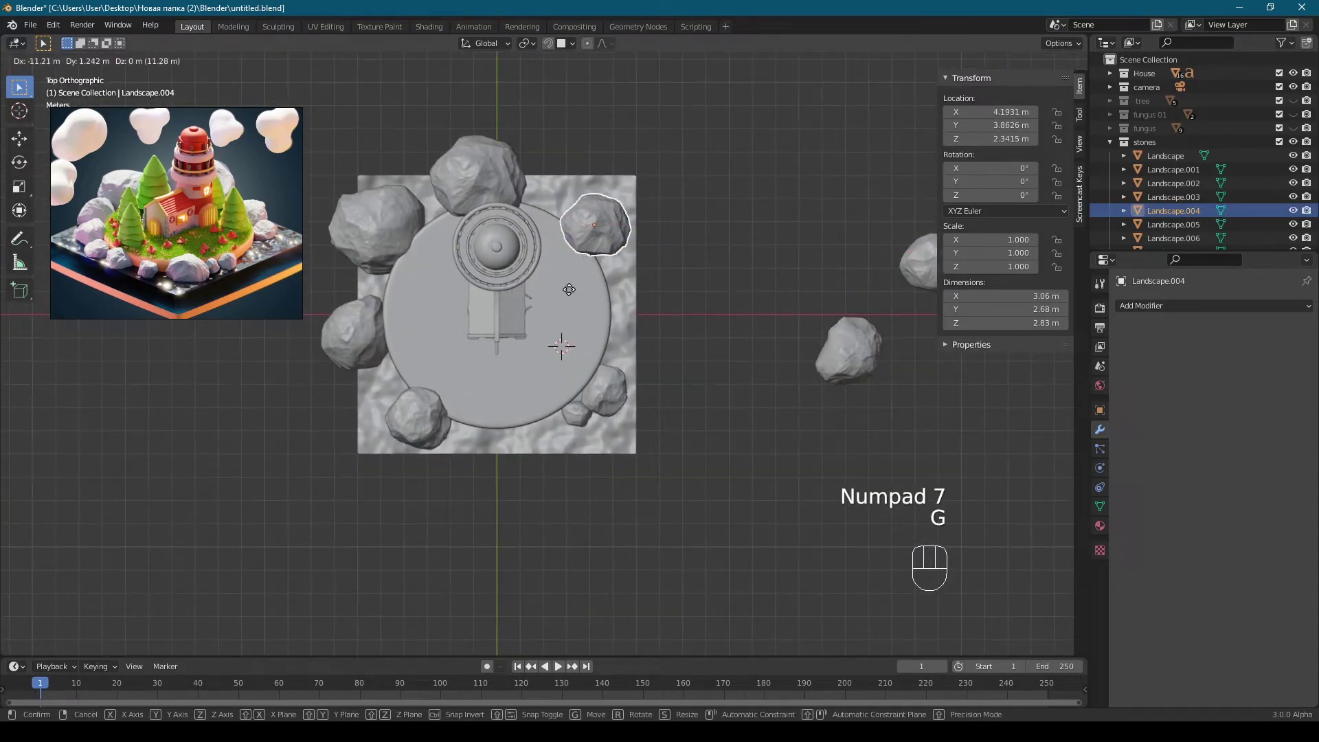
middle_click(697, 260)
key(s)
key(g)
key(KP_0)
key(r)
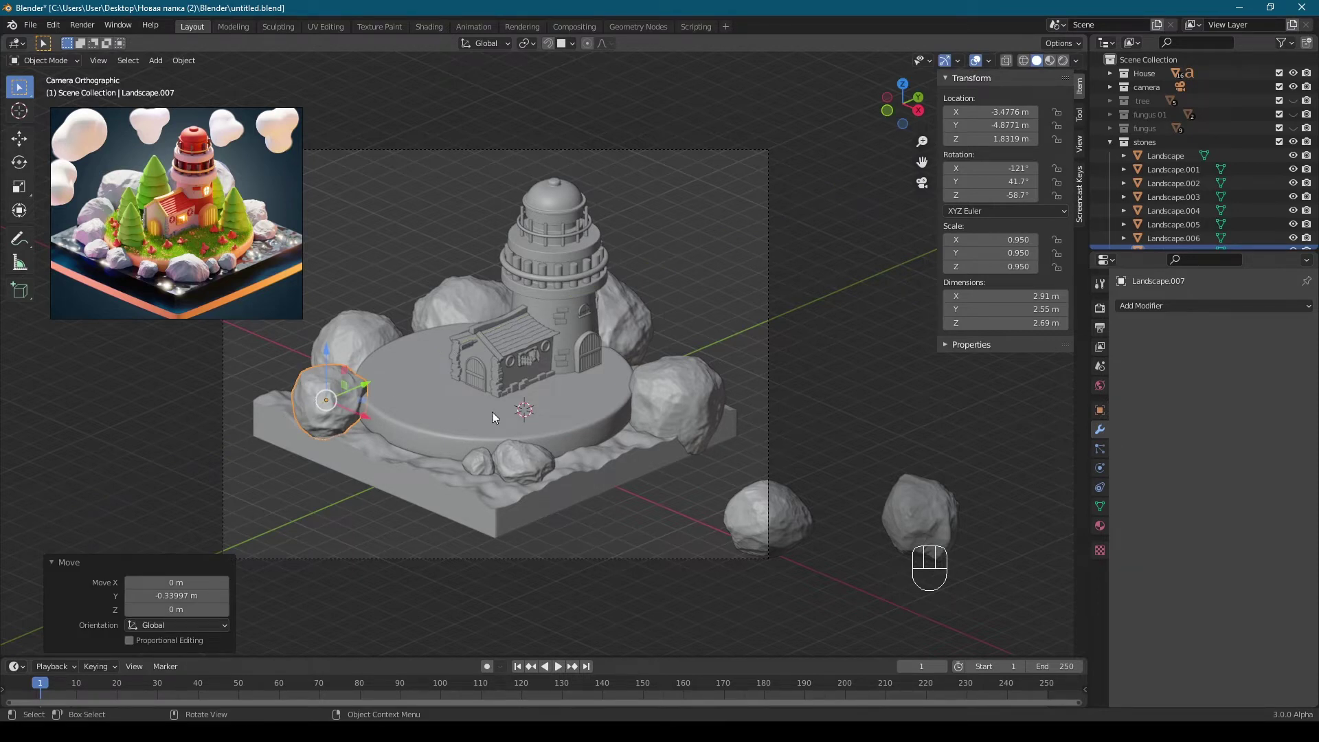
Step: Move a spare rock to the platform's right edge, shrinking and turning it to fit the gap
click(748, 512)
key(KP_7)
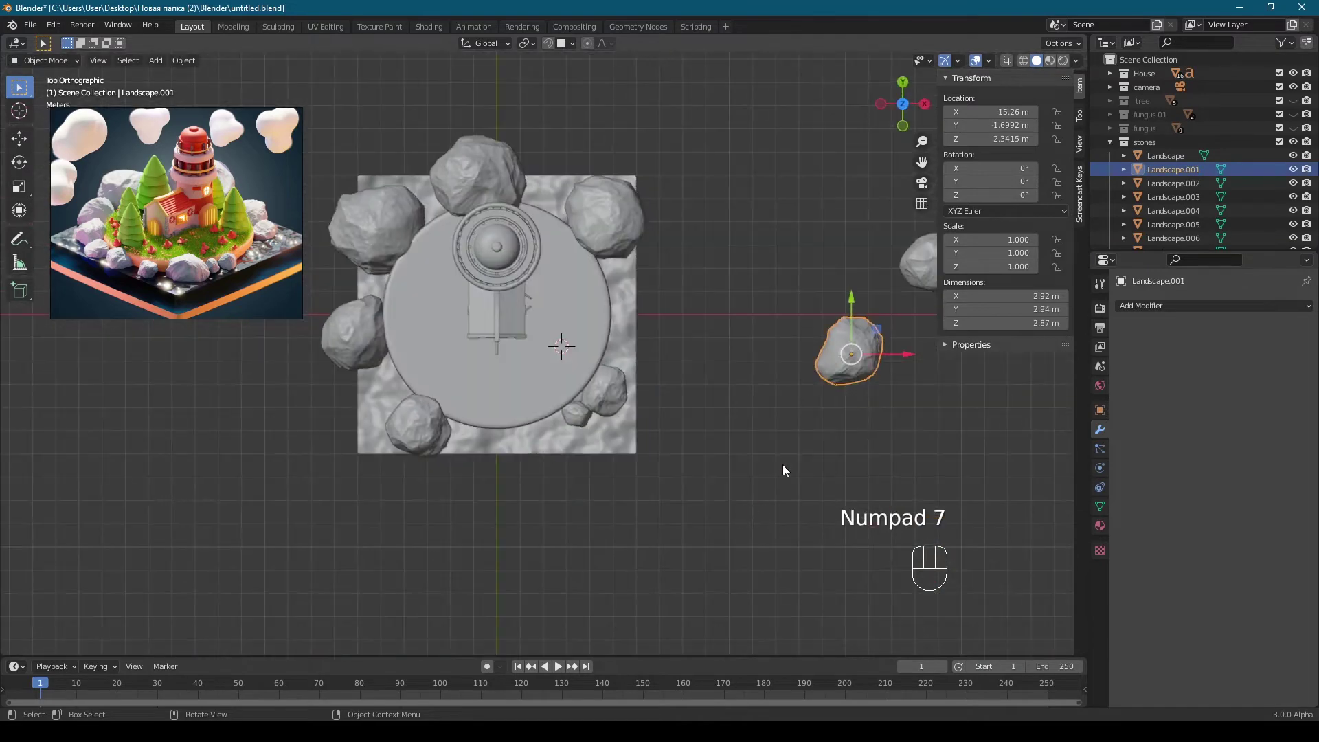
key(g)
key(s)
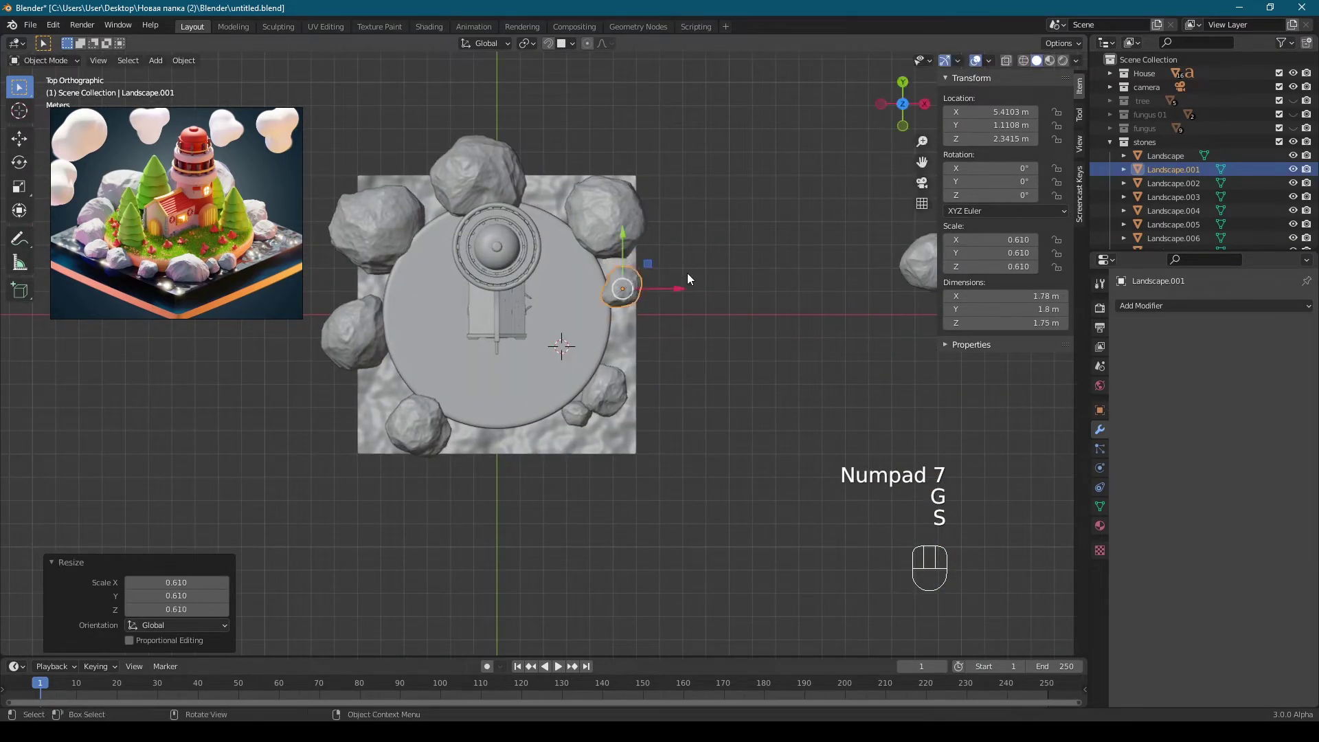
key(g)
key(r)
middle_click(703, 313)
key(g)
key(KP_7)
middle_click(680, 304)
key(g)
middle_click(696, 389)
middle_click(638, 413)
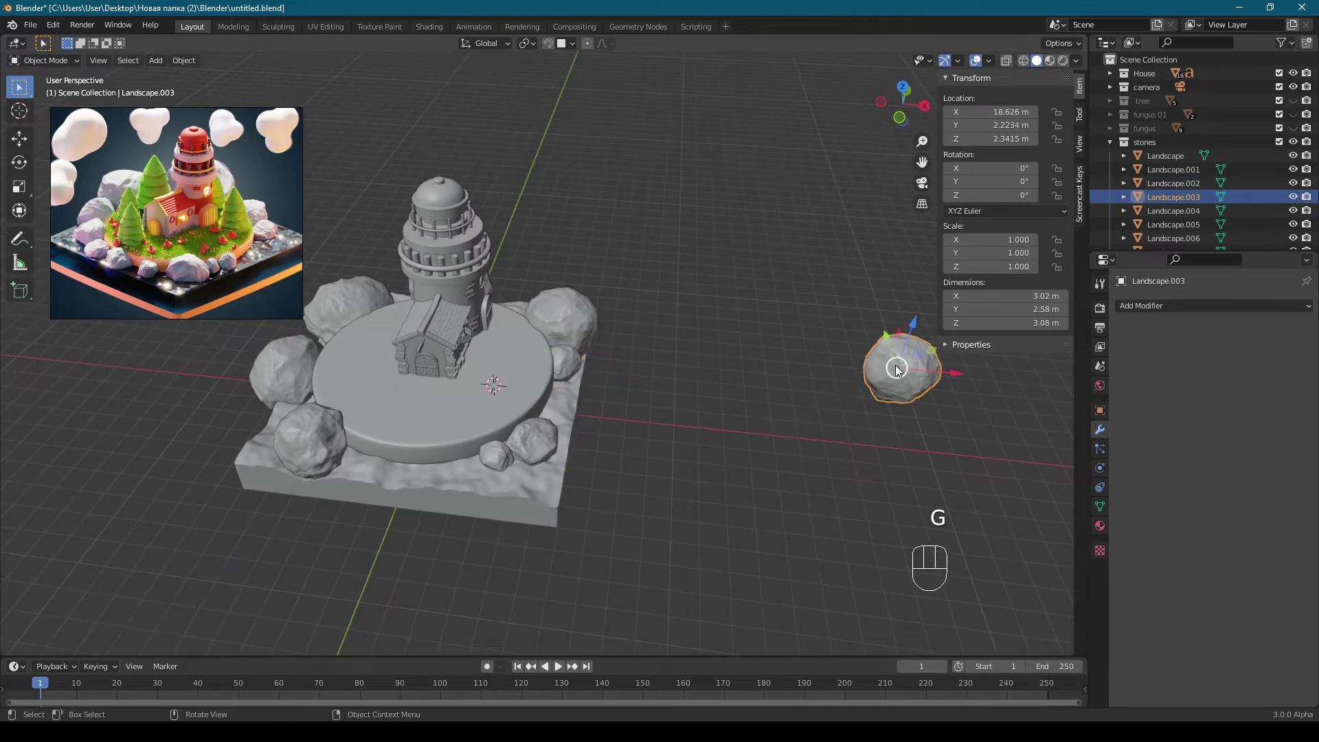
Step: Set a rock at the base's front edge, resizing and nudging it while orbiting to check placement
key(KP_7)
key(g)
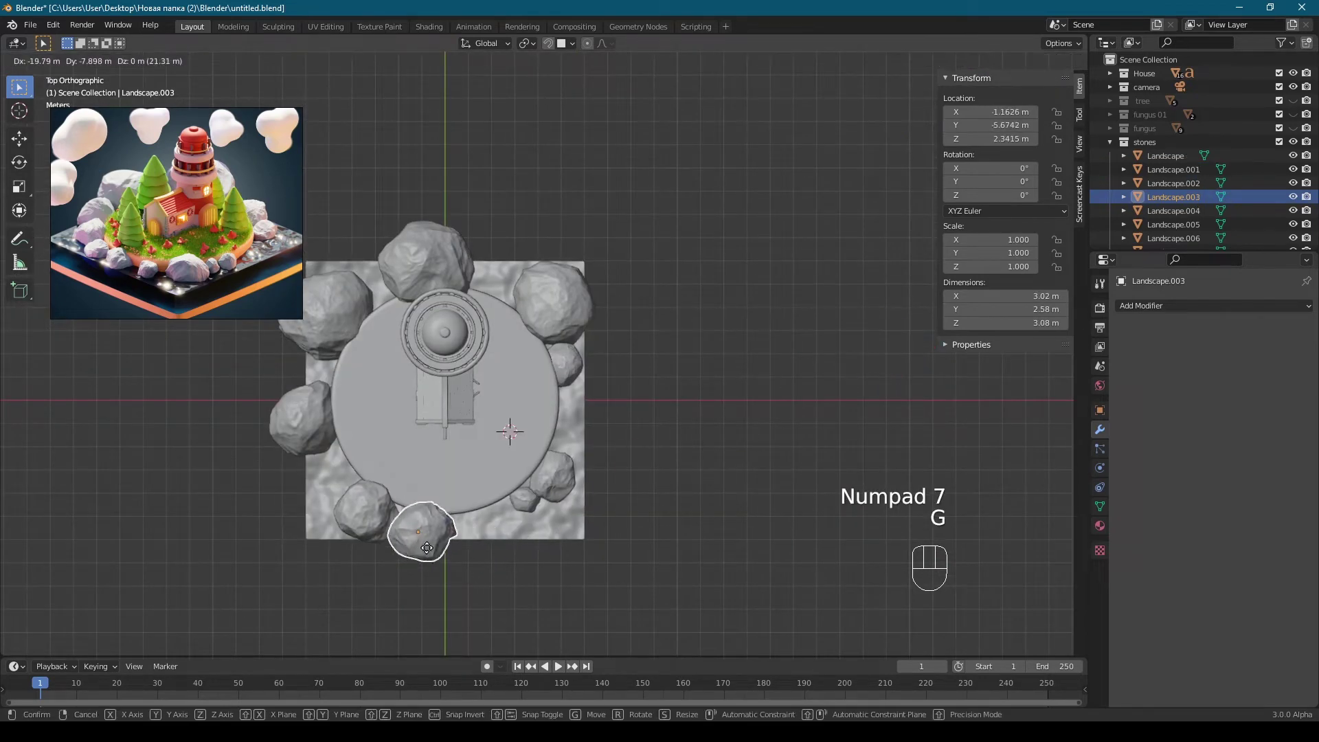
middle_click(475, 479)
key(s)
key(g)
key(KP_0)
middle_click(486, 478)
middle_click(522, 450)
middle_click(566, 462)
key(KP_0)
key(KP_7)
middle_click(637, 449)
Step: Duplicate a rock beside the tower, rotate it and adjust the sizes of it and the right-side rock
key(shift+d)
middle_click(636, 355)
key(g)
key(r)
key(KP_0)
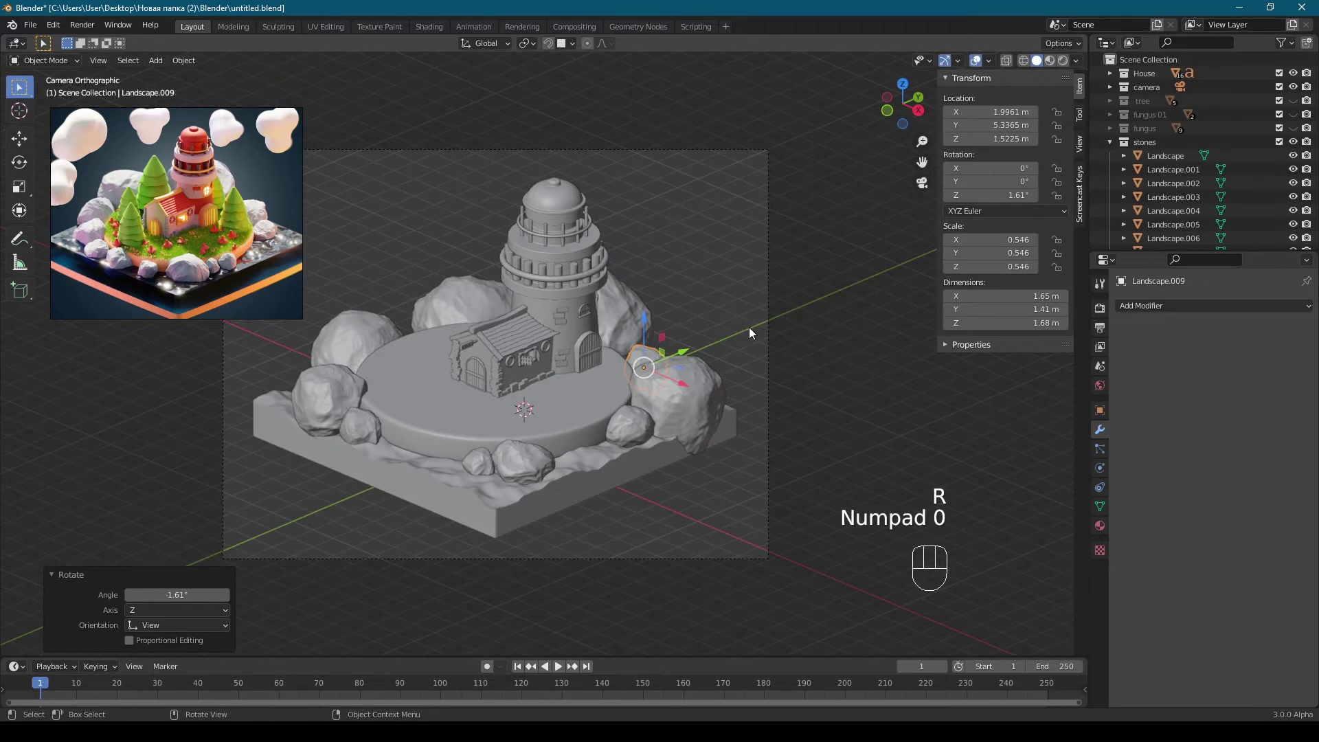
key(s)
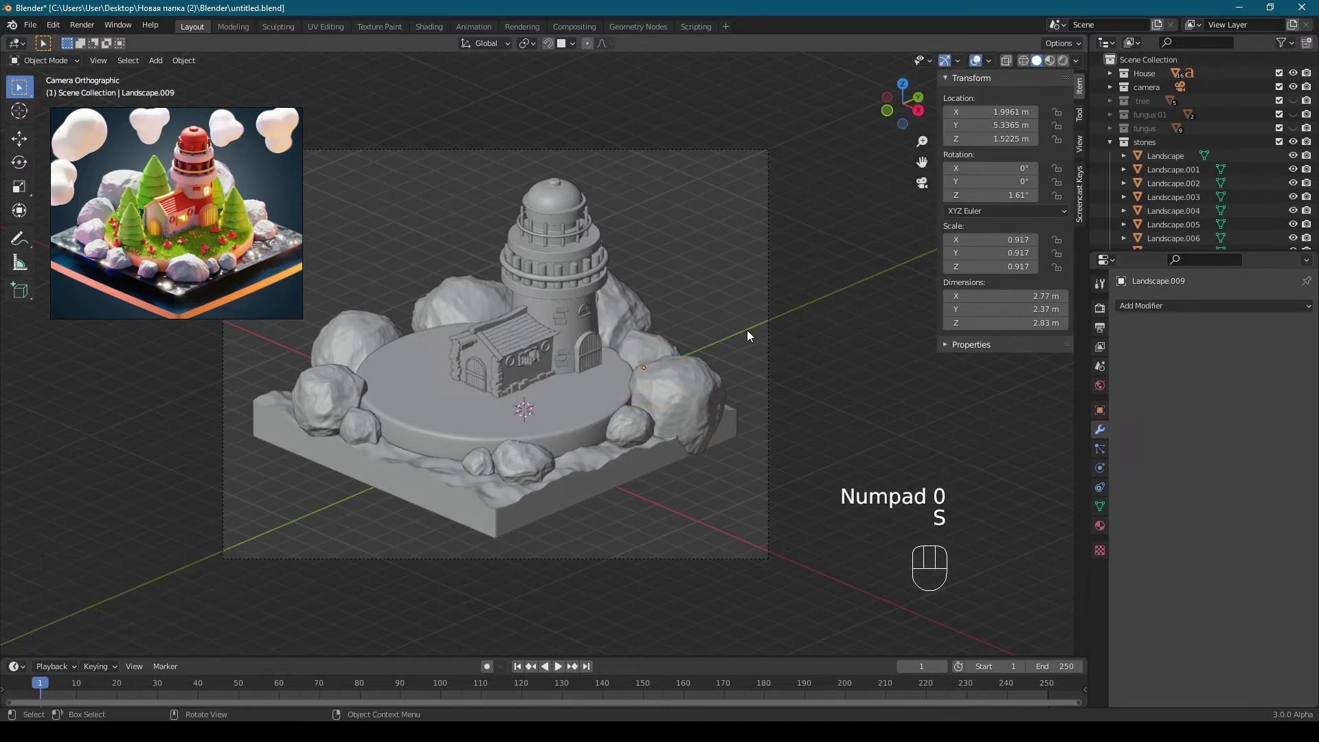
drag(692, 353, 690, 411)
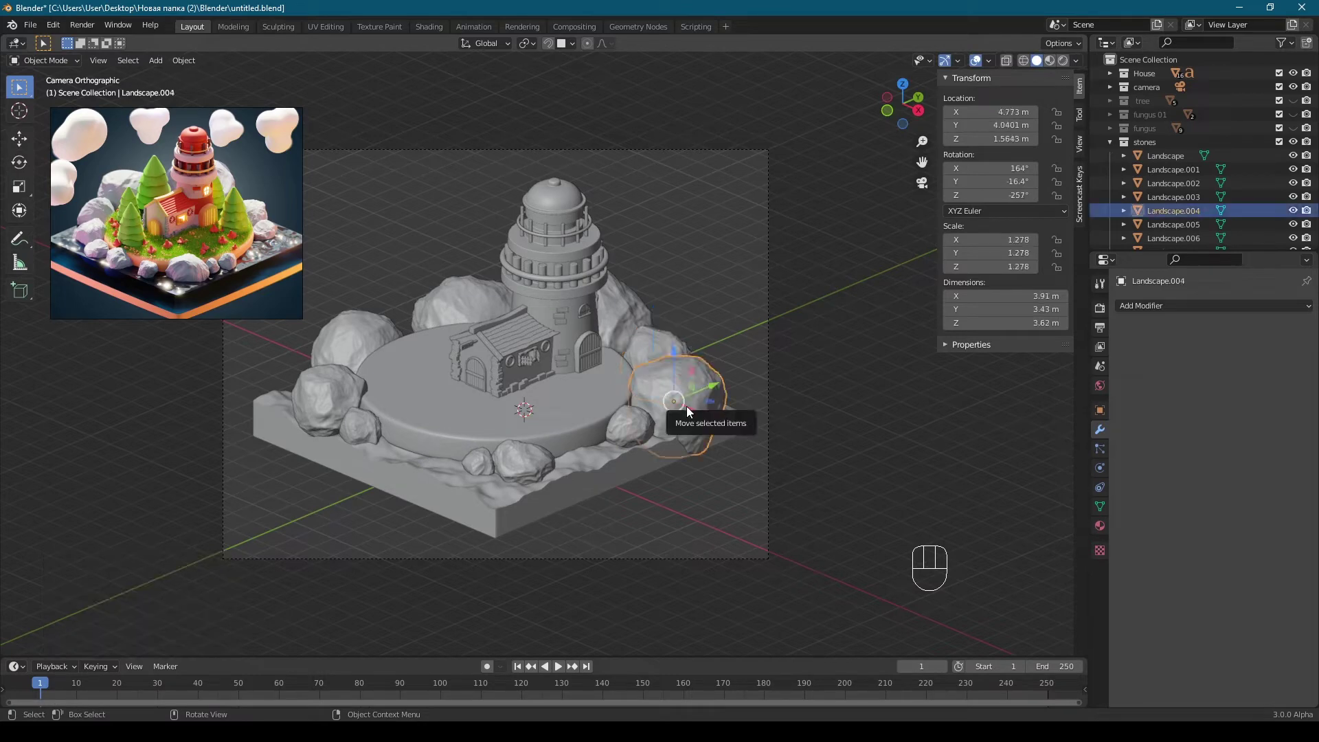
Step: Copy the large rock to the left side, rotate and resize it, then sink it into the base
key(KP_7)
key(shift+d)
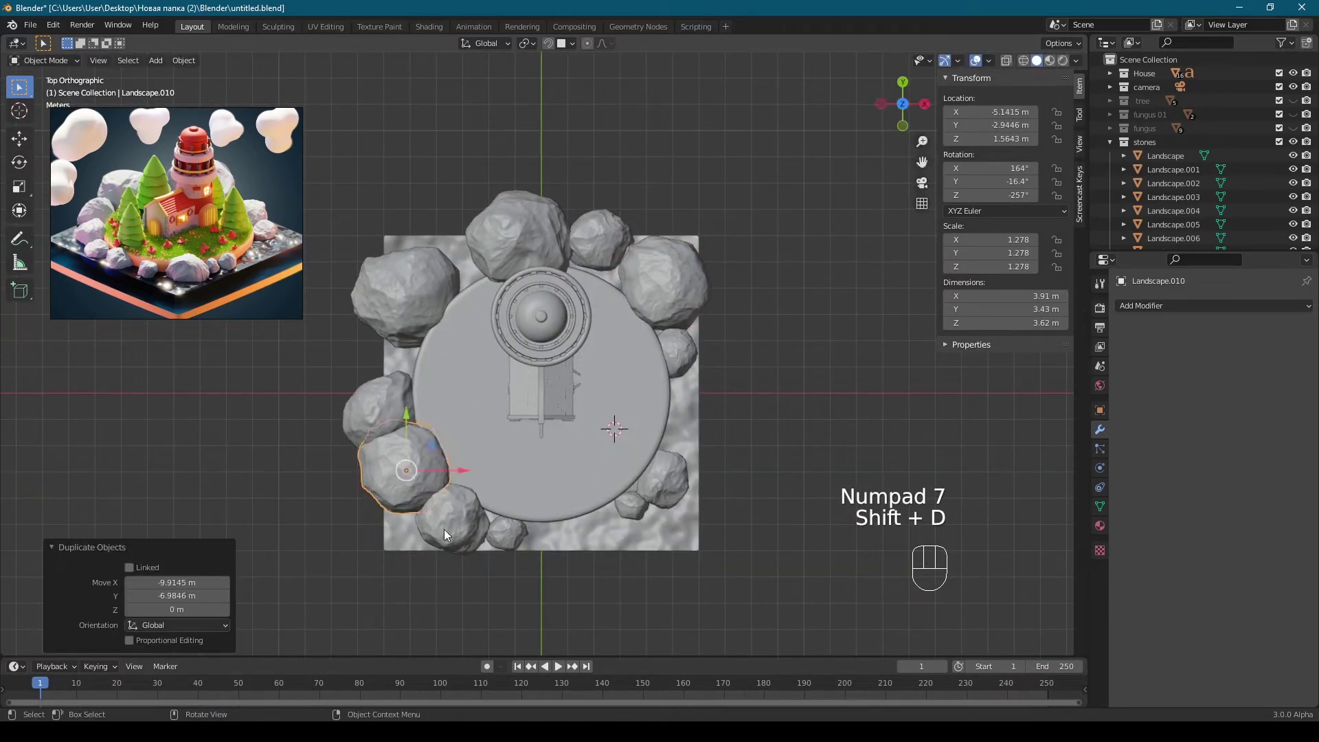
key(r)
key(s)
key(g)
key(KP_0)
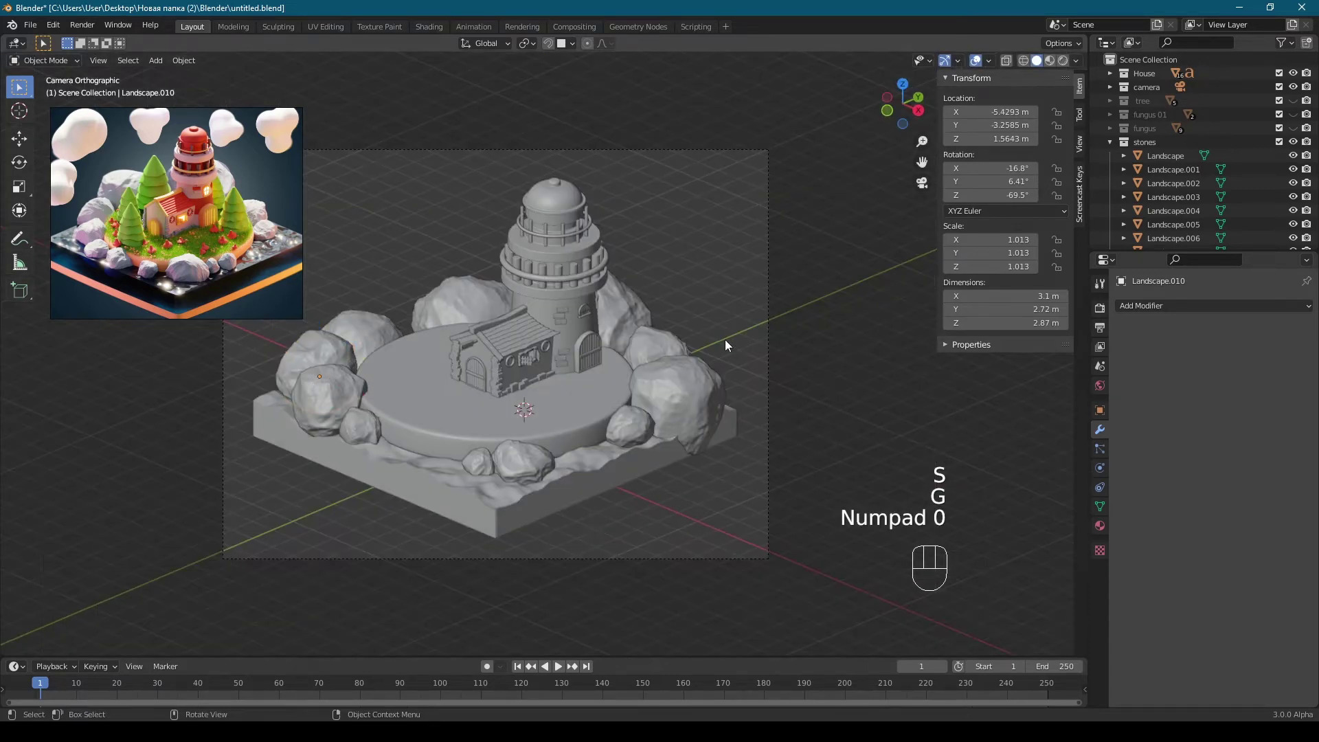
key(g)
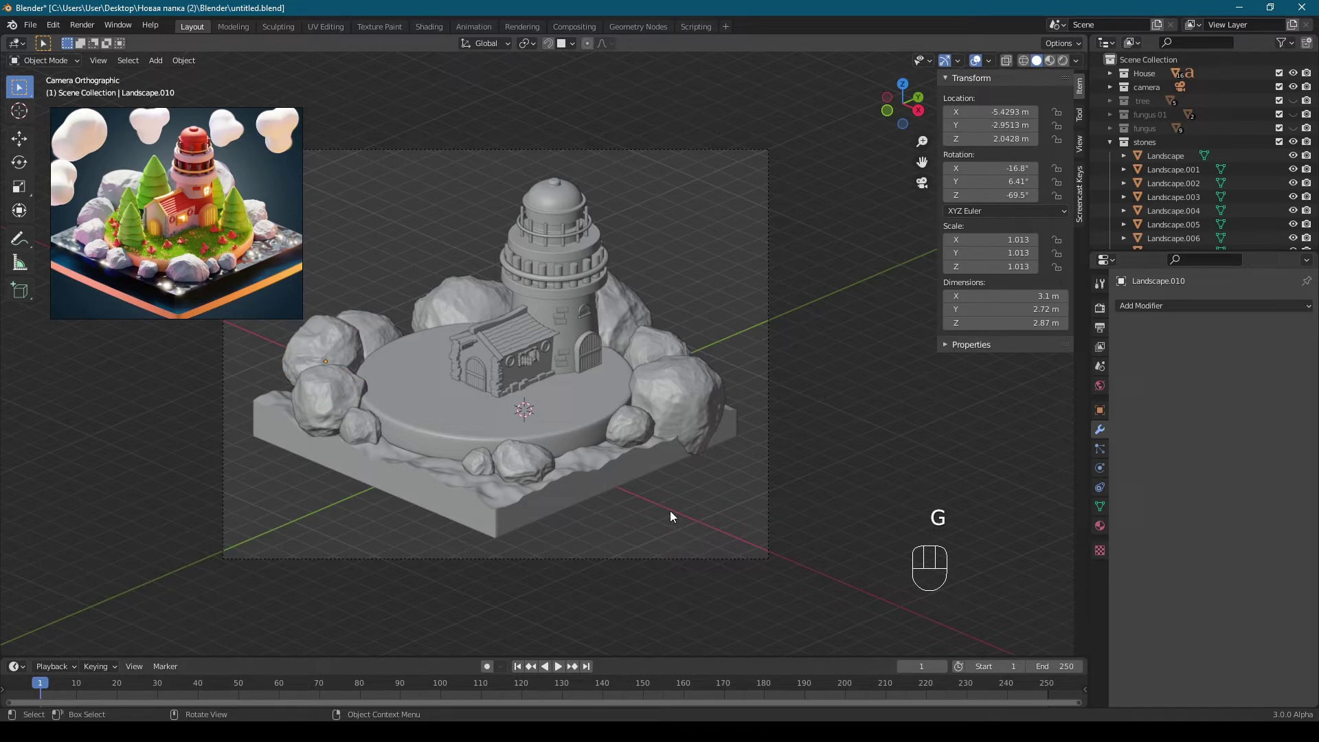
key(g)
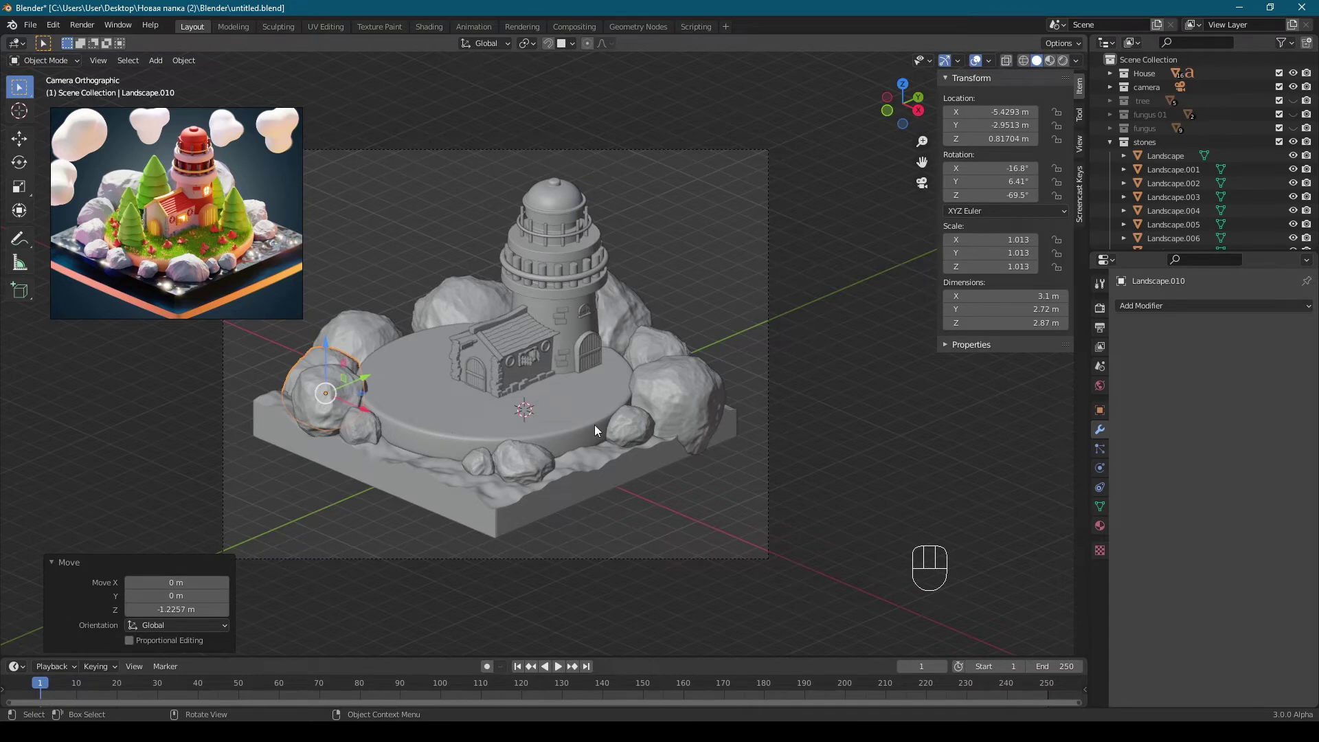
Step: Duplicate the left rock toward the back left near the house, adjust its height, then delete the unwanted copy
key(KP_7)
key(shift+d)
key(r)
key(s)
key(g)
key(KP_0)
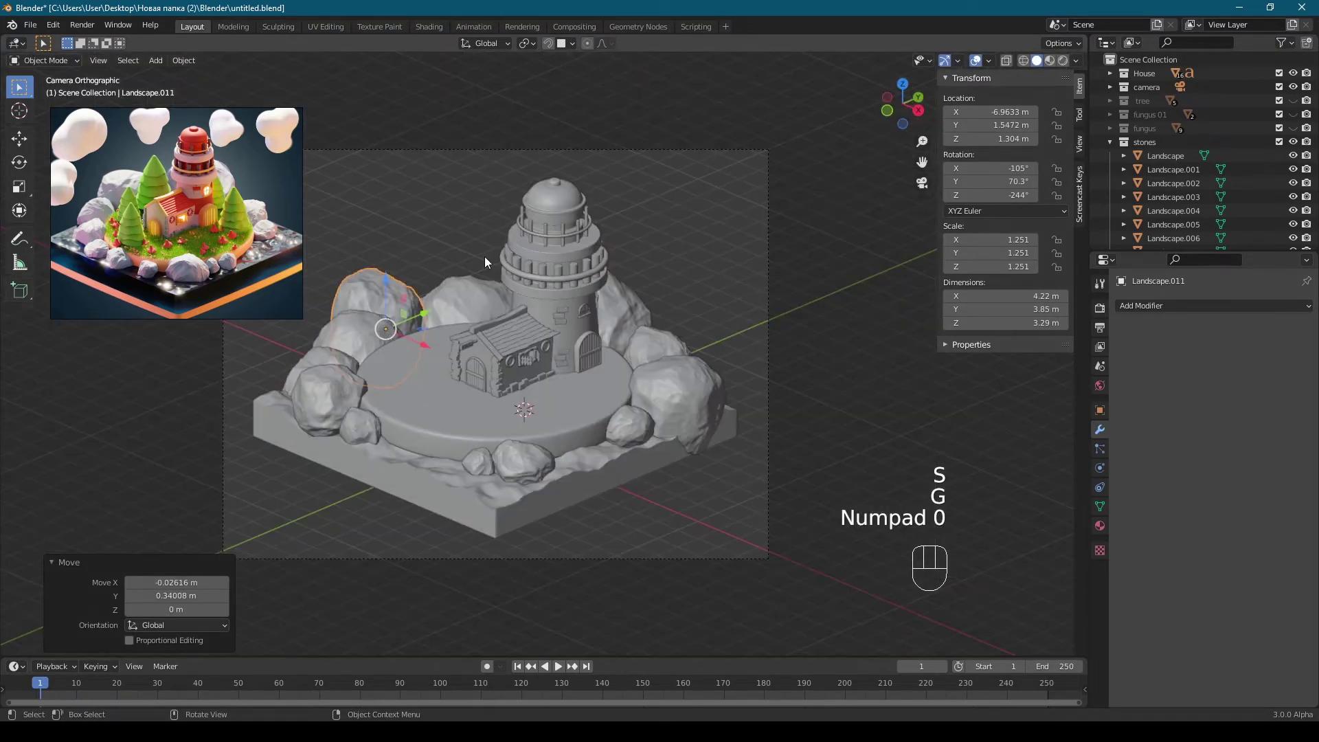
key(g)
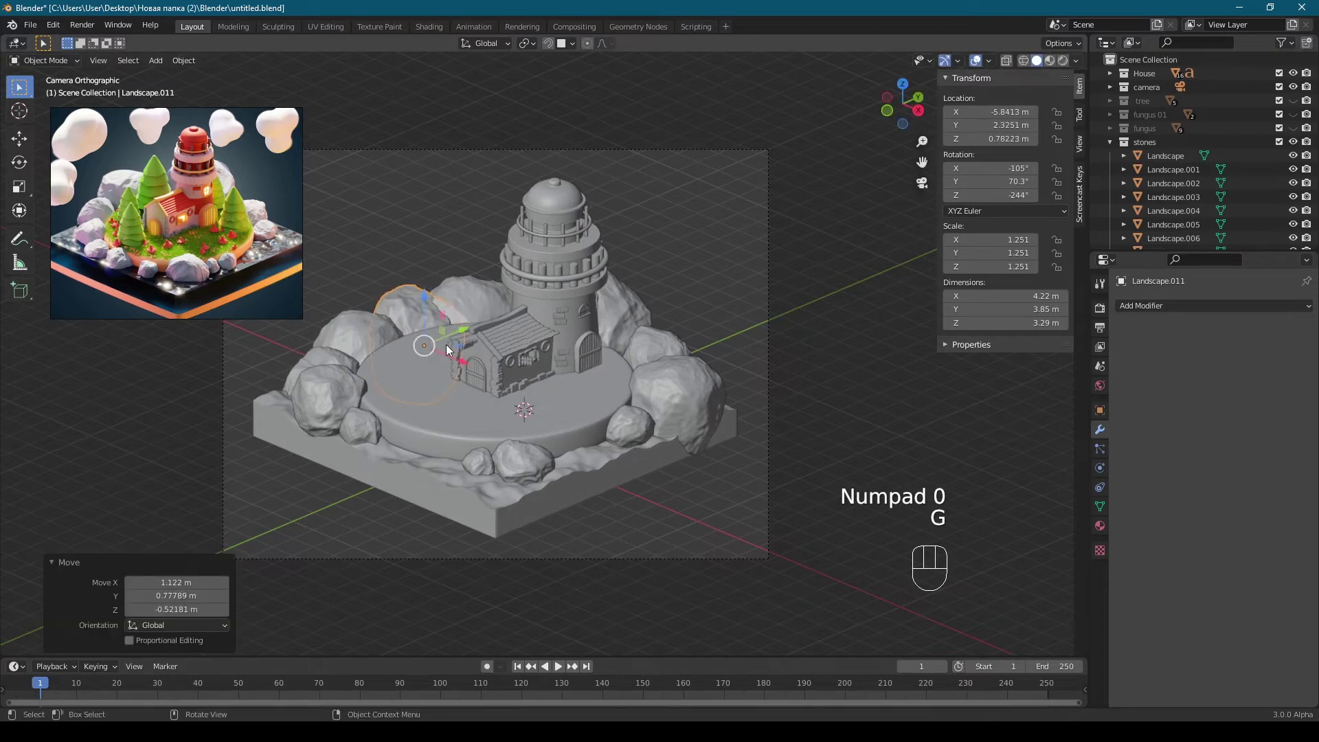
key(KP_7)
key(g)
key(KP_0)
key(g)
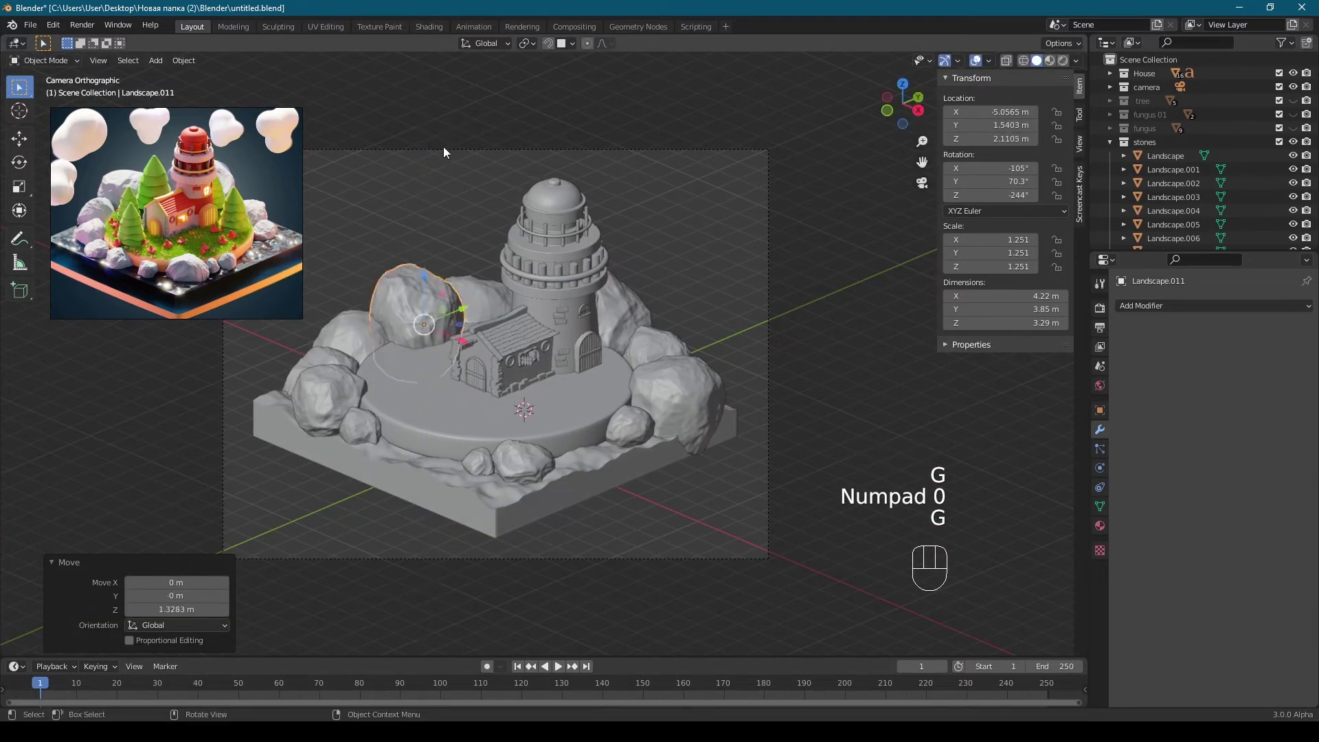
drag(462, 341, 497, 304)
key(x)
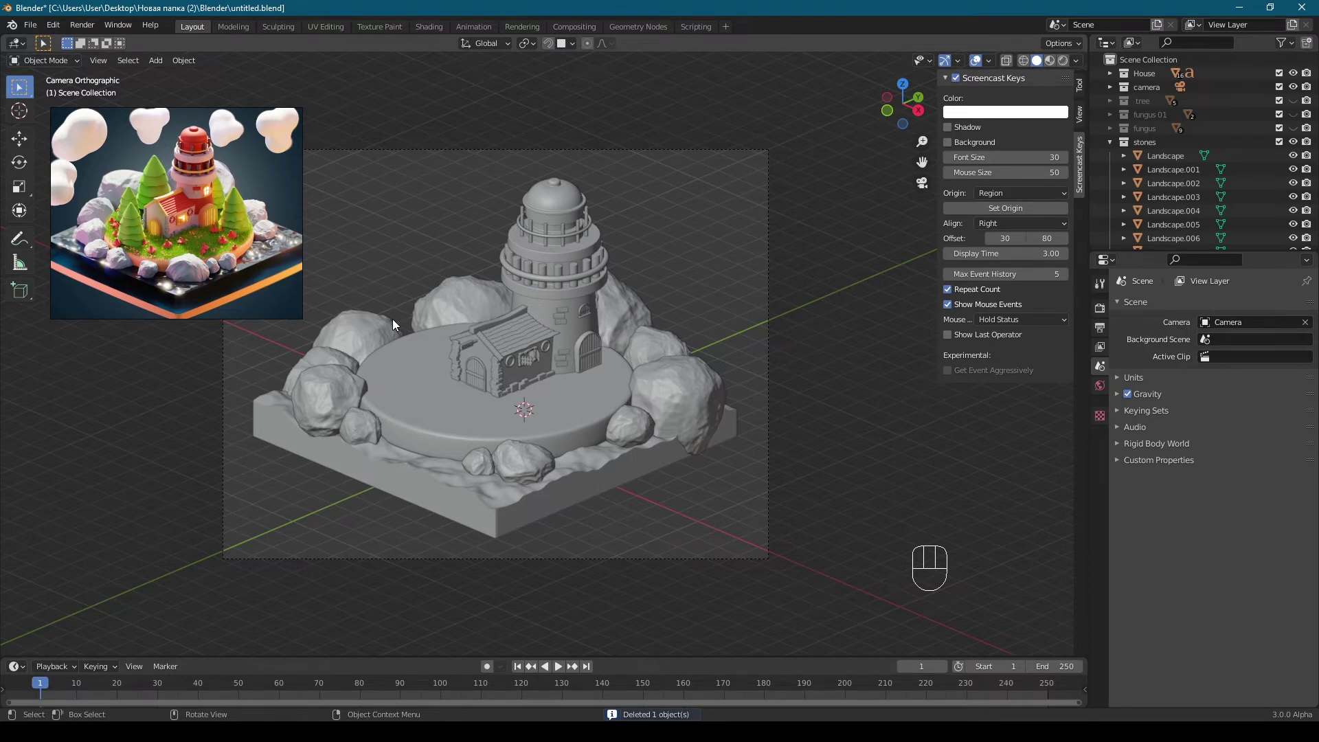
click(469, 300)
Step: Duplicate a rock into a small pebble and place it at the front edge of the base
key(KP_7)
key(shift+d)
key(s)
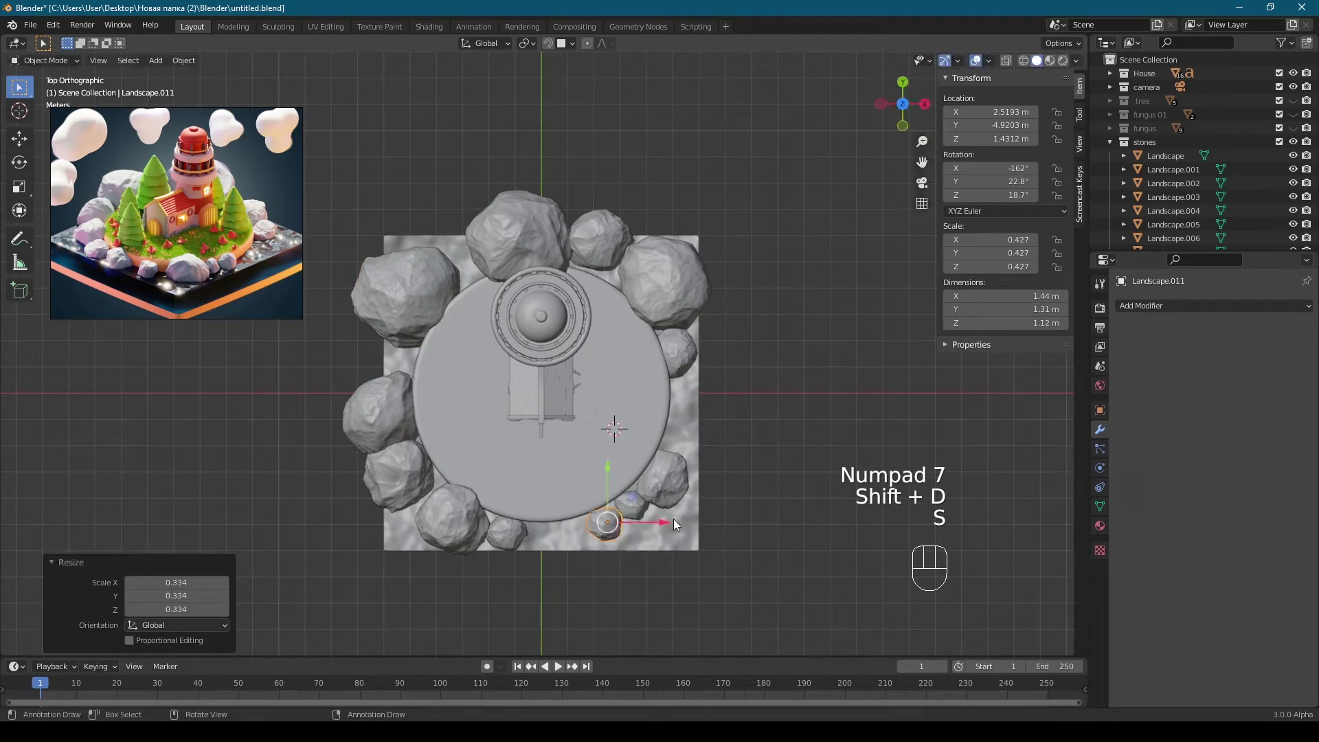
key(g)
key(r)
key(g)
Step: Shrink and rotate the large rock on the right side for variety, checking through the camera
key(KP_0)
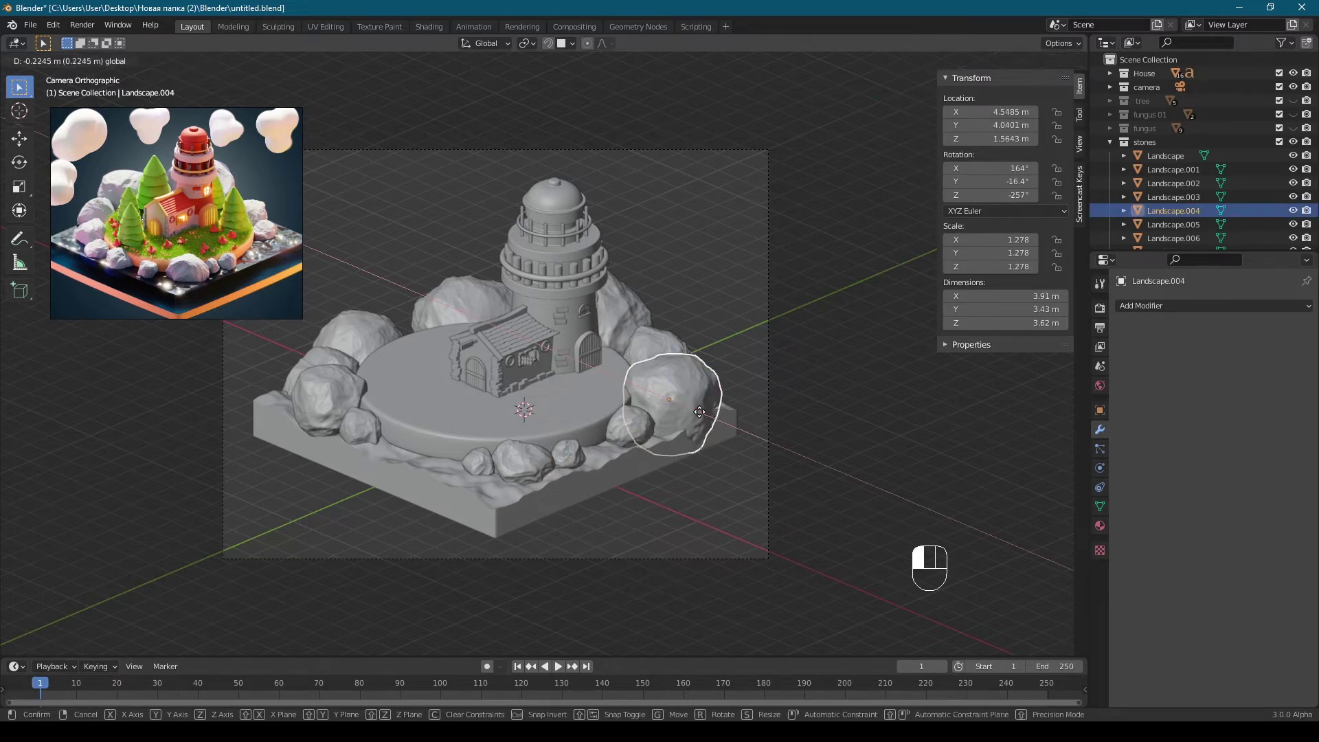
key(s)
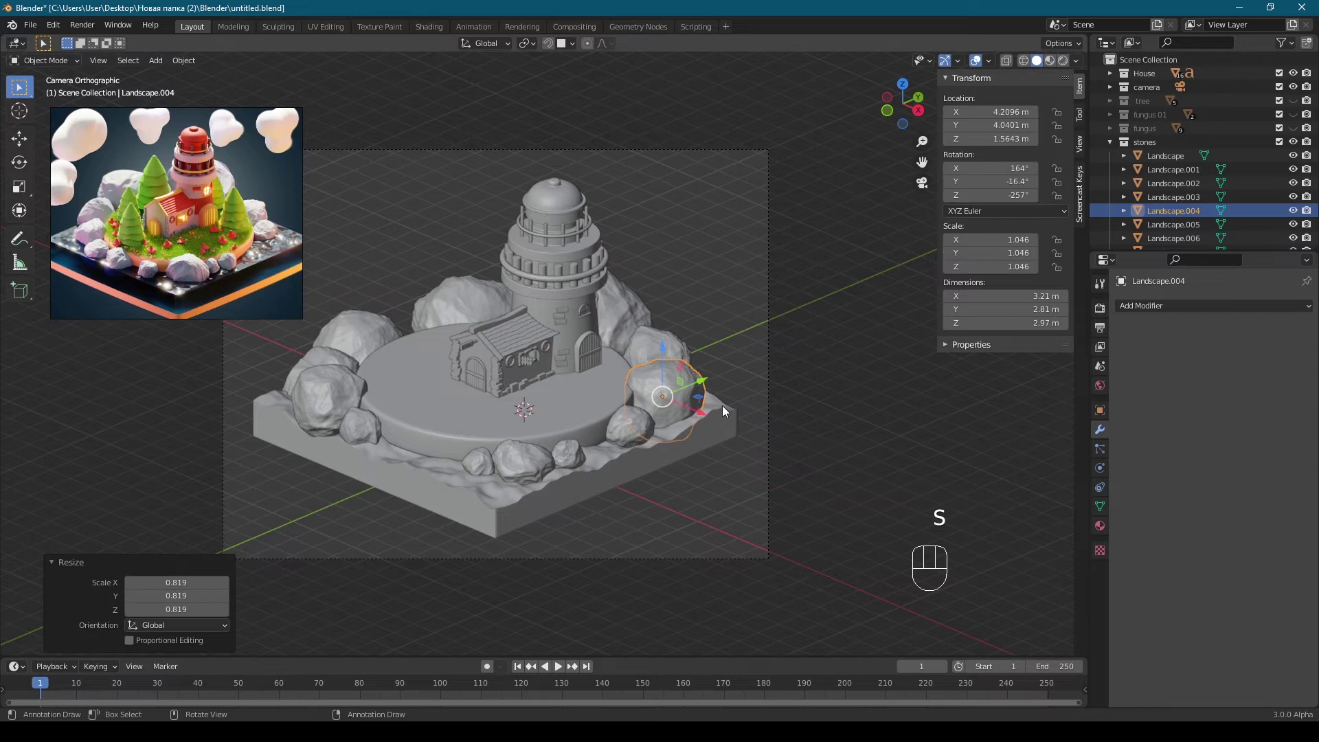
key(r)
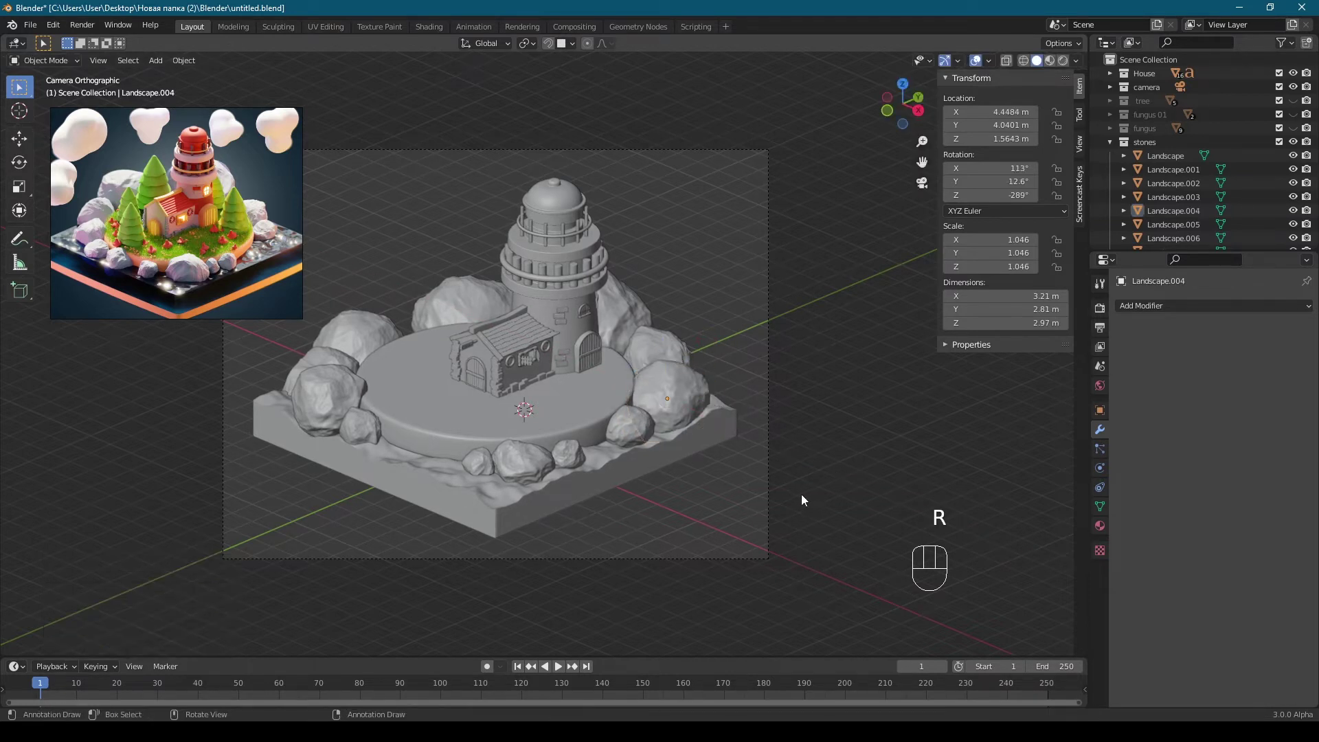
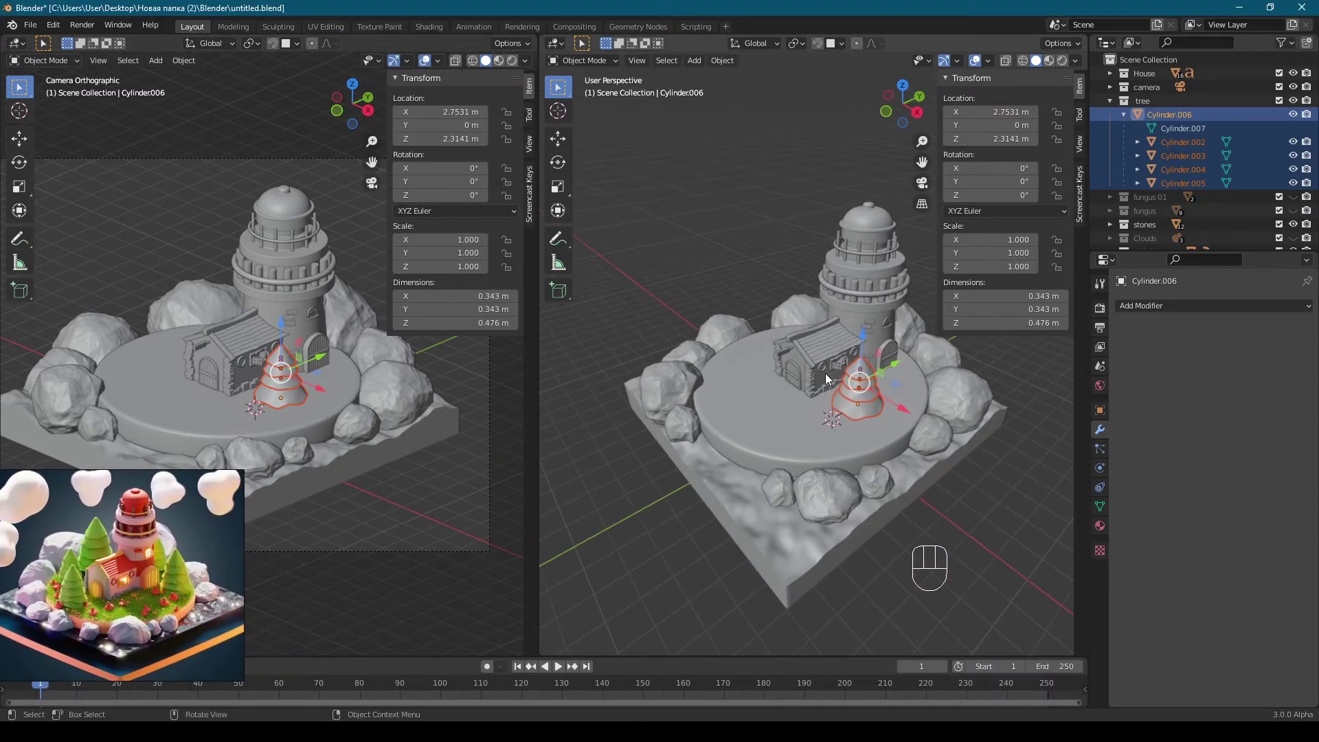
Step: Move the stacked cone tree left of the lighthouse and enlarge it, checking from the front and camera
key(KP_7)
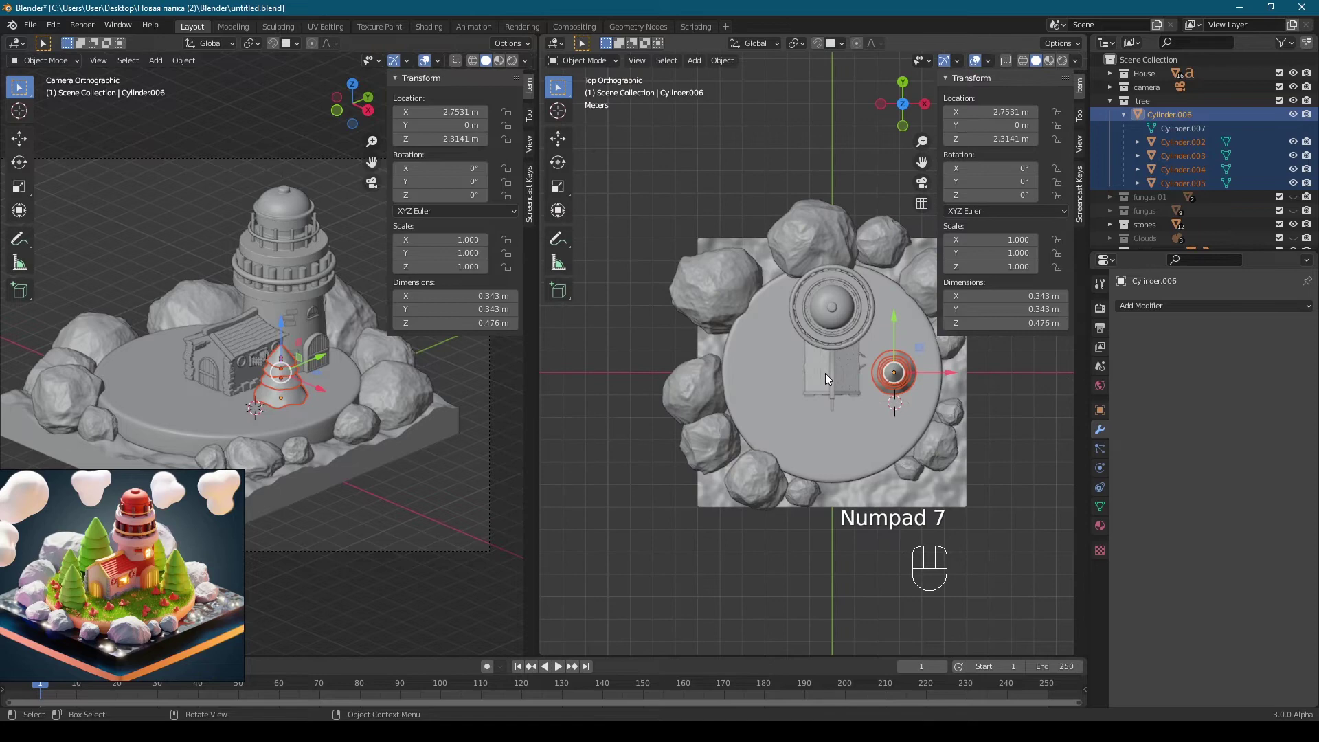
key(g)
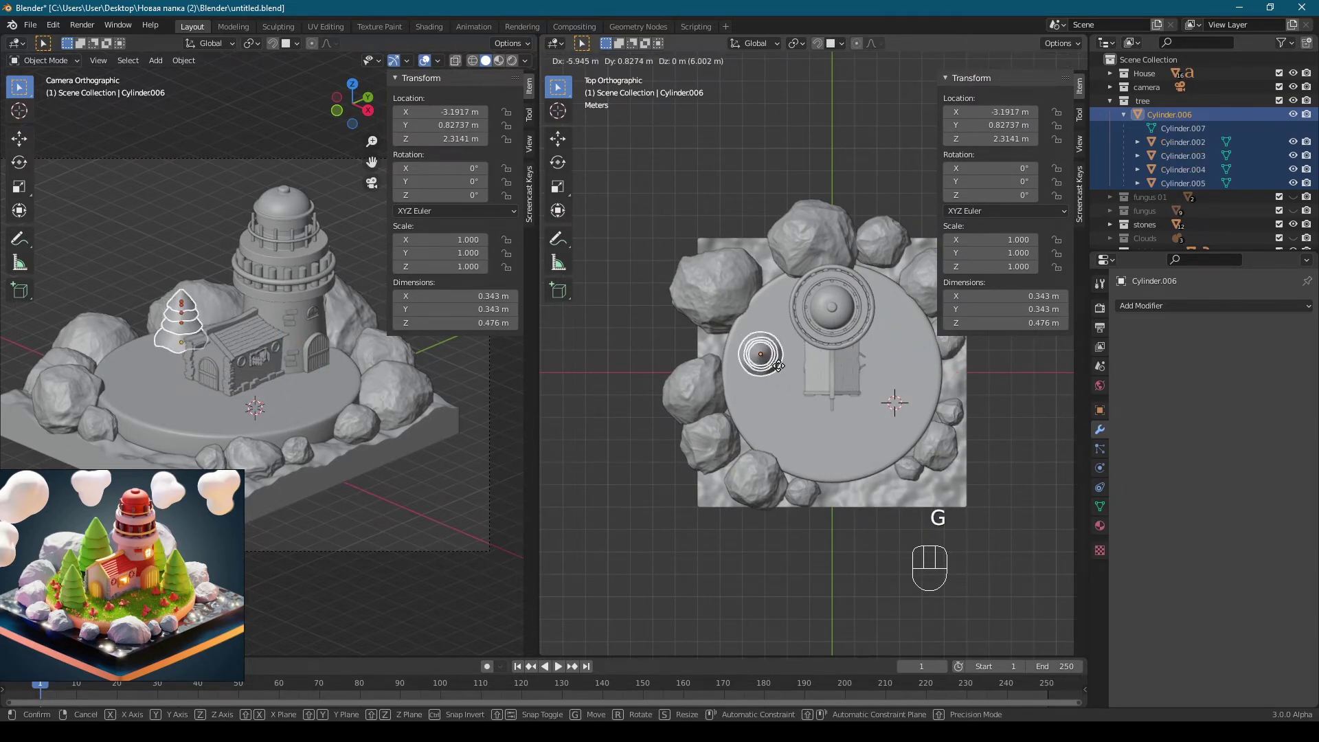
key(s)
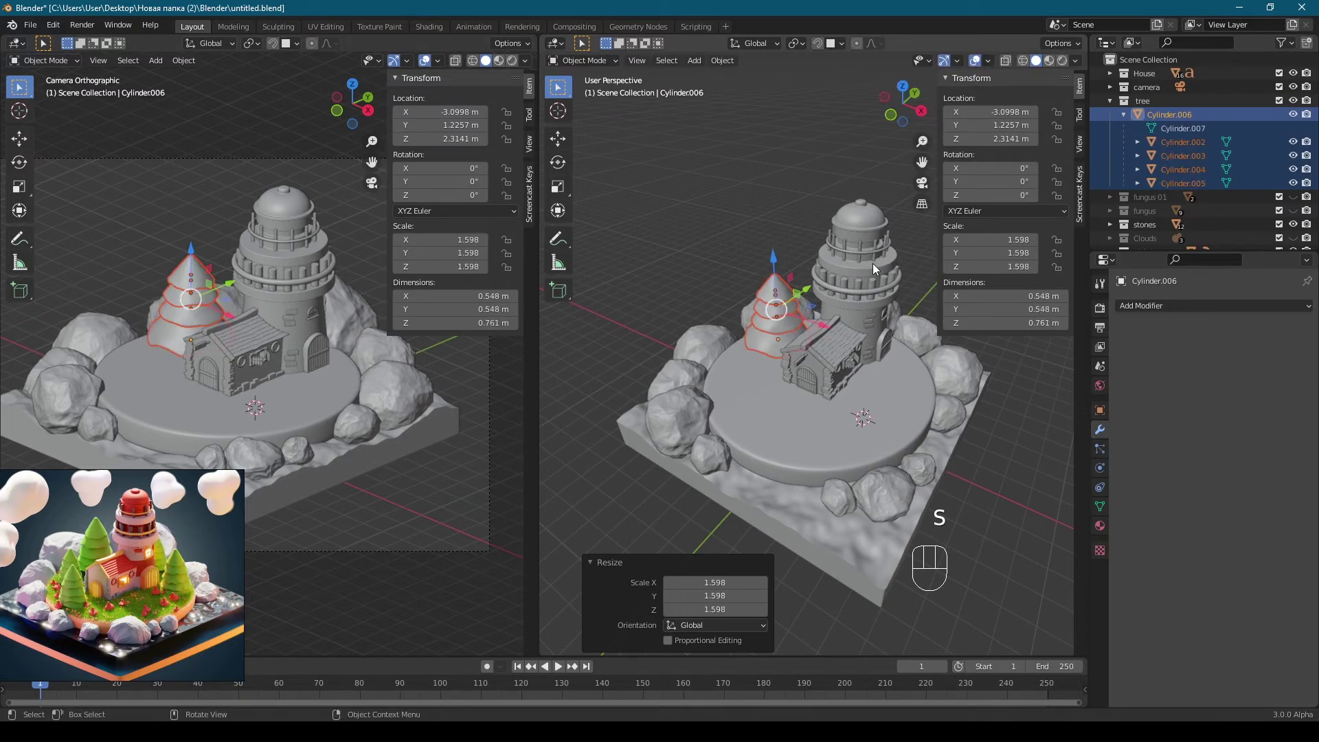
key(KP_1)
middle_click(824, 312)
key(g)
key(KP_0)
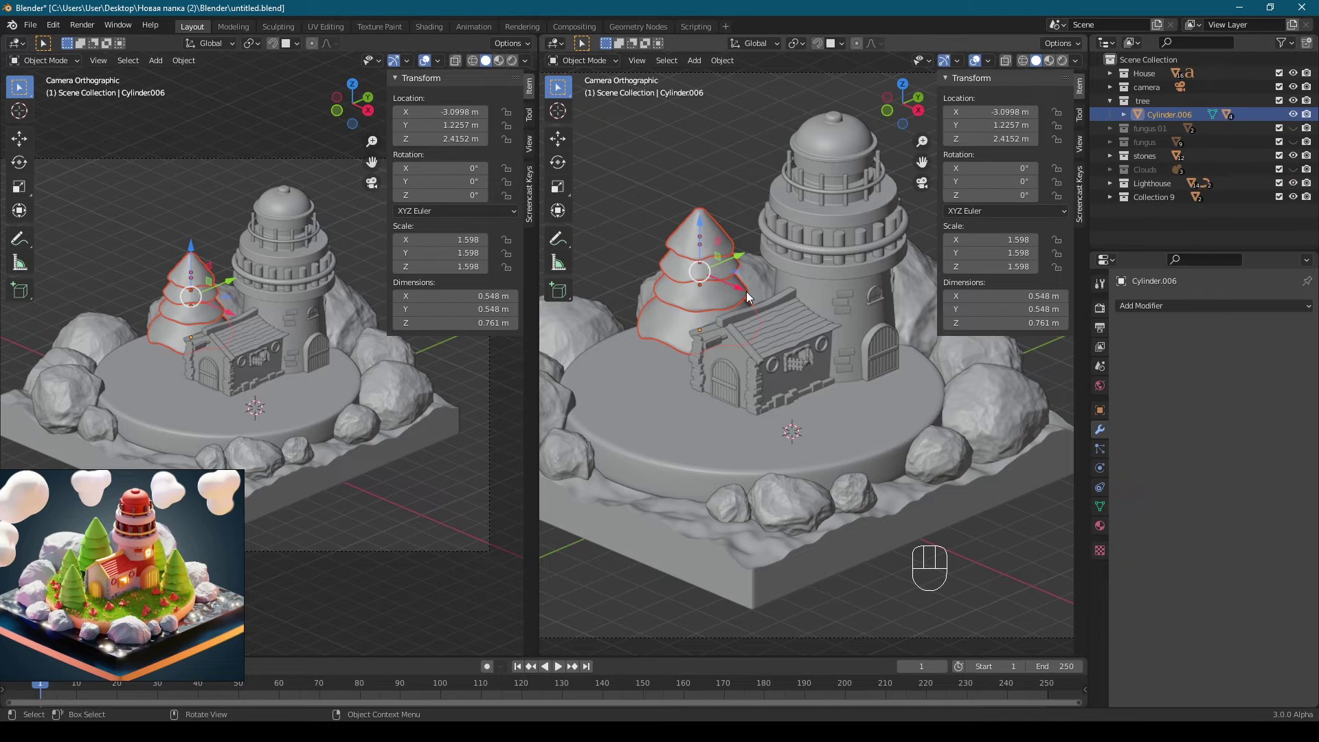
Step: Duplicate the tree and shrink the copy into a small pine right of the lighthouse
key(KP_7)
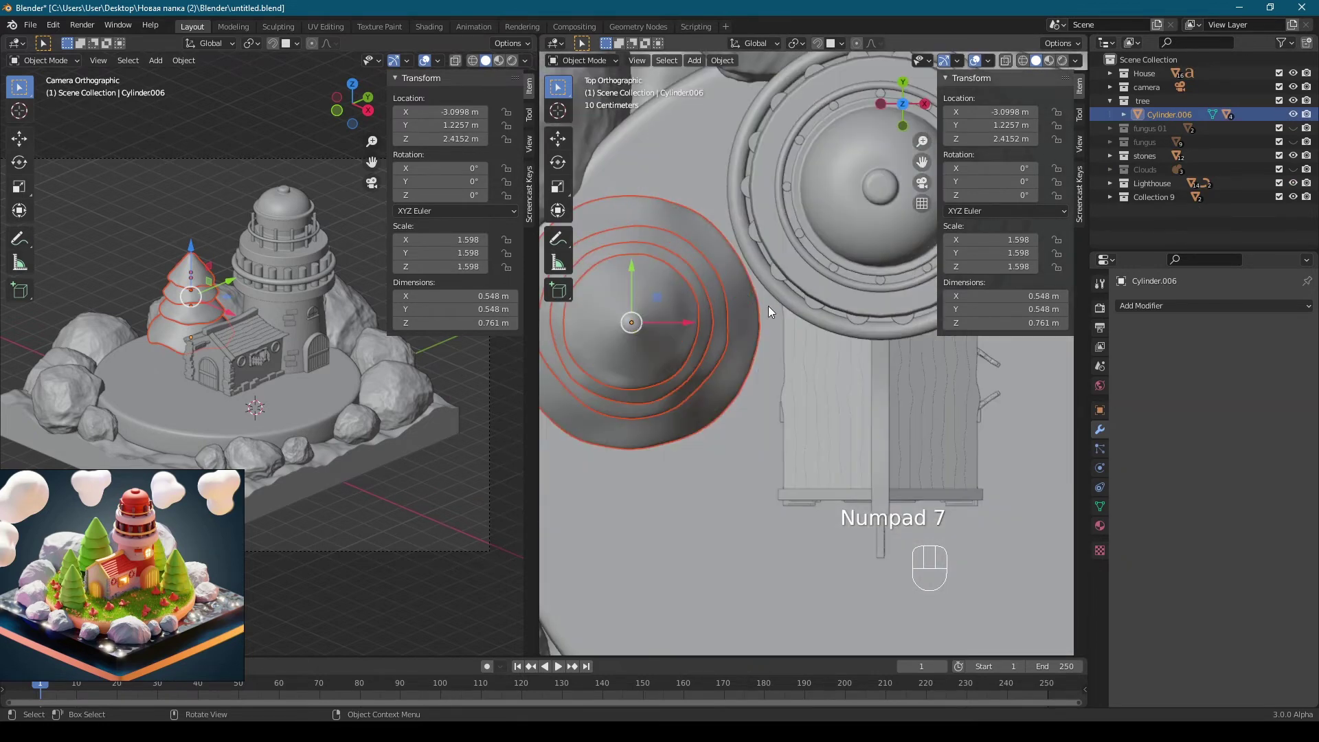
key(shift+d)
click(862, 397)
key(g)
key(s)
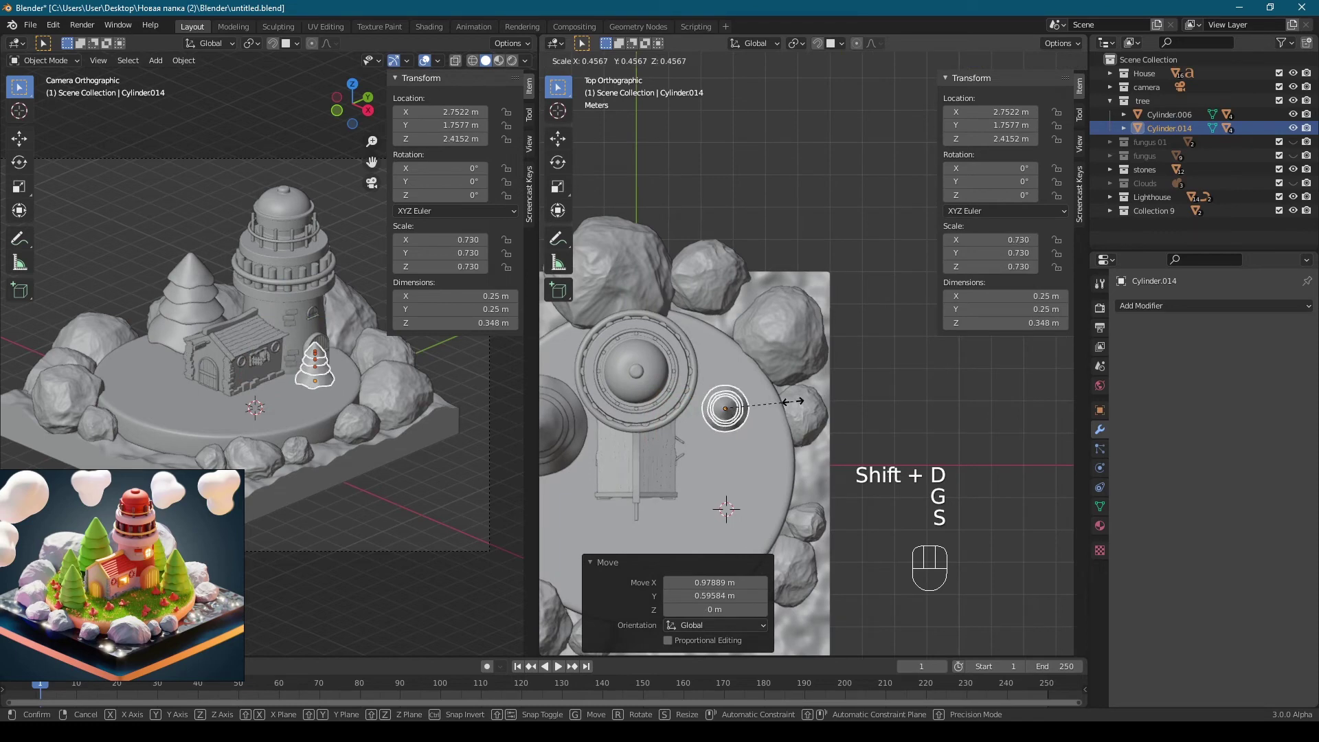
key(g)
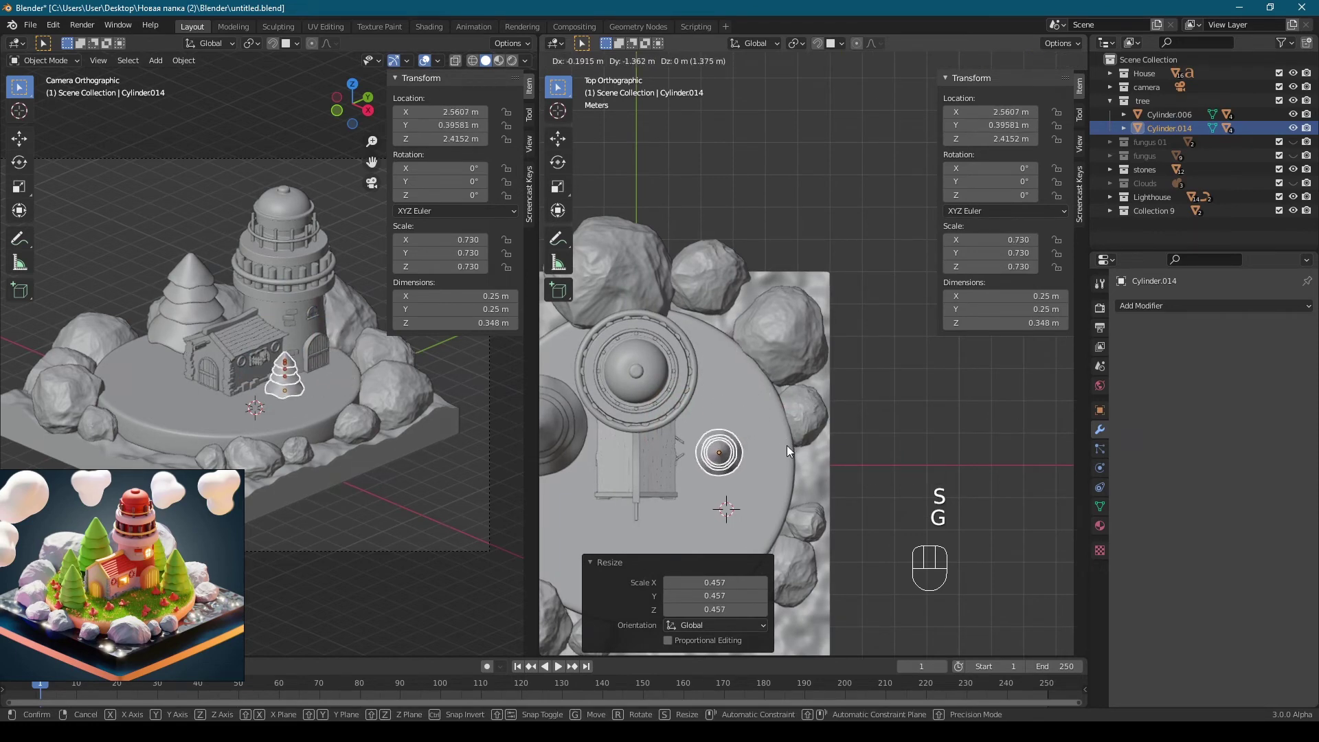
Step: Lower the small pine onto the platform and duplicate it for a front-left tree
middle_click(746, 408)
key(g)
middle_click(765, 283)
key(s)
key(KP_1)
click(628, 323)
key(g)
click(799, 298)
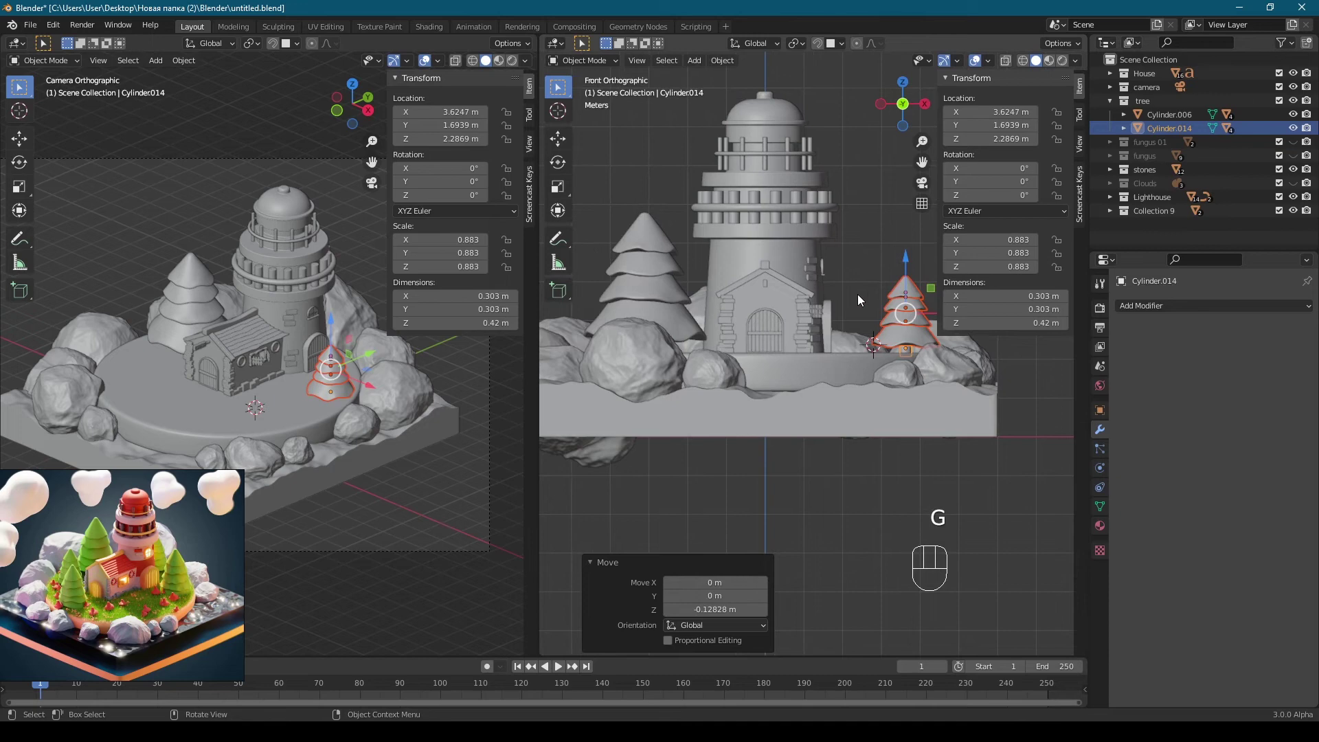
key(KP_7)
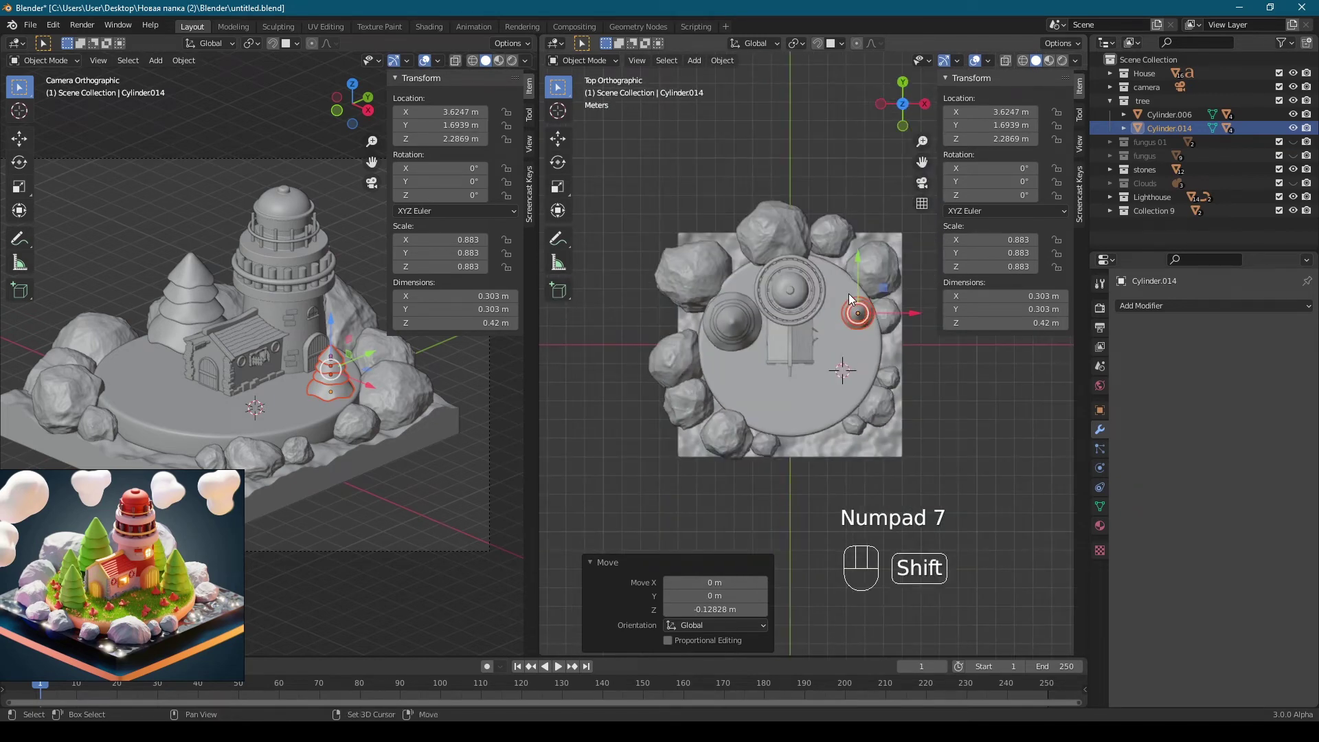
key(shift+d)
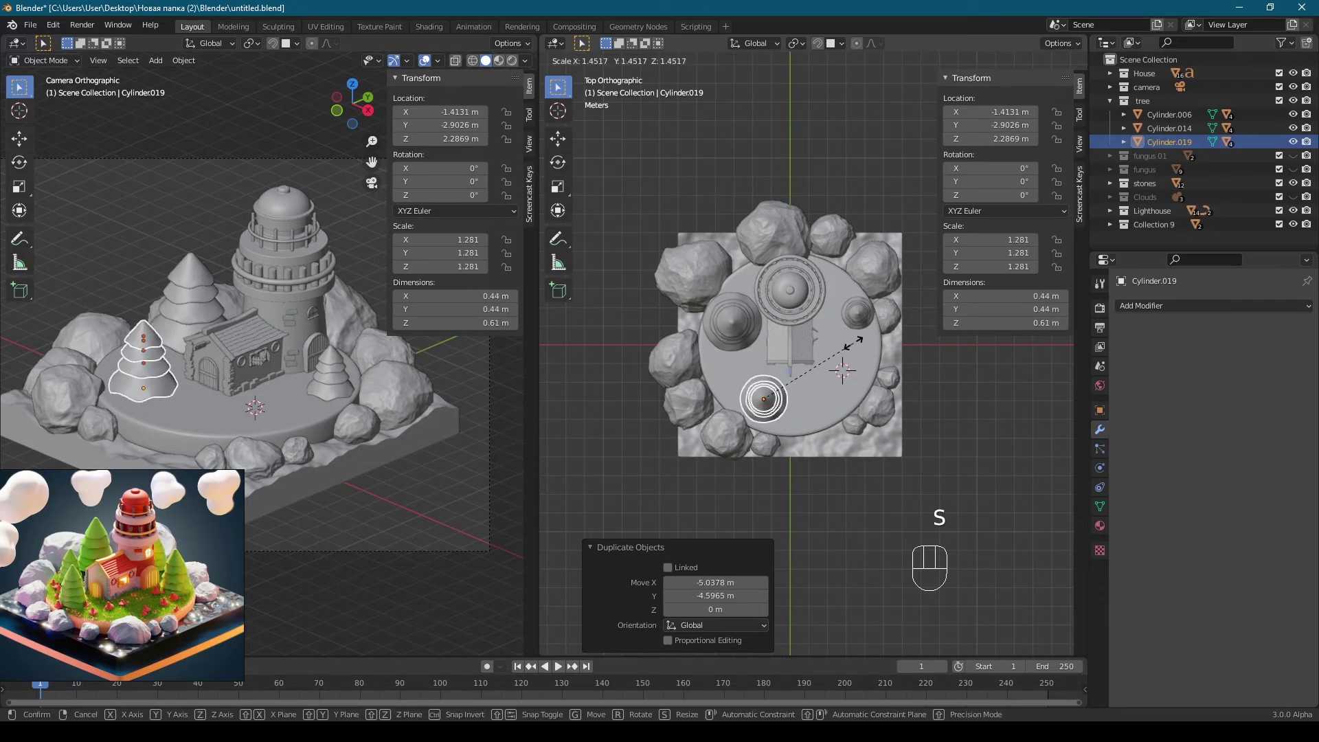
Step: Enlarge the front-left copy, raise it slightly and rotate it around its vertical axis
key(KP_1)
key(g)
key(KP_7)
key(r)
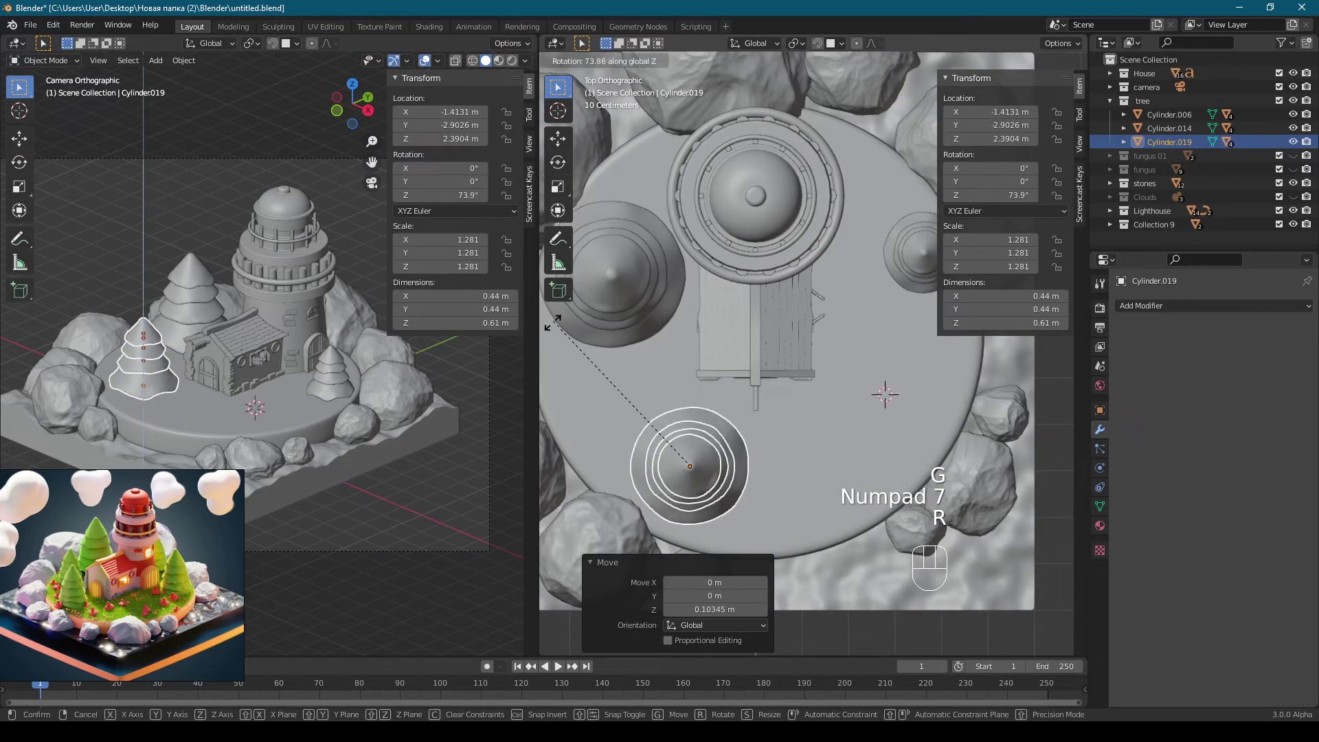
Step: Duplicate the front-left tree and set a rotated, smaller copy beside it
key(shift+d)
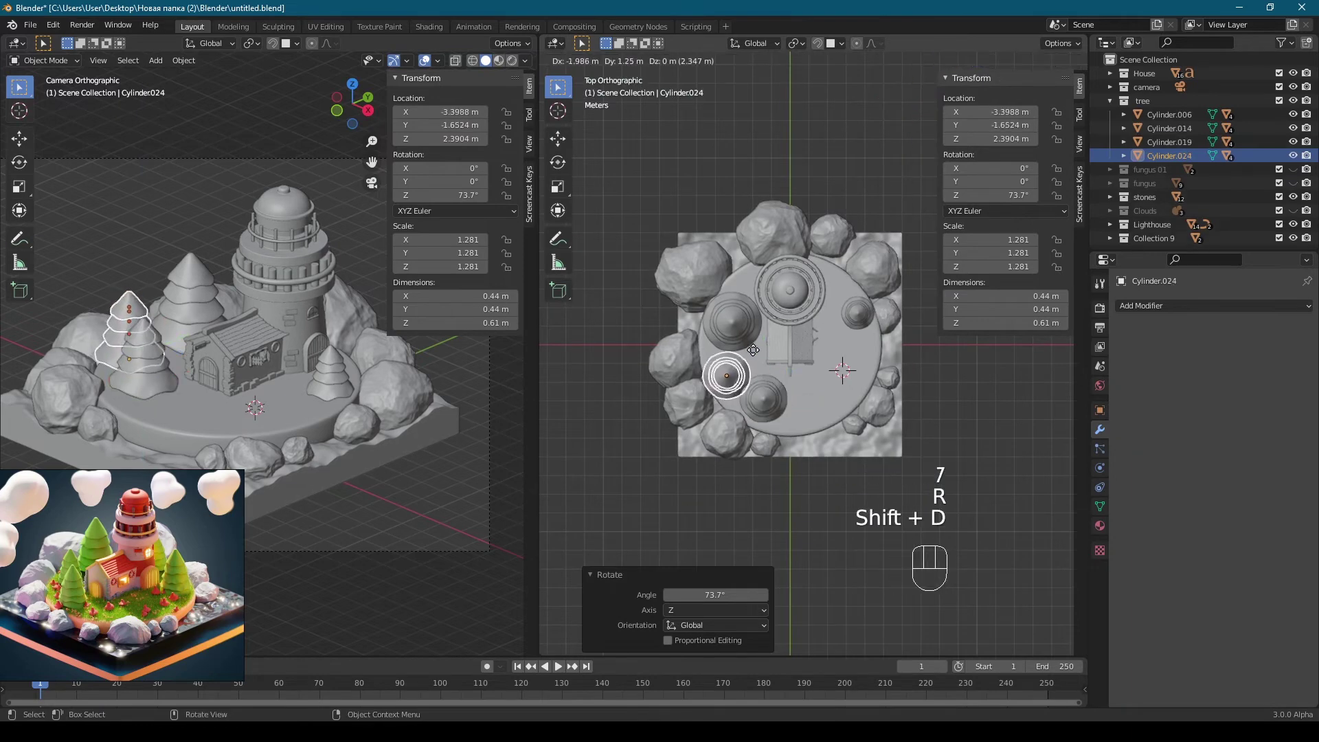
key(s)
middle_click(757, 354)
middle_click(716, 327)
middle_click(753, 291)
key(g)
key(r)
middle_click(737, 334)
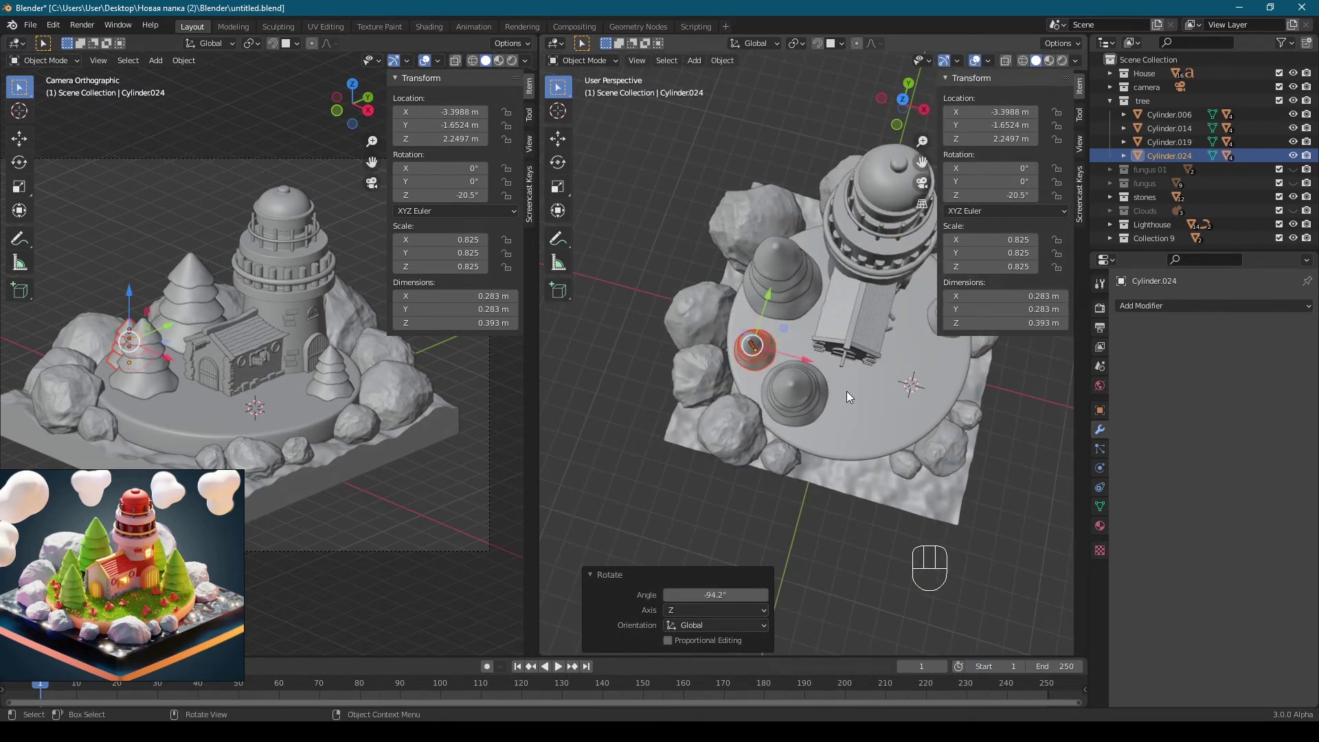
middle_click(857, 421)
Step: Duplicate another tree, shrink it and nestle it among the rocks right of the lighthouse
key(KP_7)
middle_click(788, 402)
middle_click(750, 435)
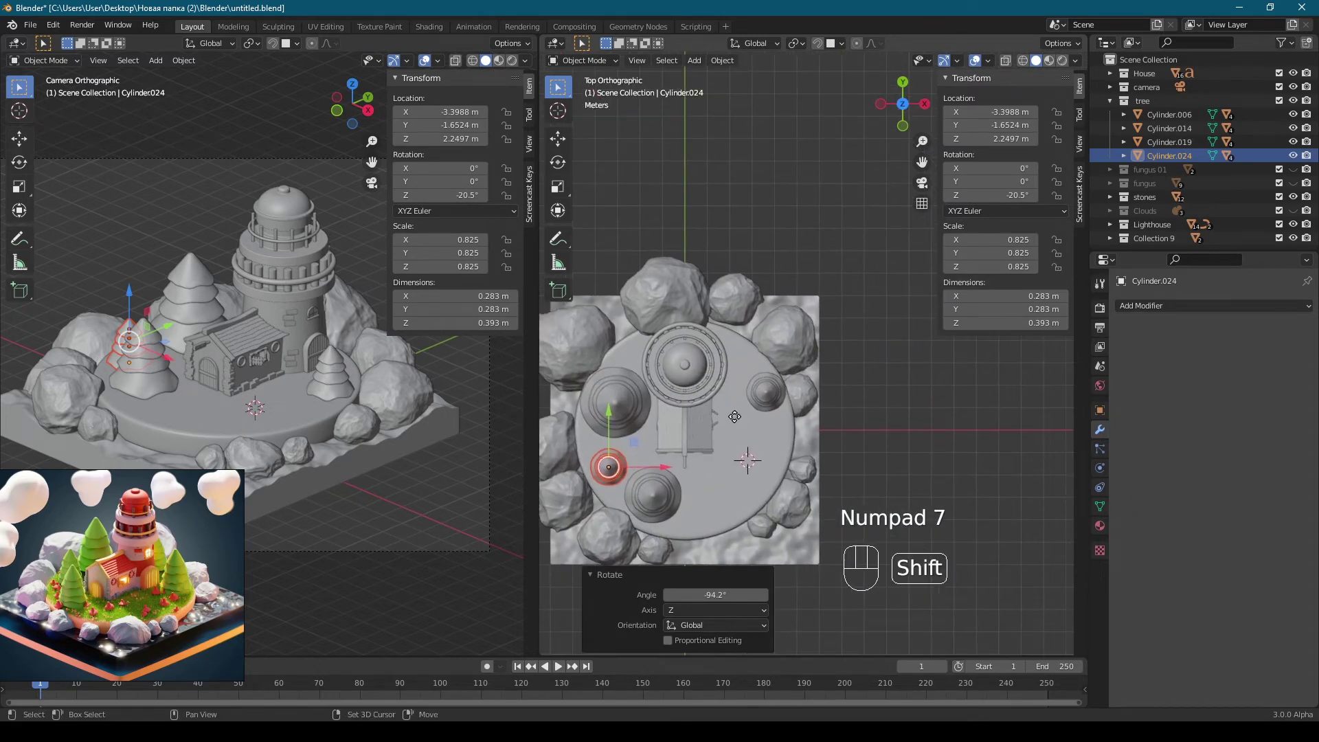
key(shift+d)
middle_click(782, 327)
middle_click(865, 354)
middle_click(764, 323)
key(s)
middle_click(820, 371)
key(g)
middle_click(826, 383)
middle_click(819, 449)
key(KP_0)
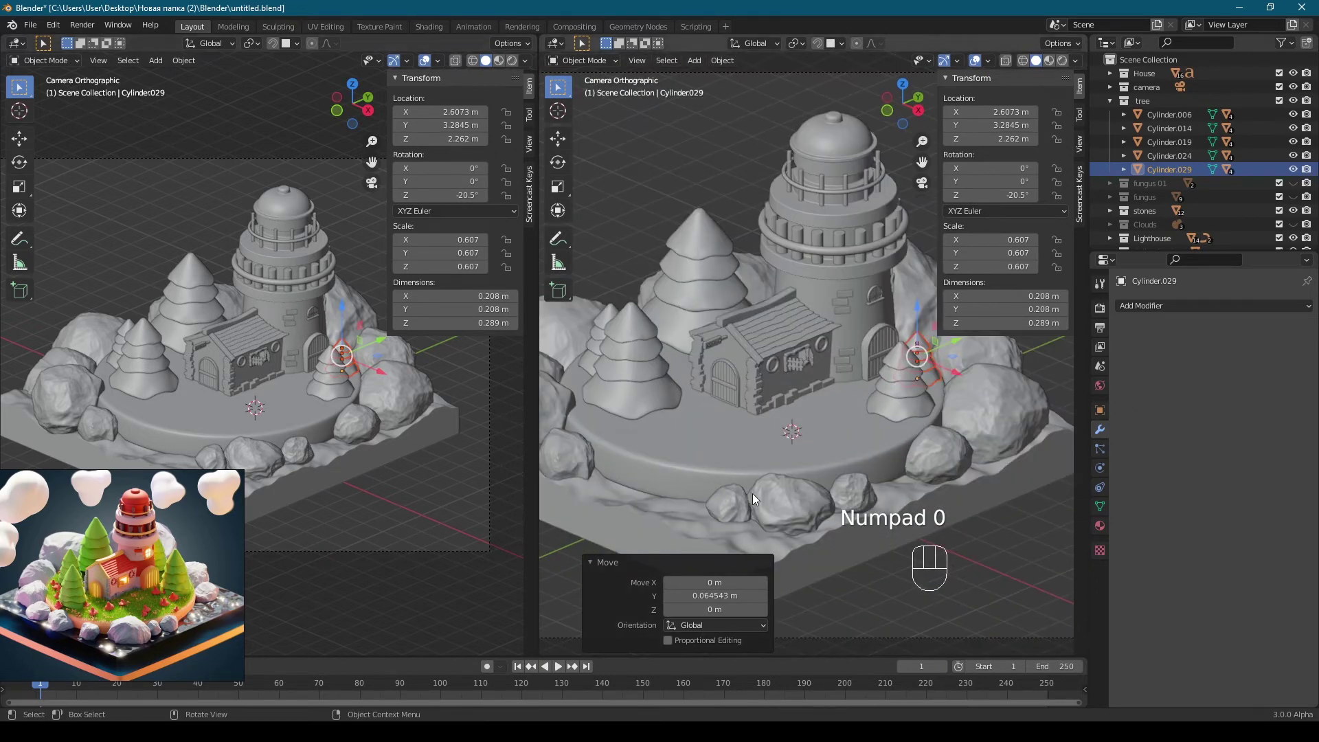
middle_click(817, 526)
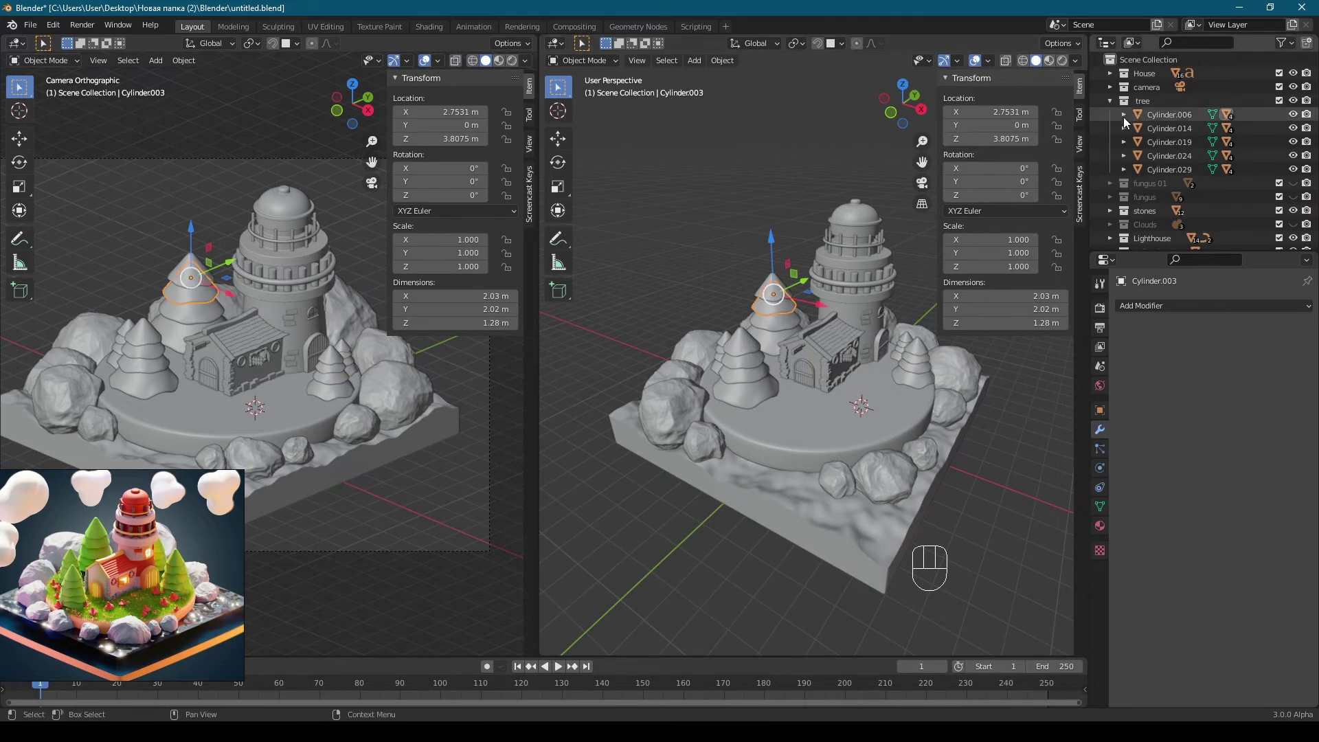
Step: Stretch the big tree taller along Z and shrink it slightly overall
middle_click(821, 260)
middle_click(802, 283)
middle_click(859, 276)
key(s)
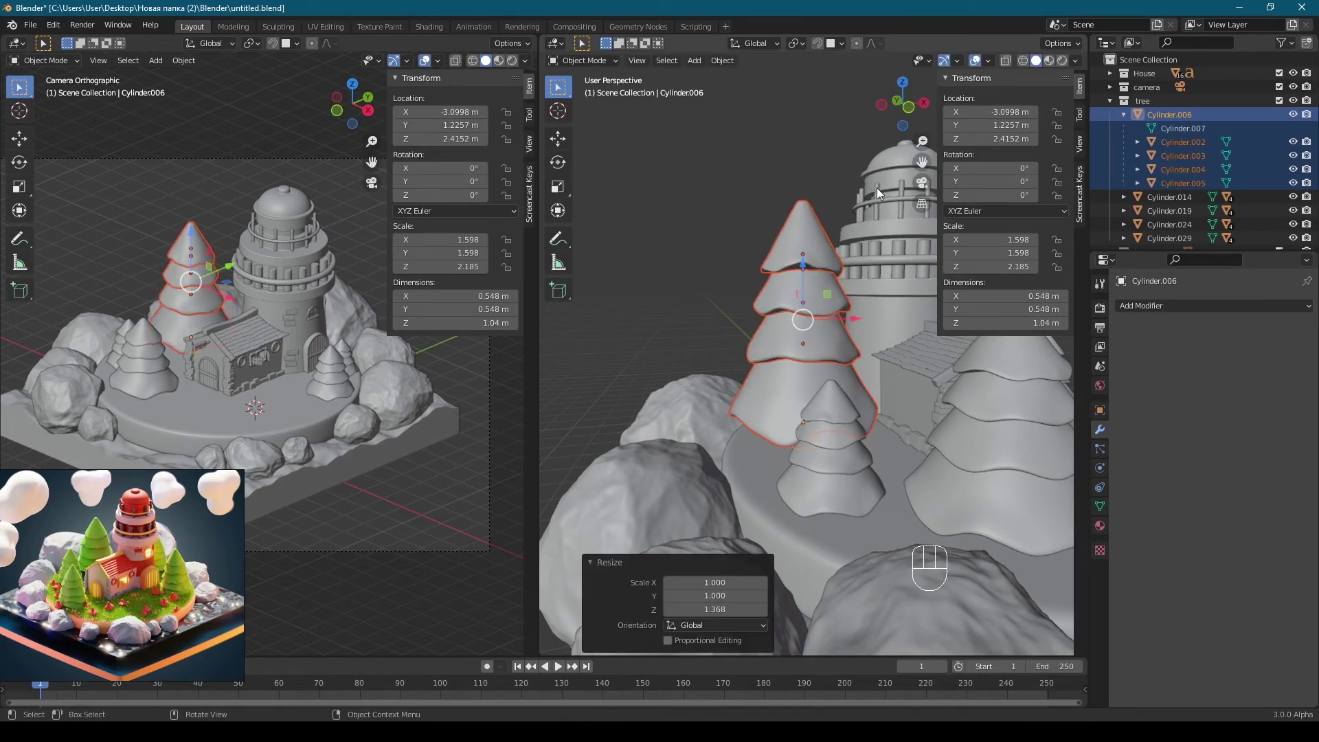
middle_click(818, 242)
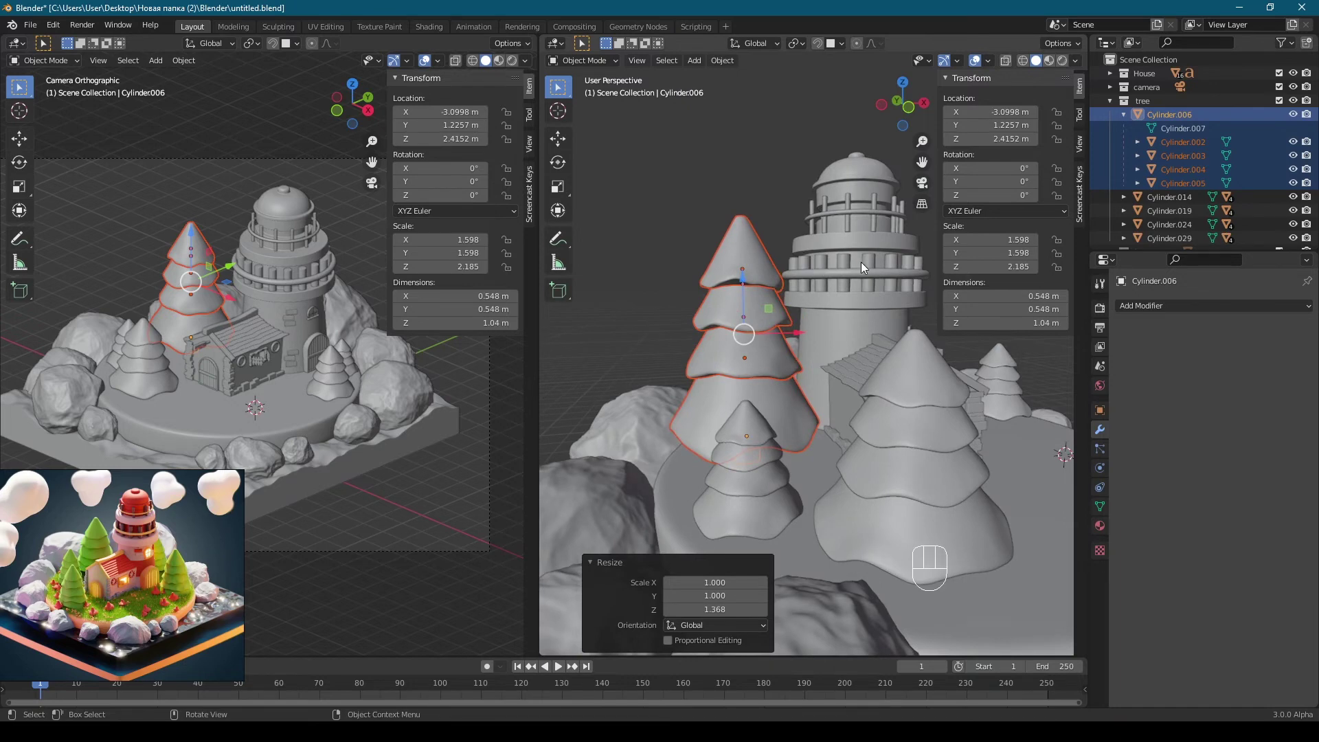
middle_click(830, 273)
key(s)
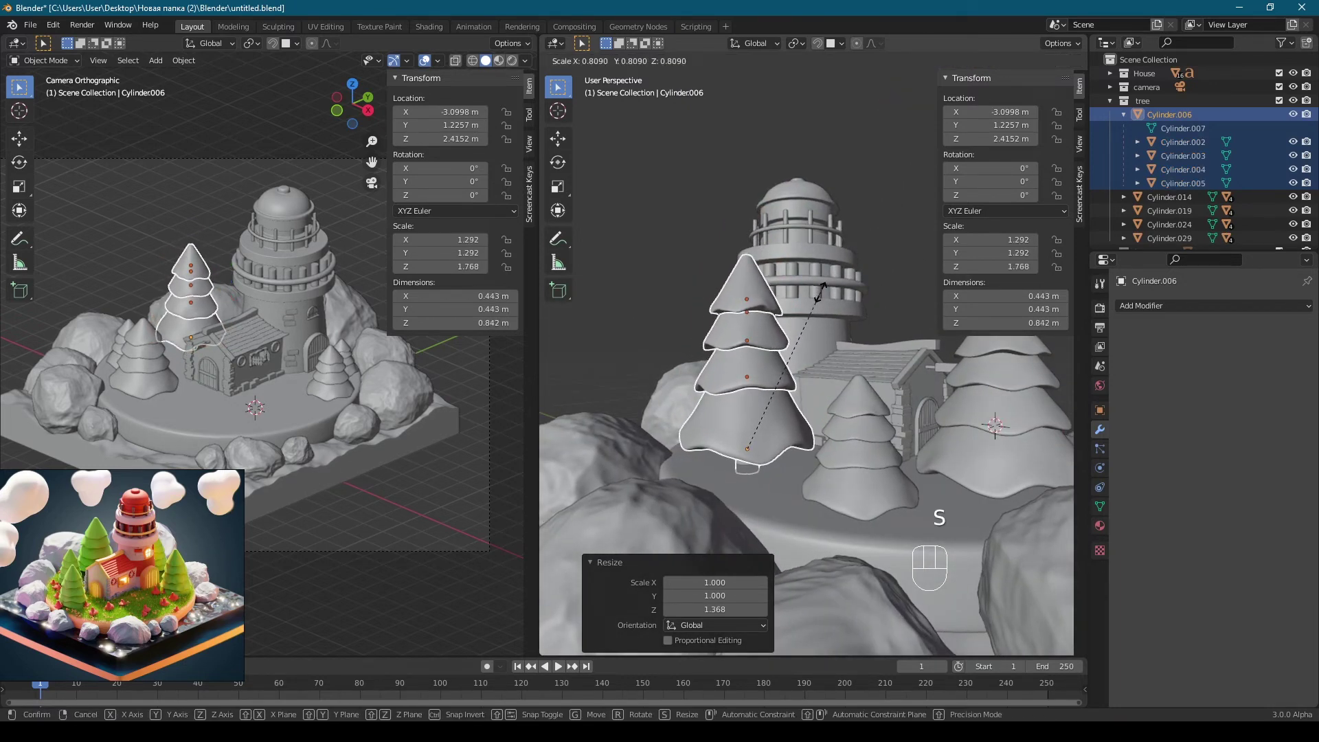
key(s)
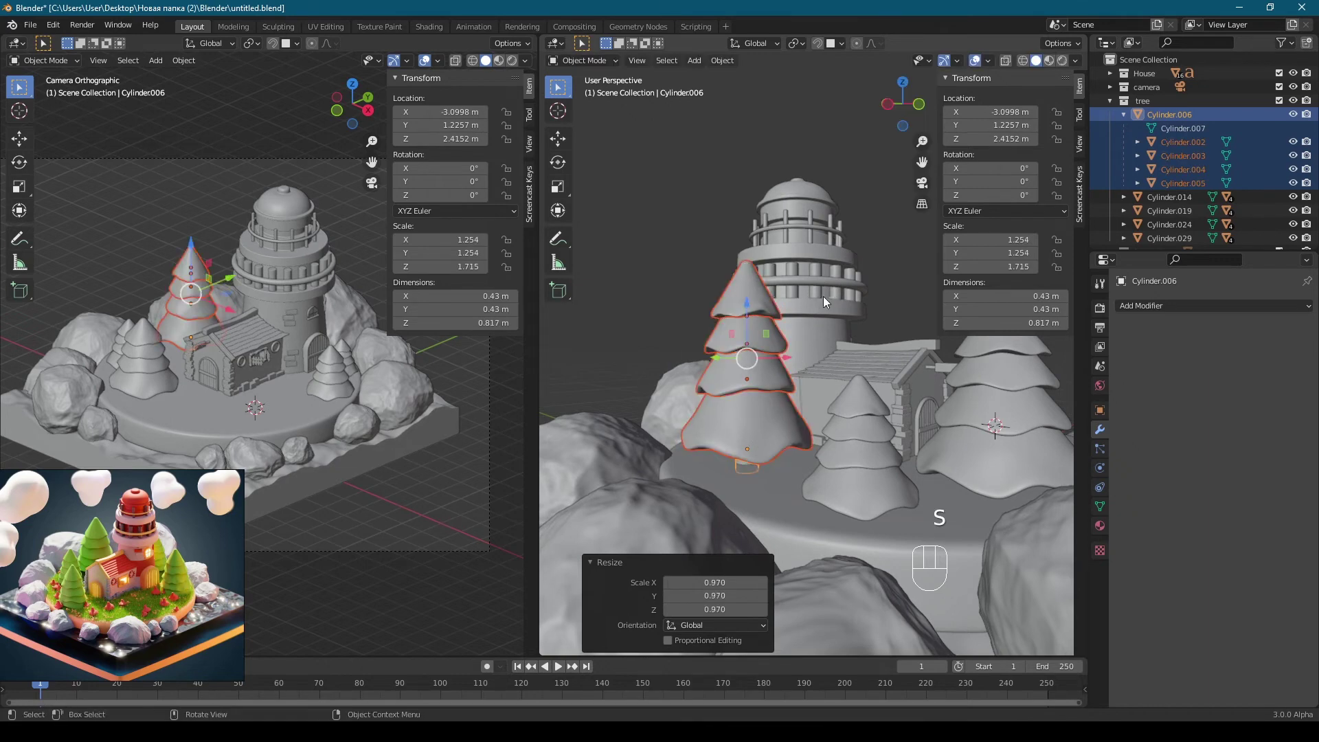
drag(732, 310, 680, 338)
Step: Make the small right-side pine taller, a bit smaller overall, and lift it onto the base
middle_click(723, 318)
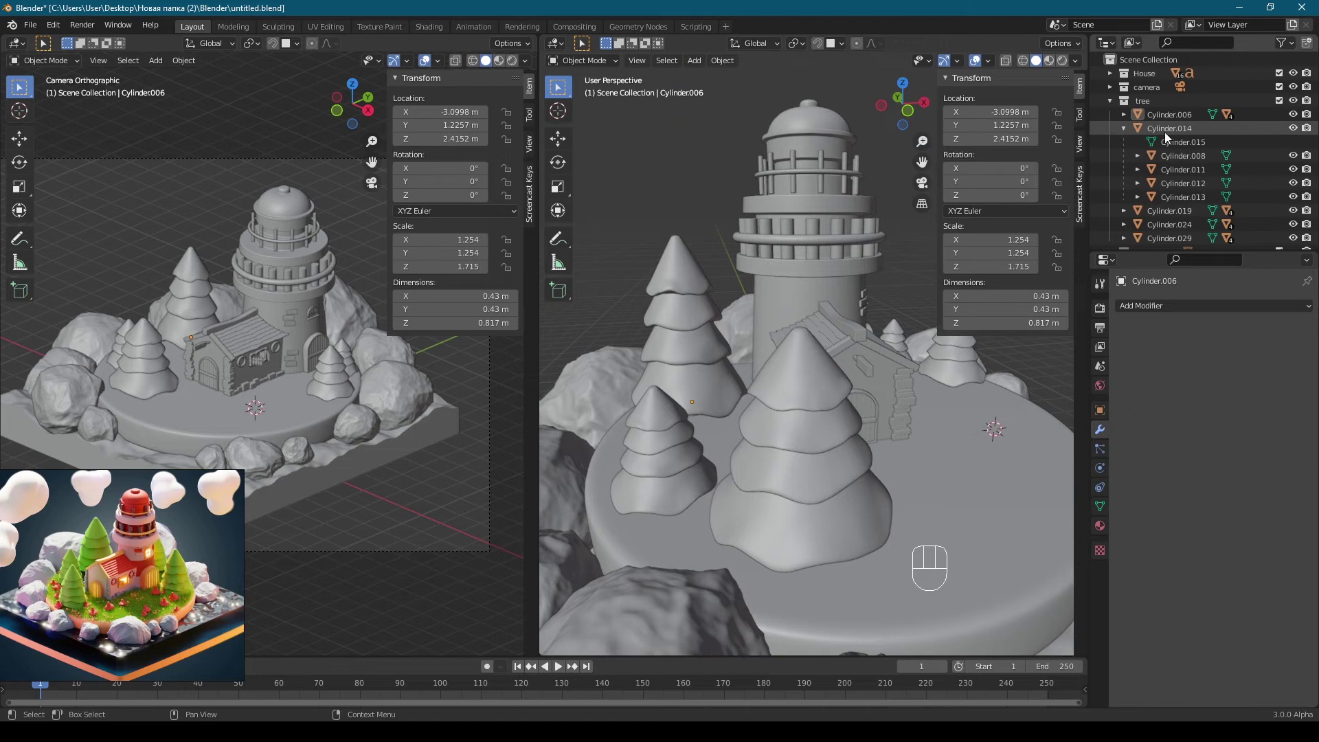
middle_click(665, 297)
middle_click(795, 335)
key(s)
middle_click(835, 291)
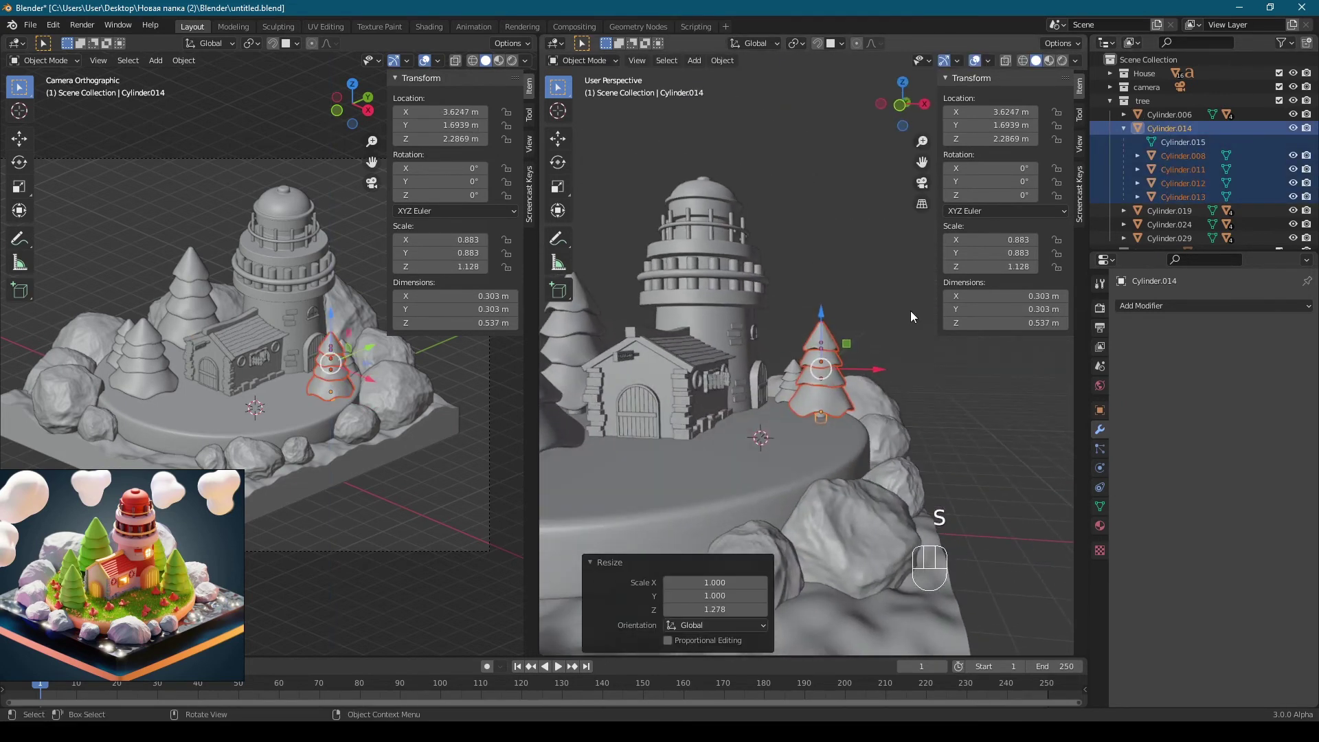
key(s)
key(g)
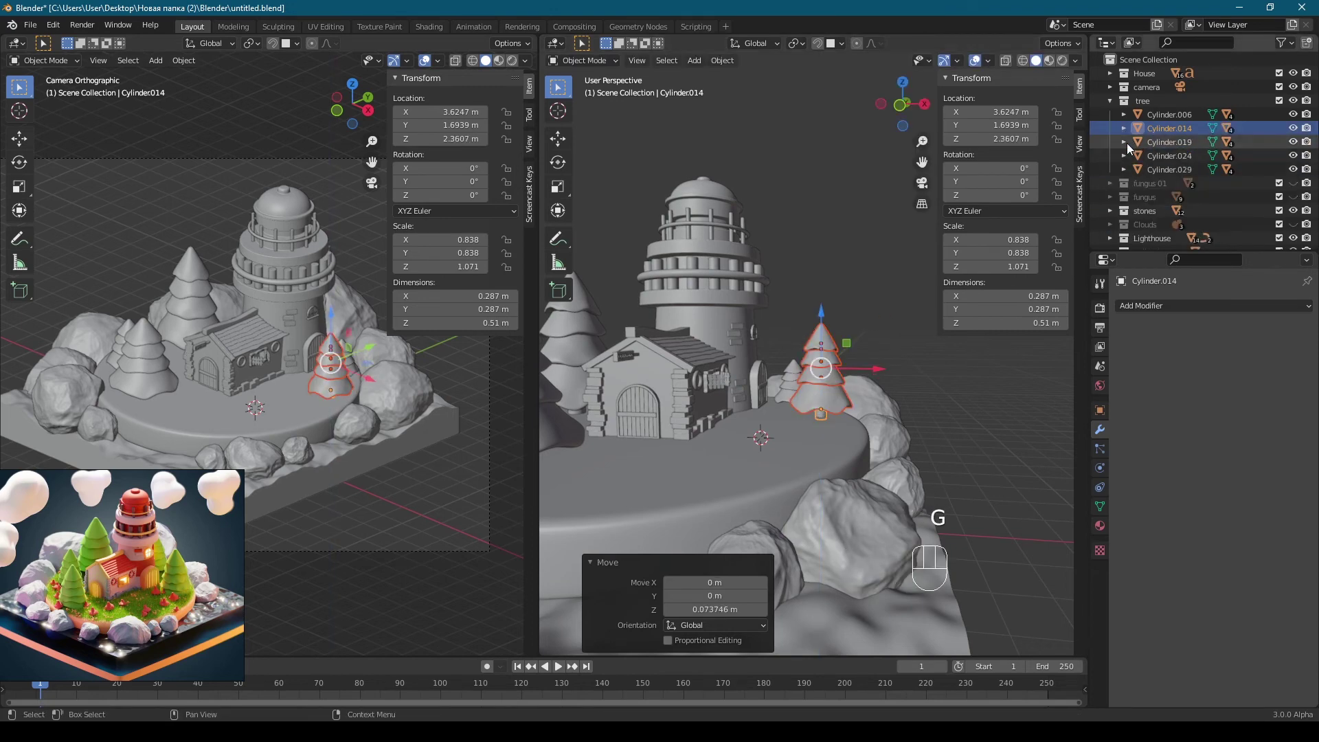
Step: Stretch the front-left tree taller and slim it down slightly
middle_click(742, 289)
key(s)
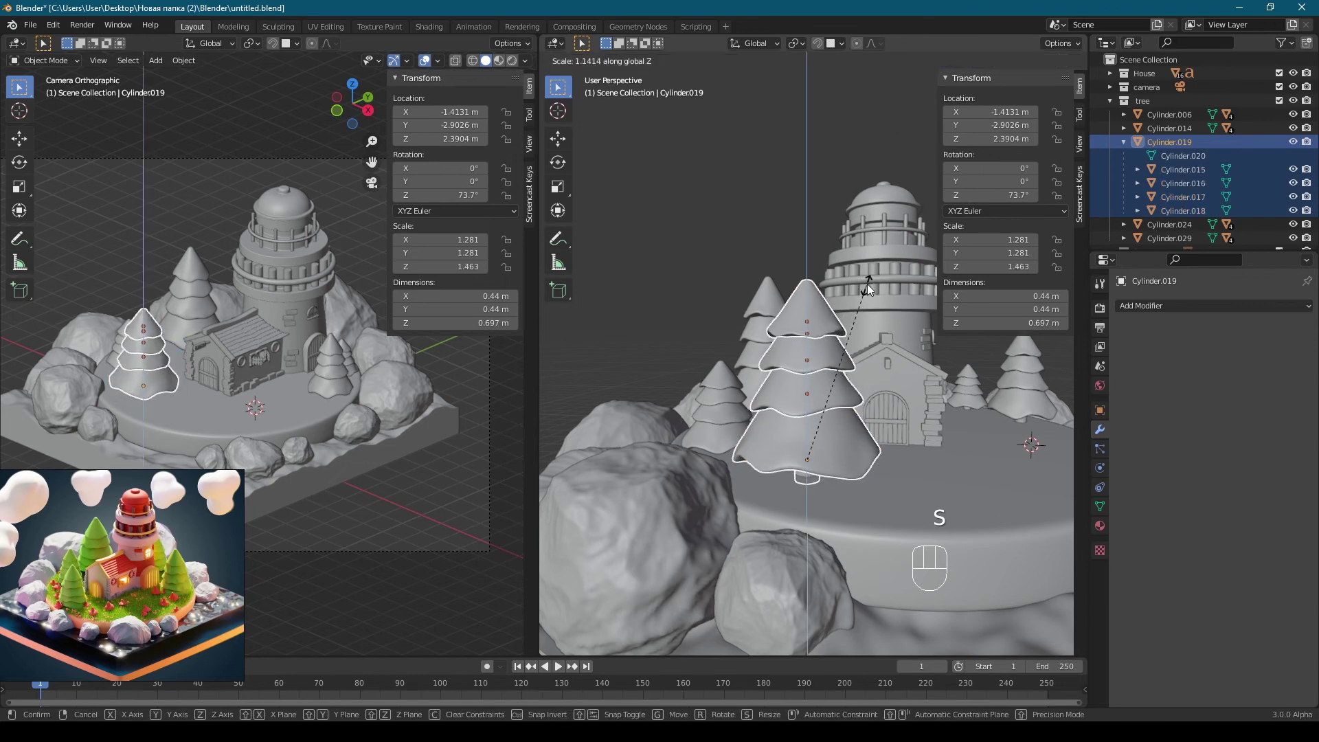
key(s)
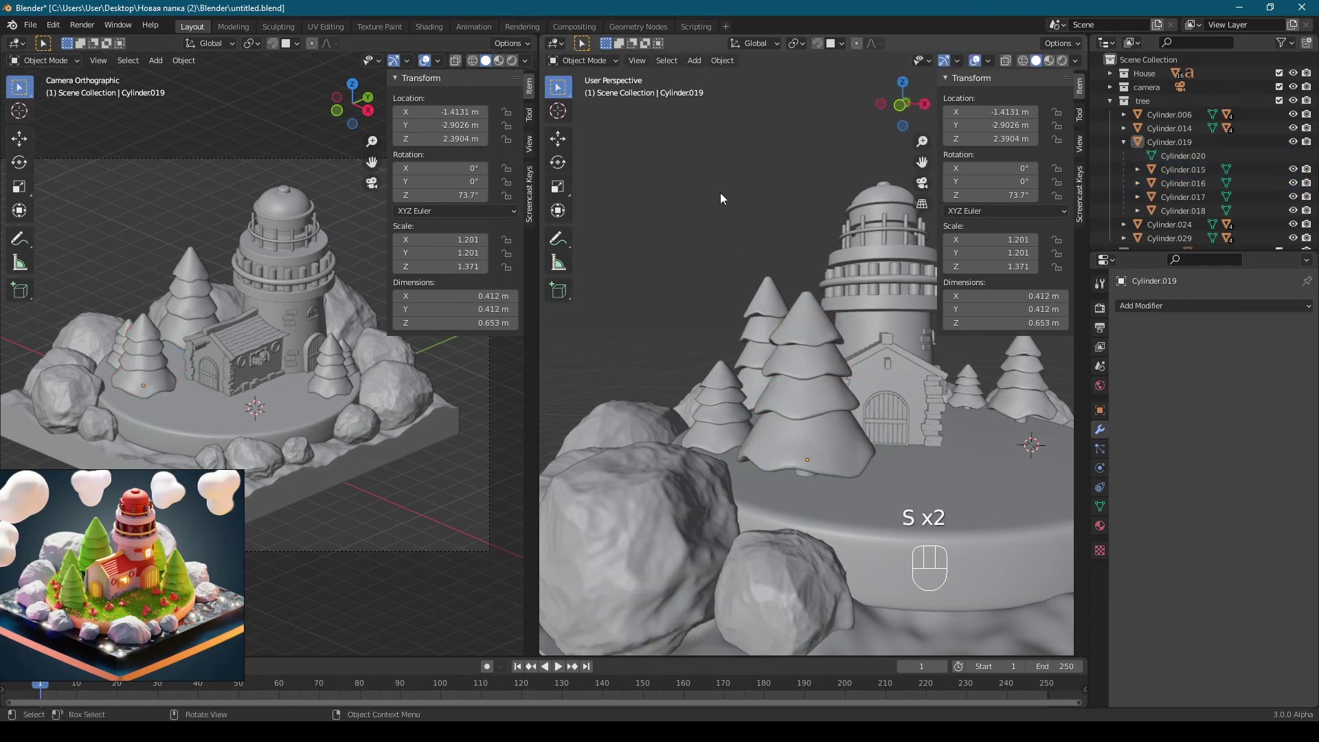
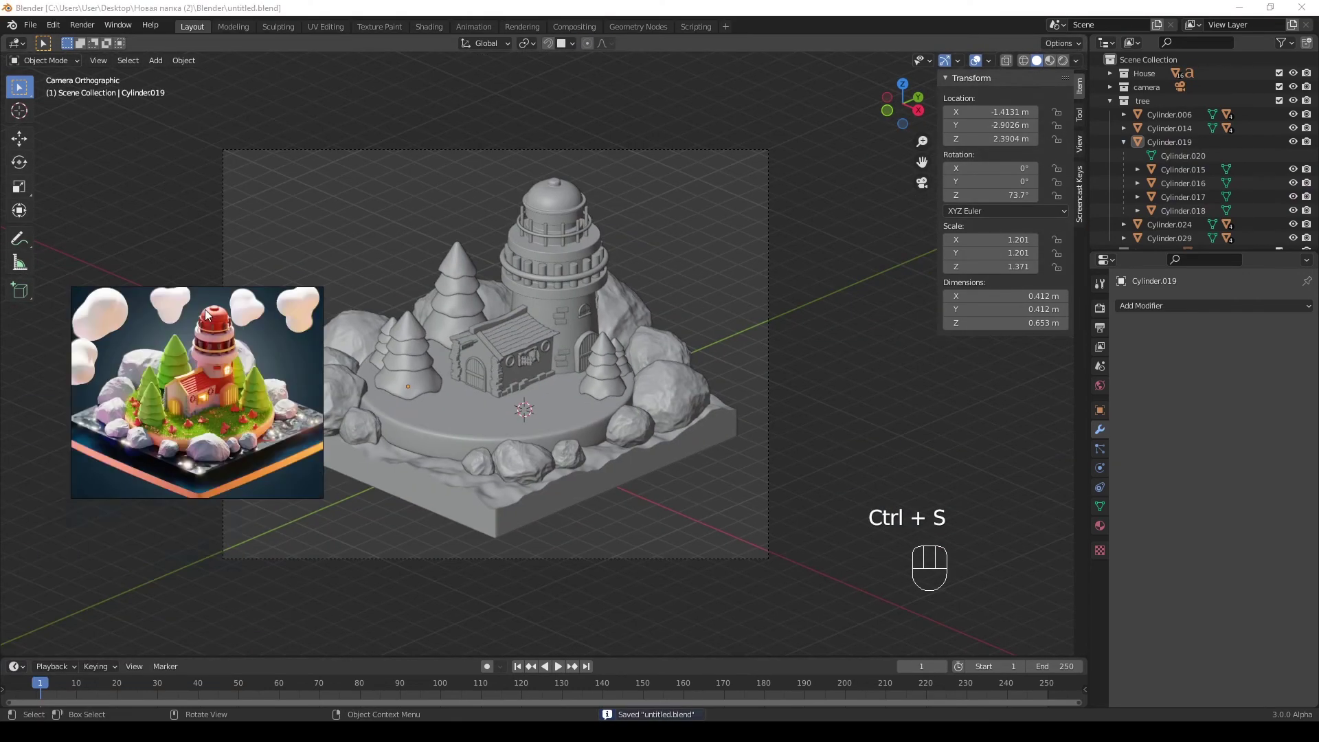
Step: Frame the diorama and enable the Clouds collection's visibility so three clouds float above it
middle_click(499, 256)
key(KP_0)
middle_click(630, 260)
middle_click(717, 276)
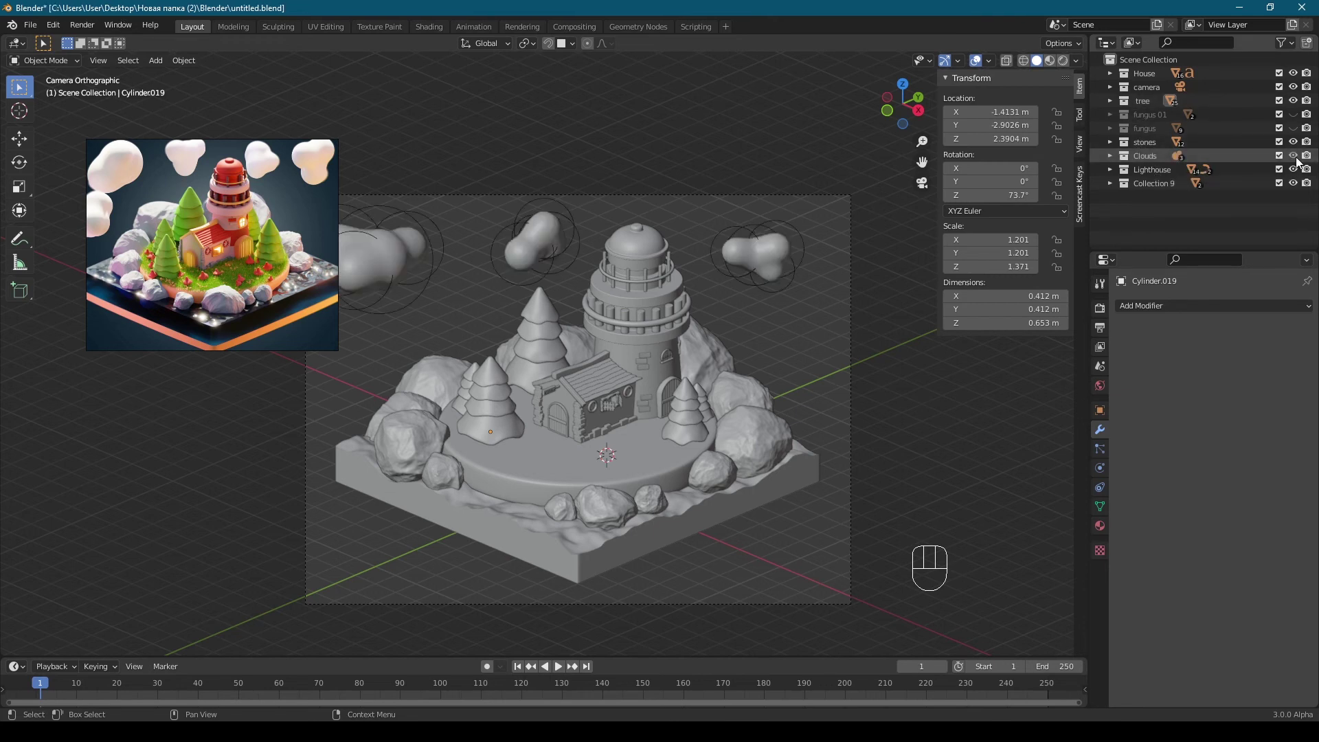
middle_click(508, 255)
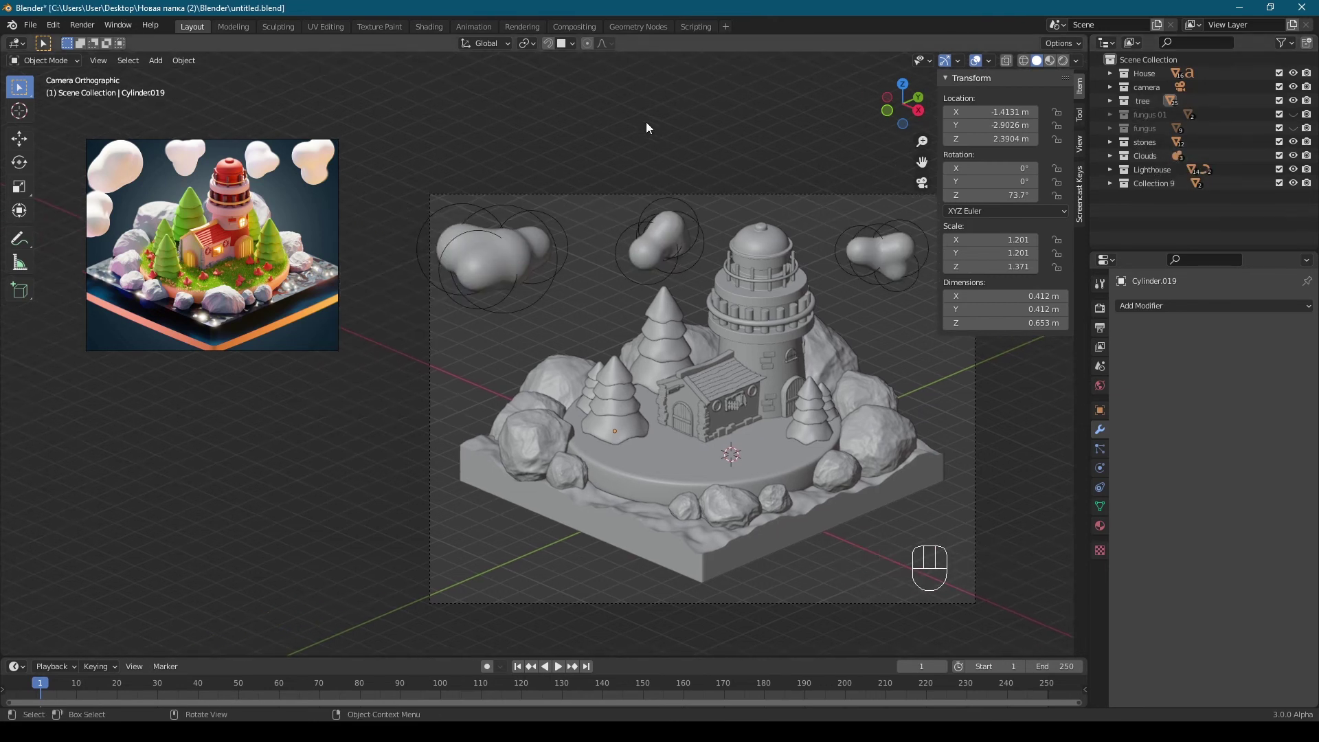
middle_click(642, 258)
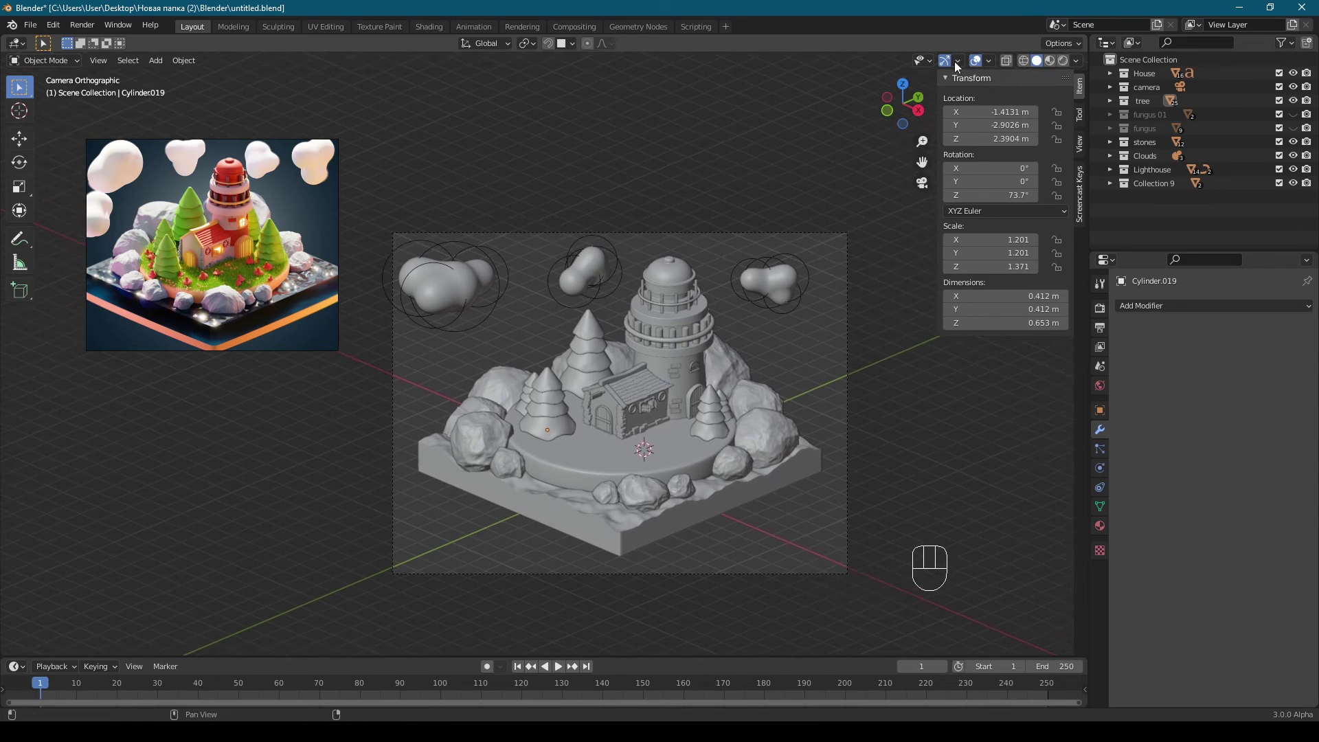
drag(977, 70, 985, 67)
click(985, 67)
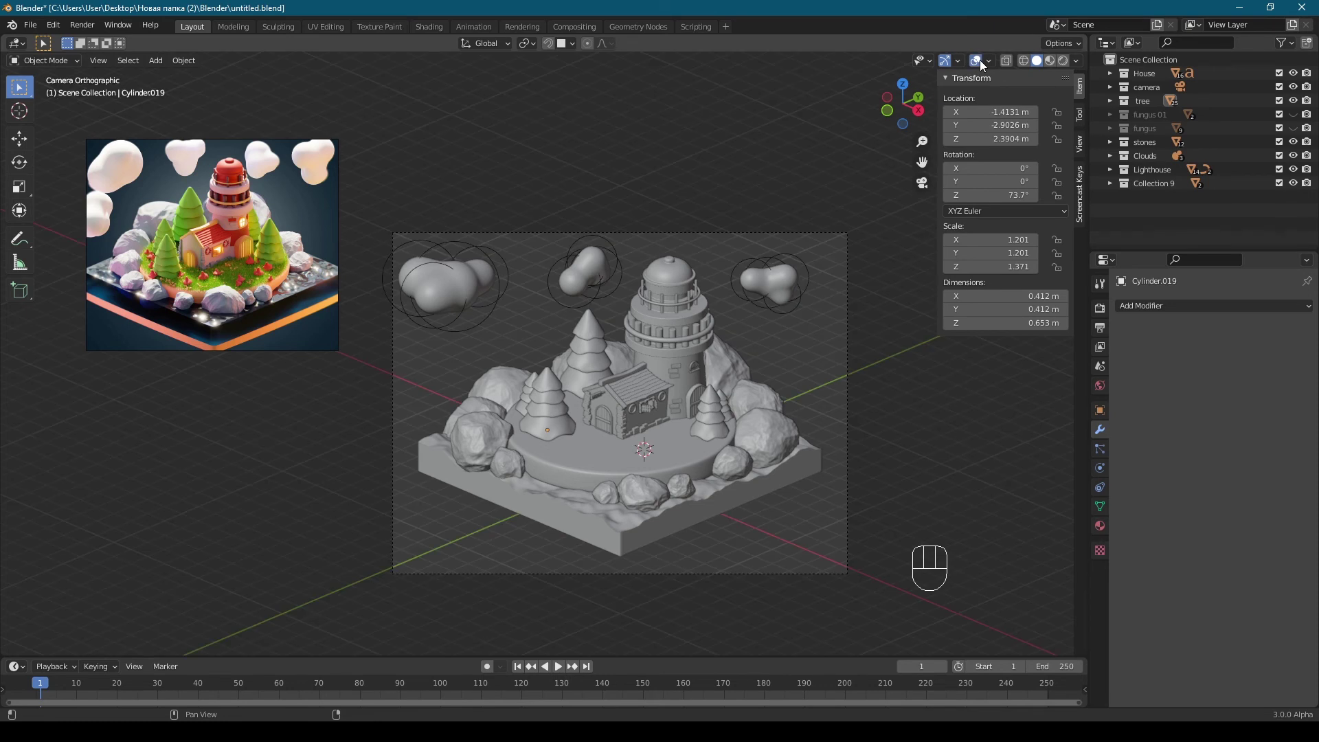